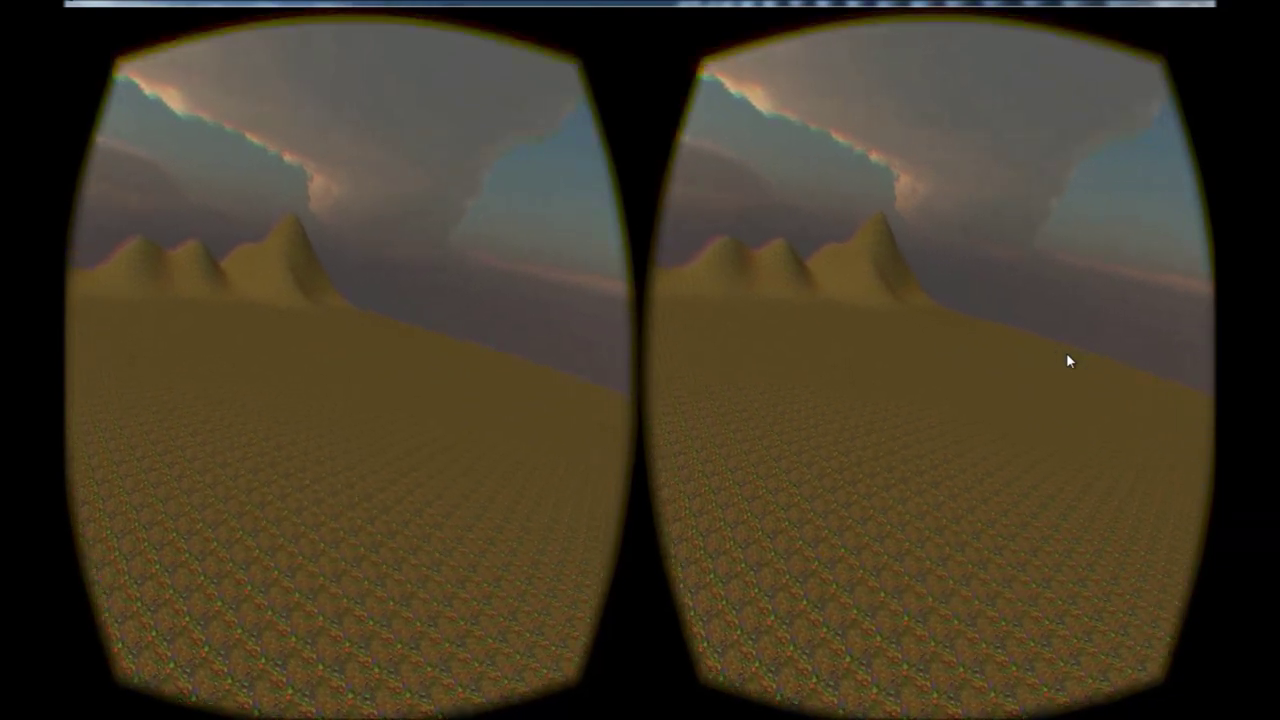
Quit the running Rift flight test and return to the project's build folder
key(space)
click(1202, 5)
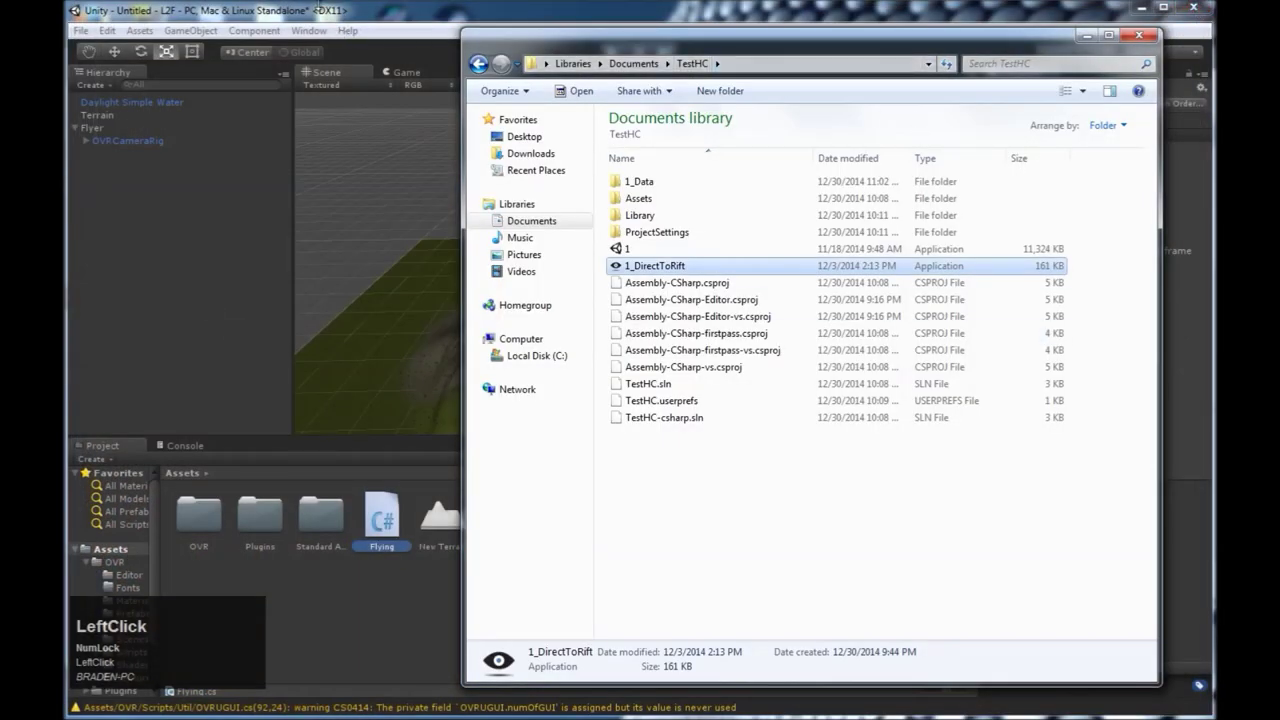
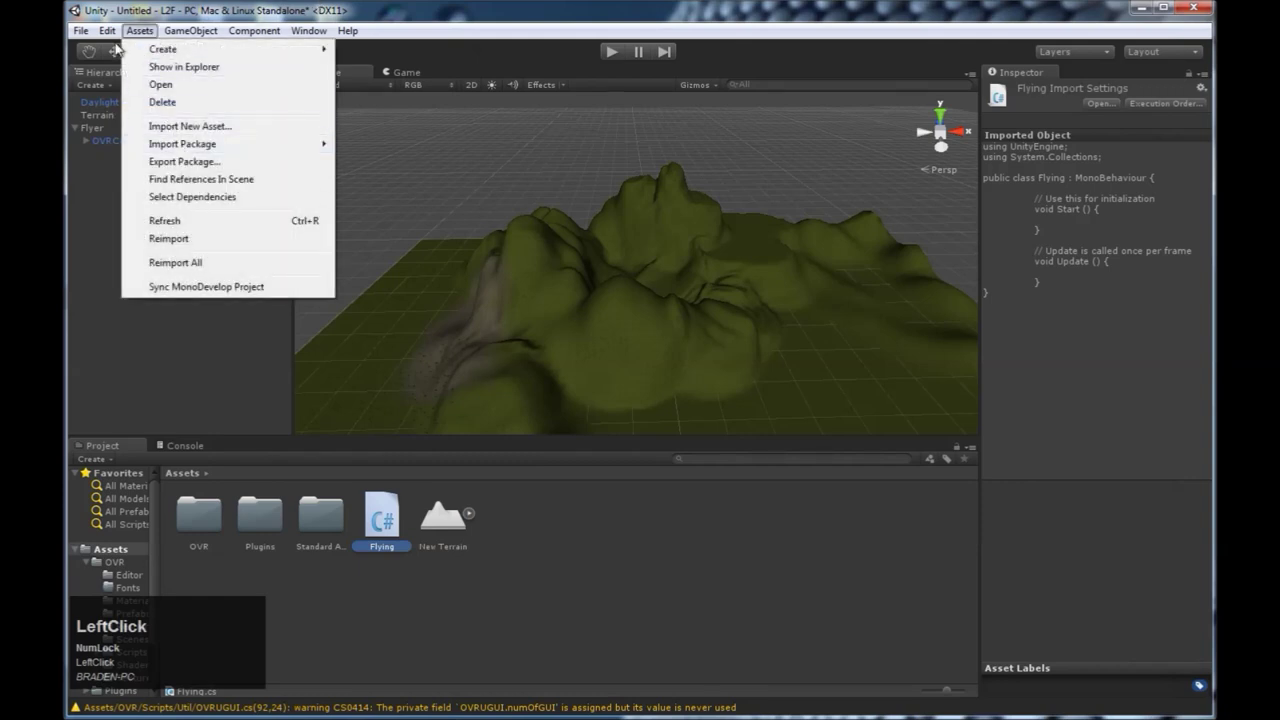
Start a new Unity project with the location name ltf2
click(129, 142)
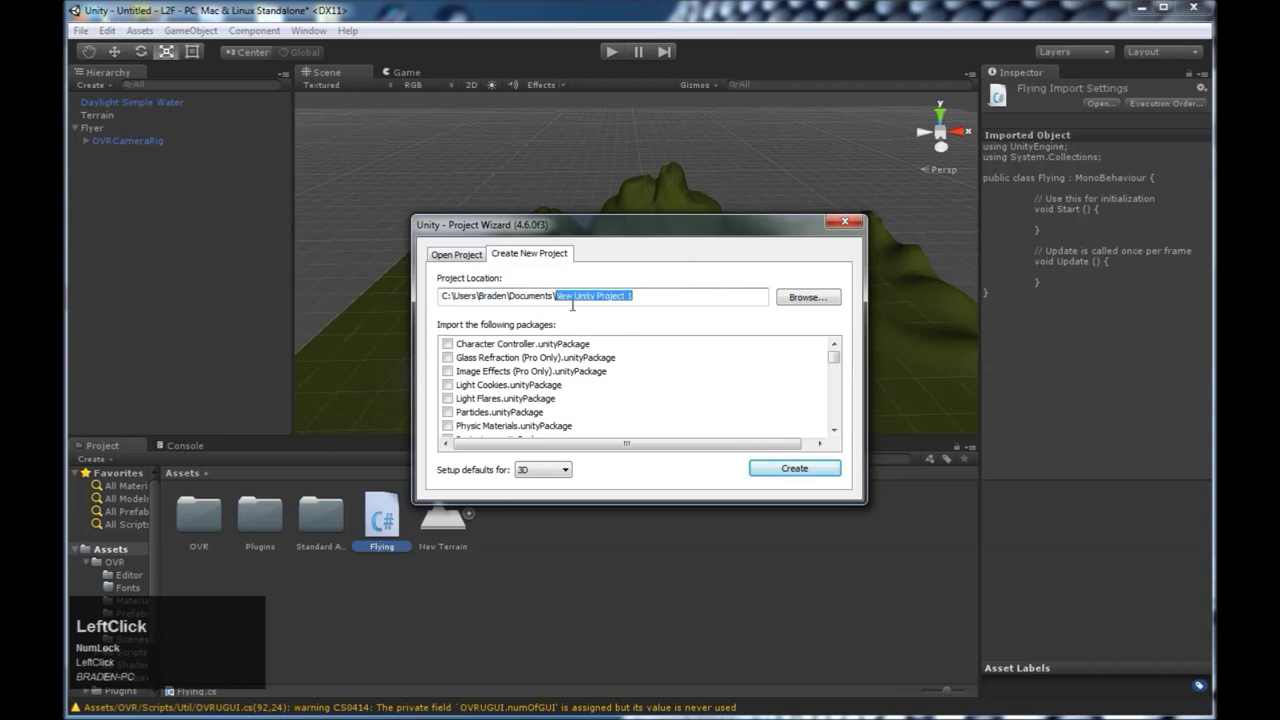
text(ltf2)
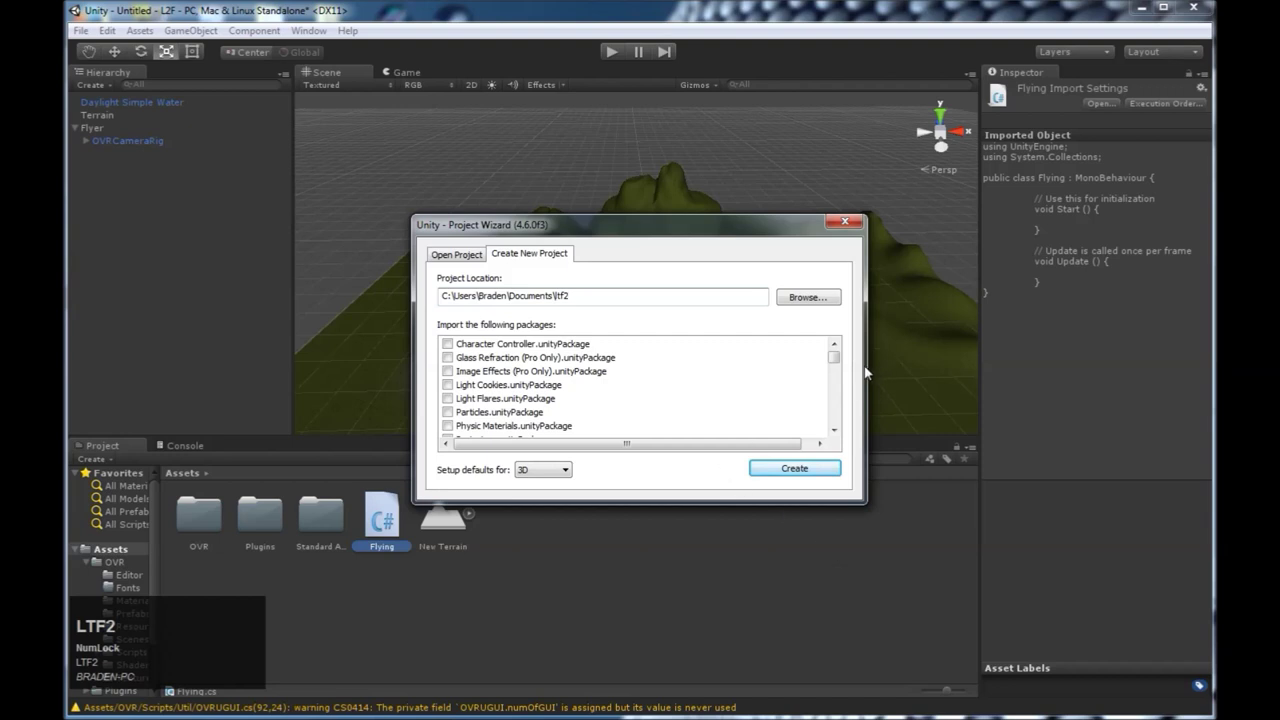
key(F2)
Include Skyboxes and another standard package in the import, then create the project
click(844, 360)
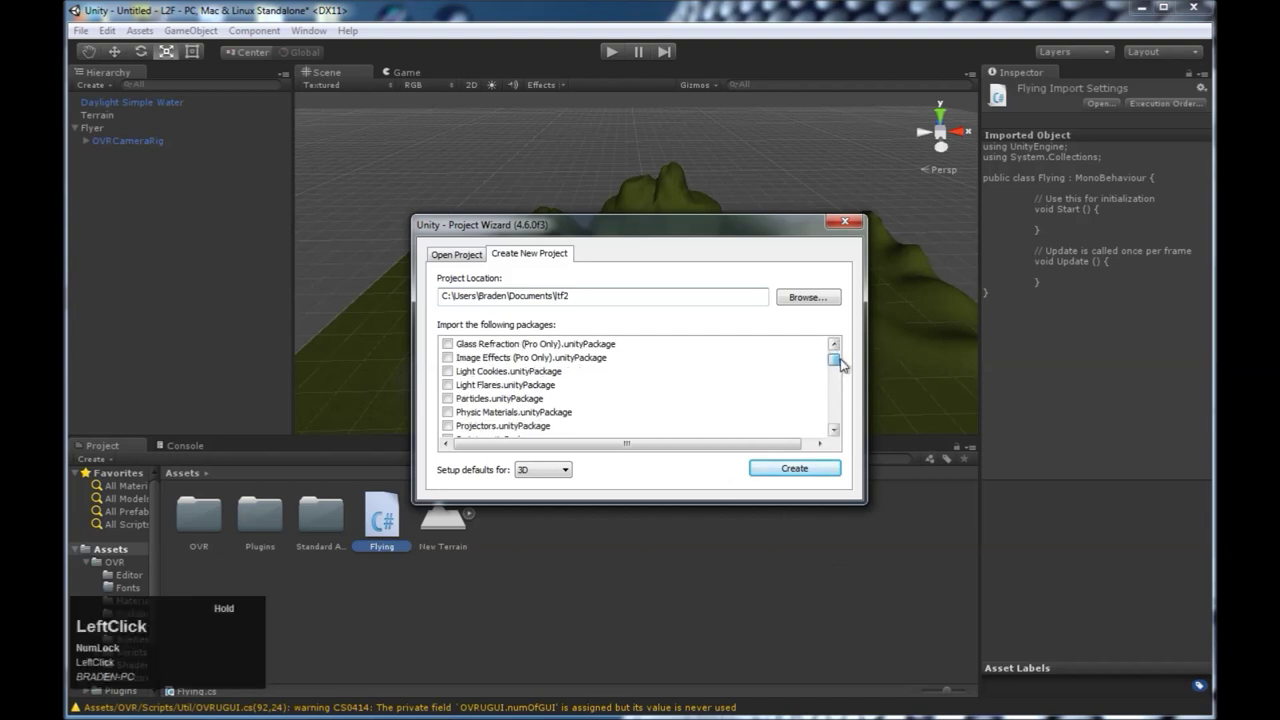
click(844, 368)
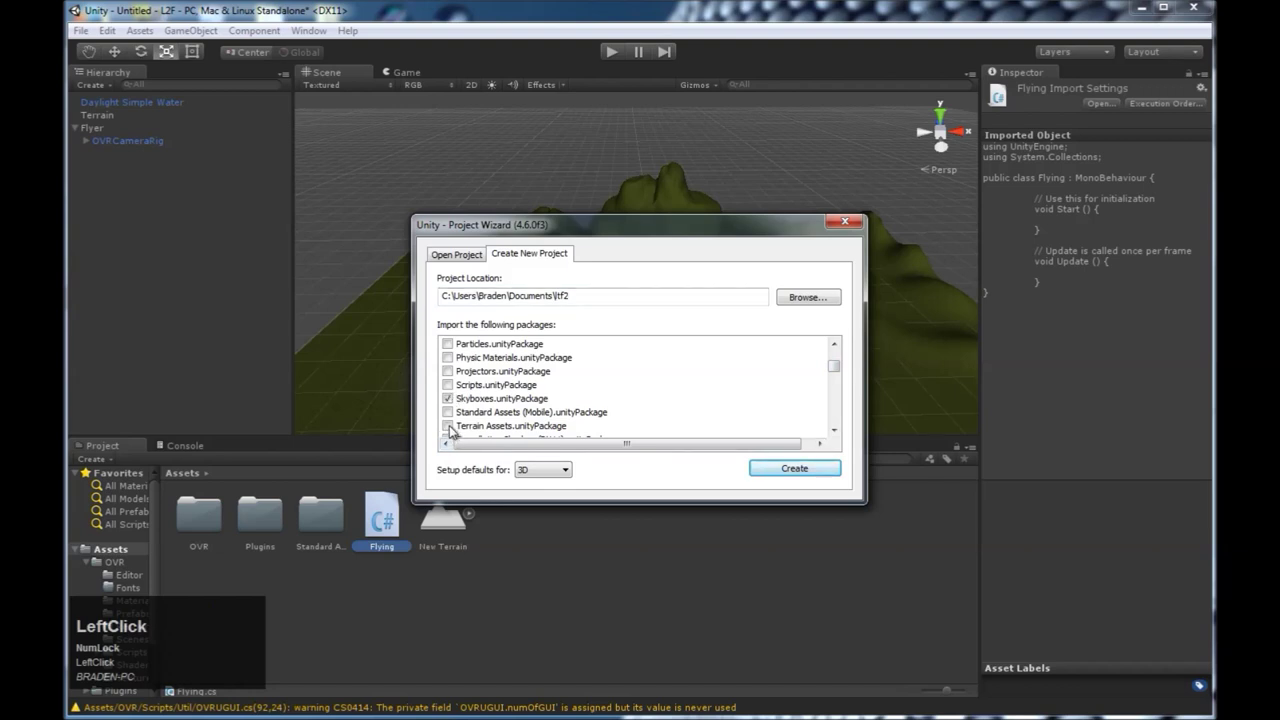
scroll(down, 3)
click(459, 404)
scroll(up, 3)
scroll(down, 3)
click(776, 470)
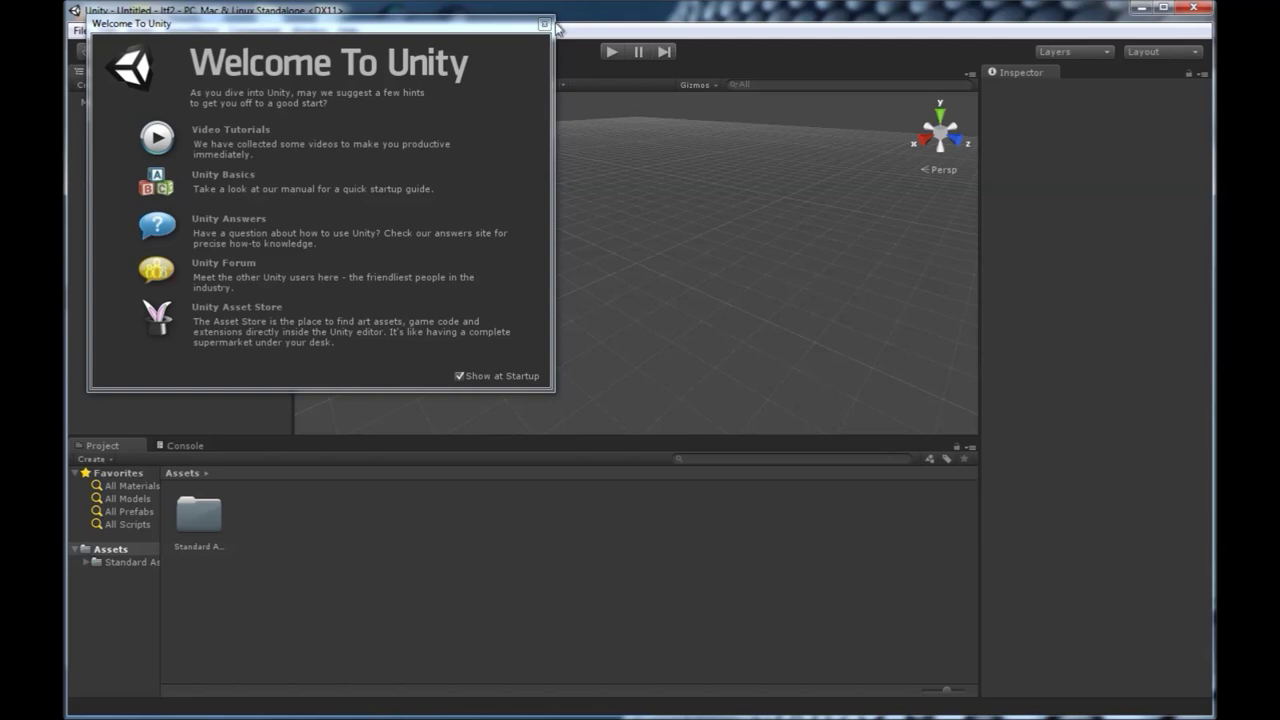
Dismiss the welcome window and delete the default Main Camera from the scene
click(551, 35)
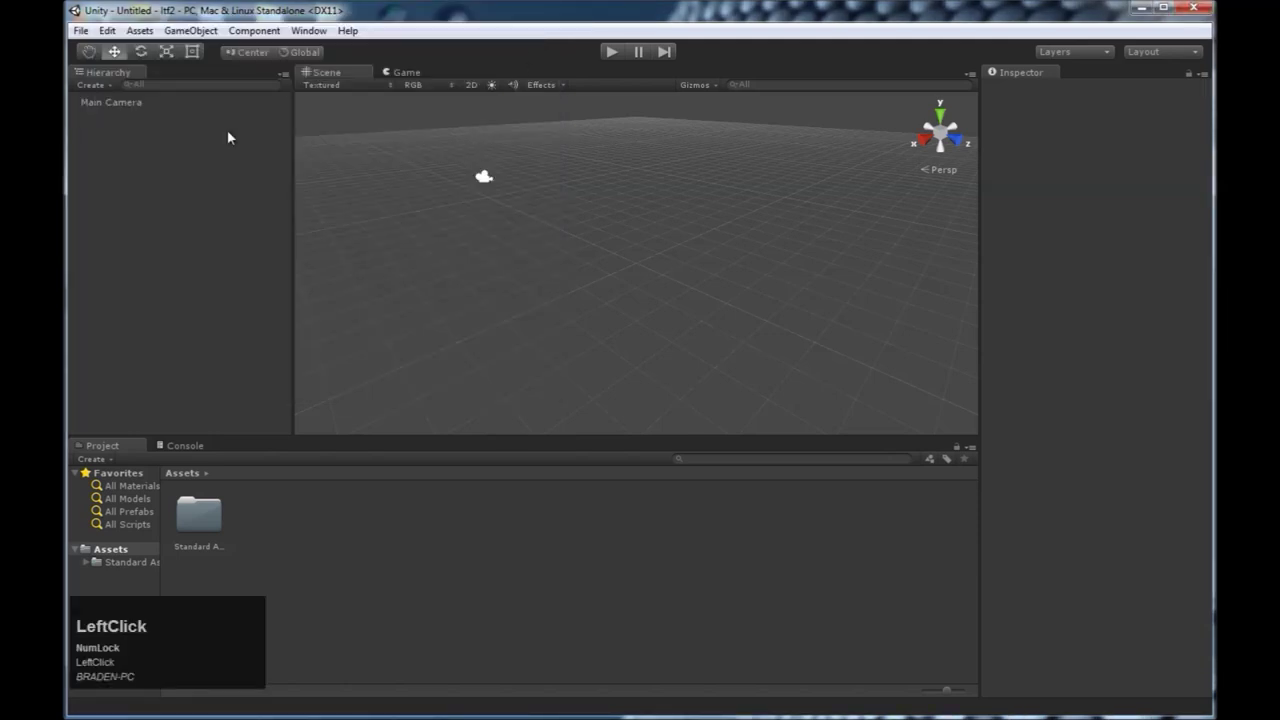
right_click(118, 107)
click(170, 195)
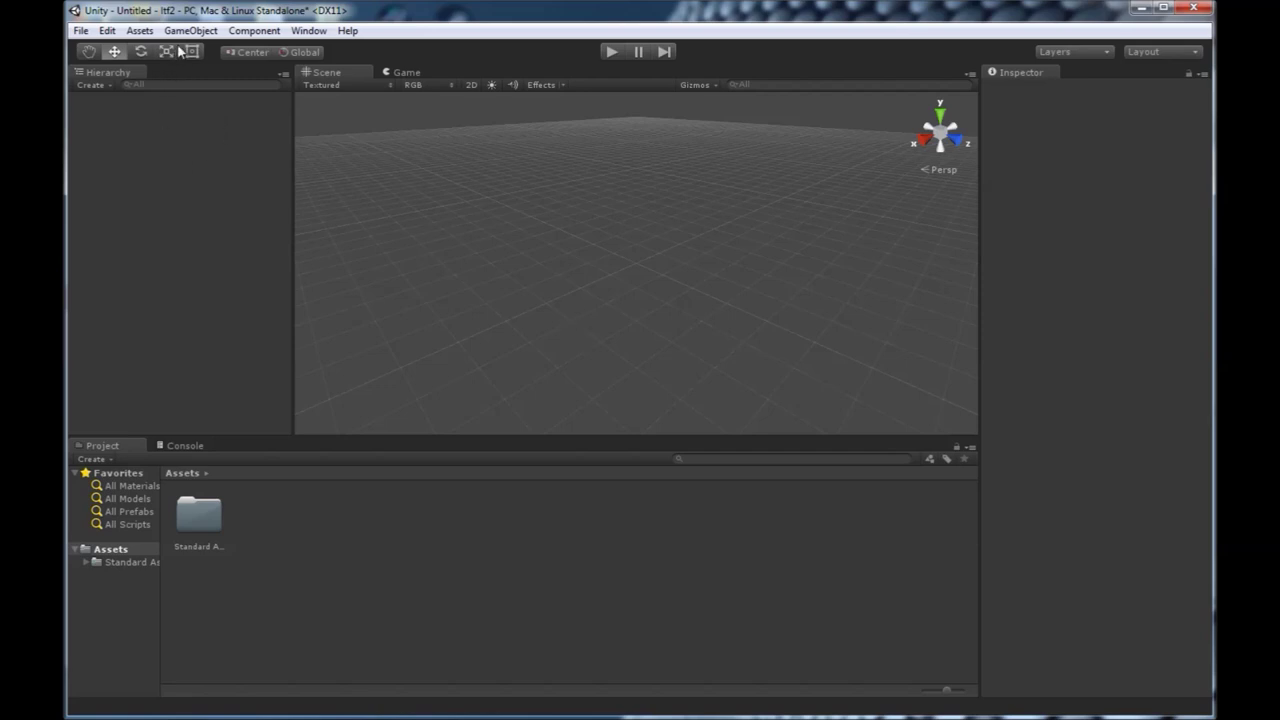
Add a new Terrain object via GameObject > 3D Object and frame it in the Scene view
click(189, 41)
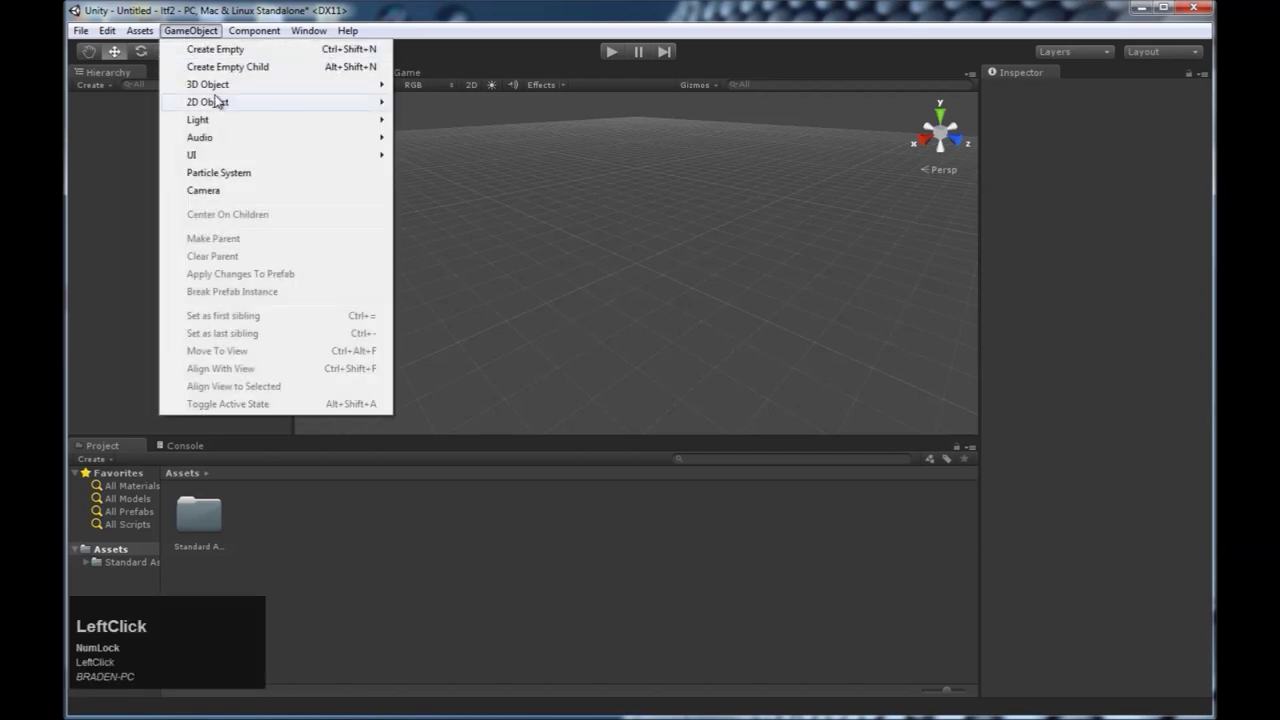
click(461, 244)
scroll(down, 3)
middle_click(645, 314)
scroll(down, 3)
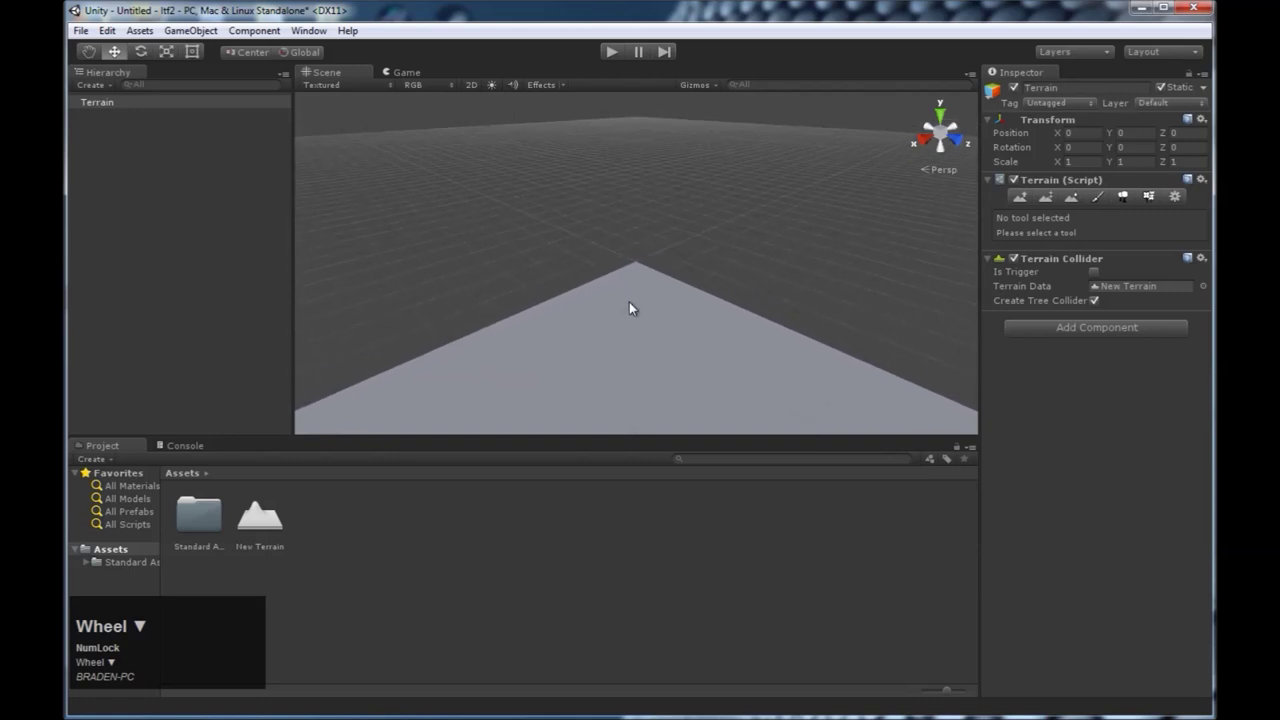
middle_click(628, 332)
scroll(down, 3)
middle_click(618, 301)
scroll(up, 3)
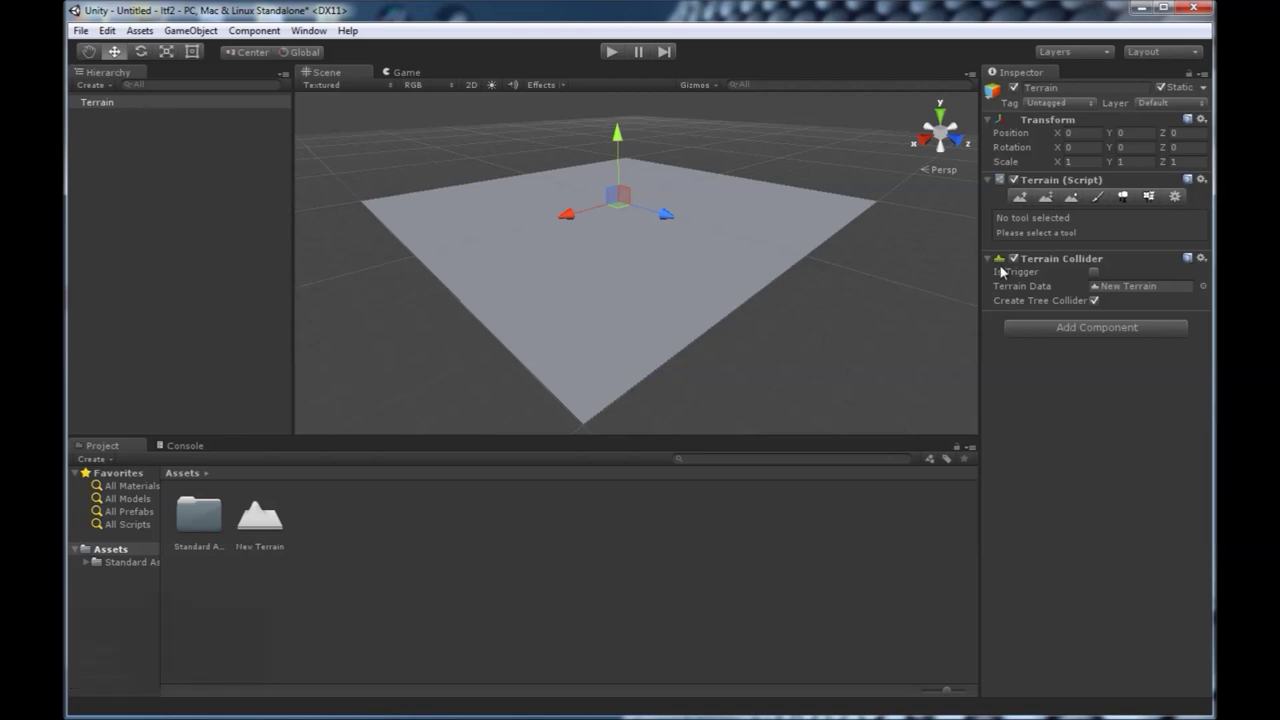
Raise hills on the terrain with a larger, stronger Raise/Lower brush (size 80, opacity 100)
click(1026, 201)
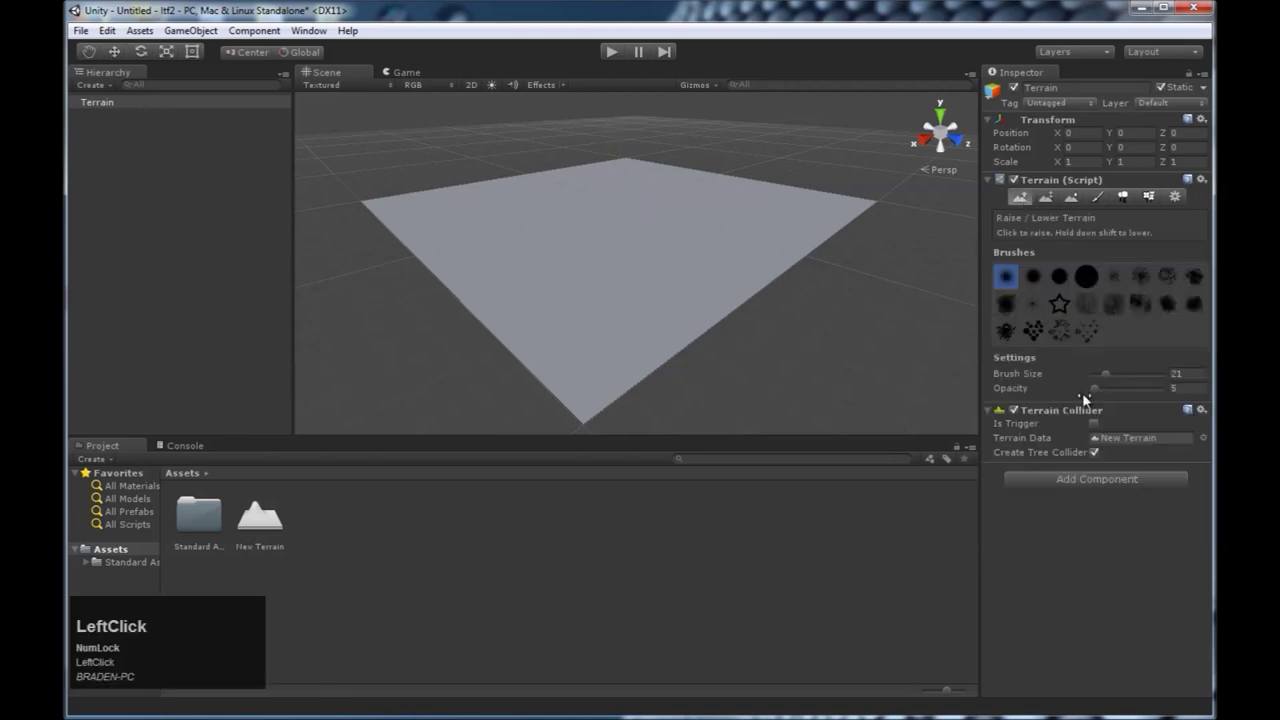
drag(1129, 379, 1101, 404)
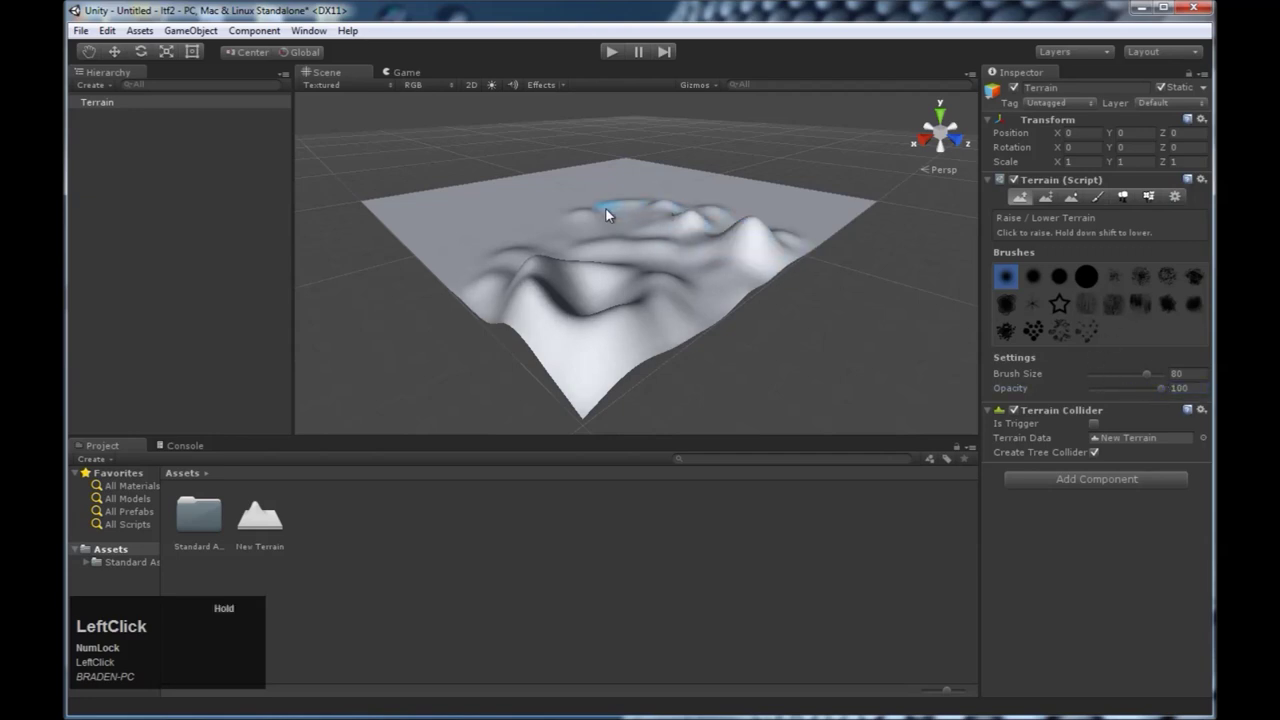
right_click(756, 244)
middle_click(719, 263)
right_click(619, 284)
middle_click(482, 274)
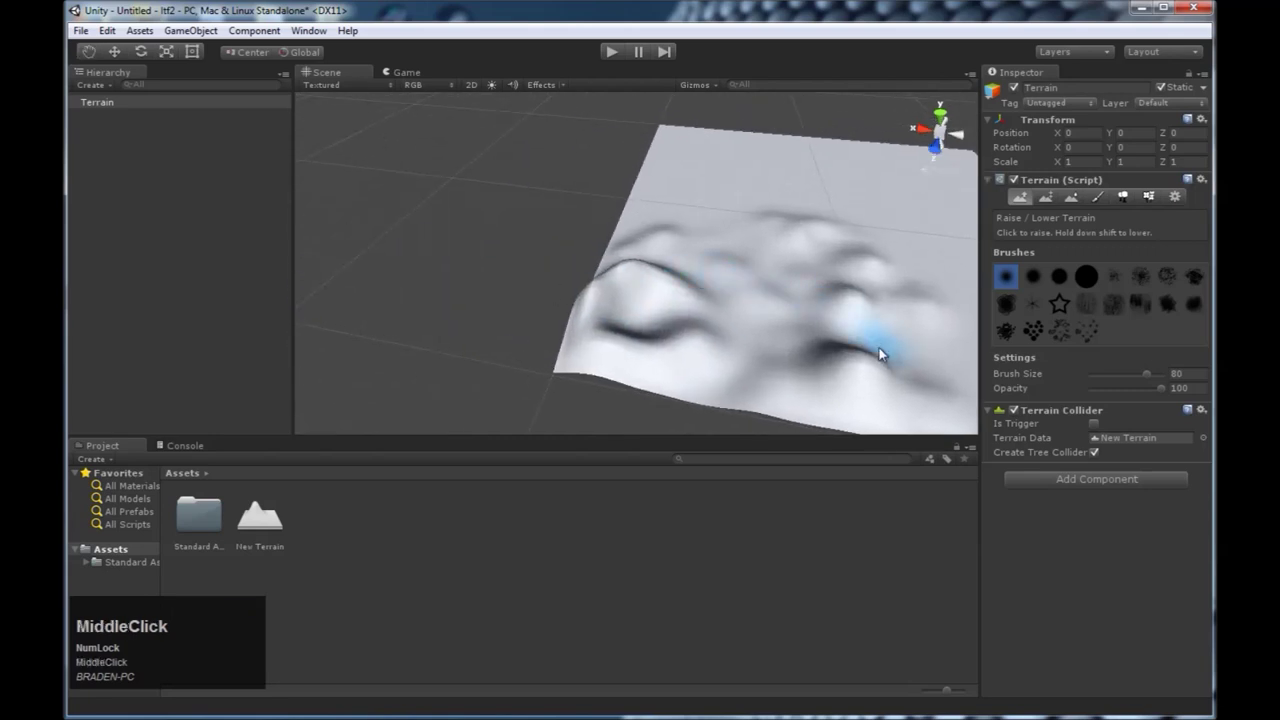
click(889, 358)
click(827, 384)
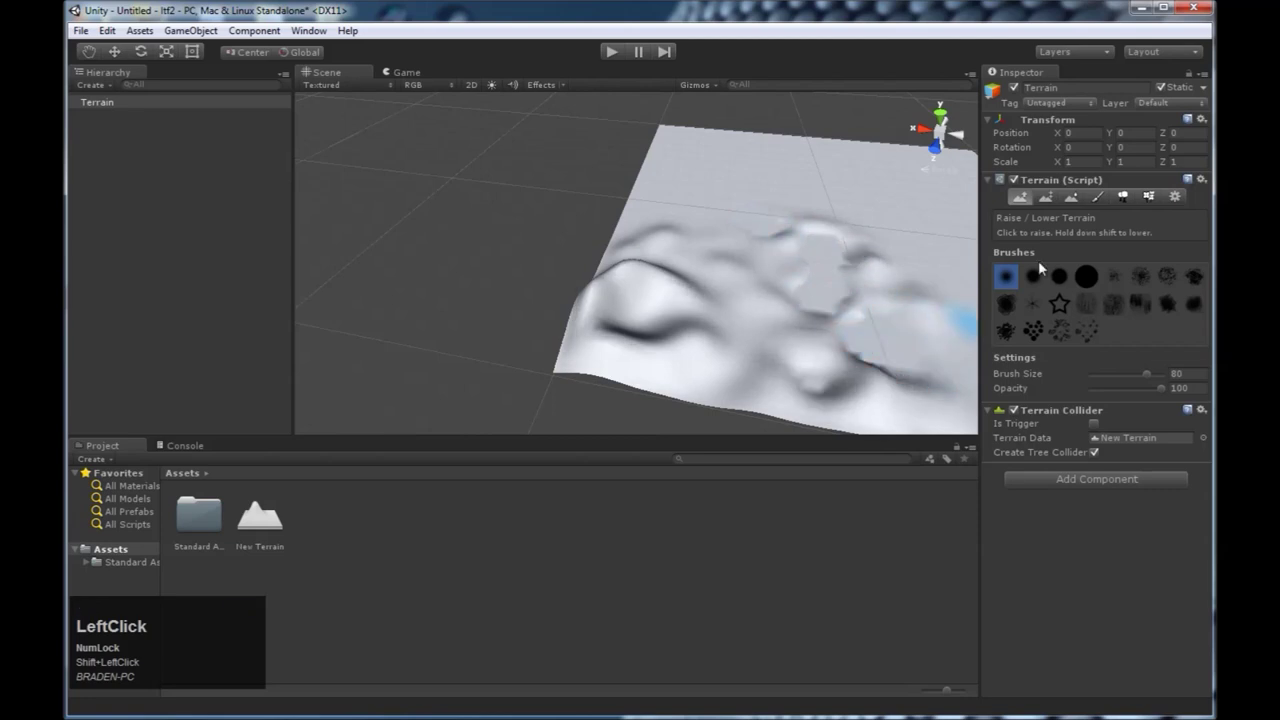
Try the Paint Height and Smooth Height tools on the sculpted terrain
click(1050, 202)
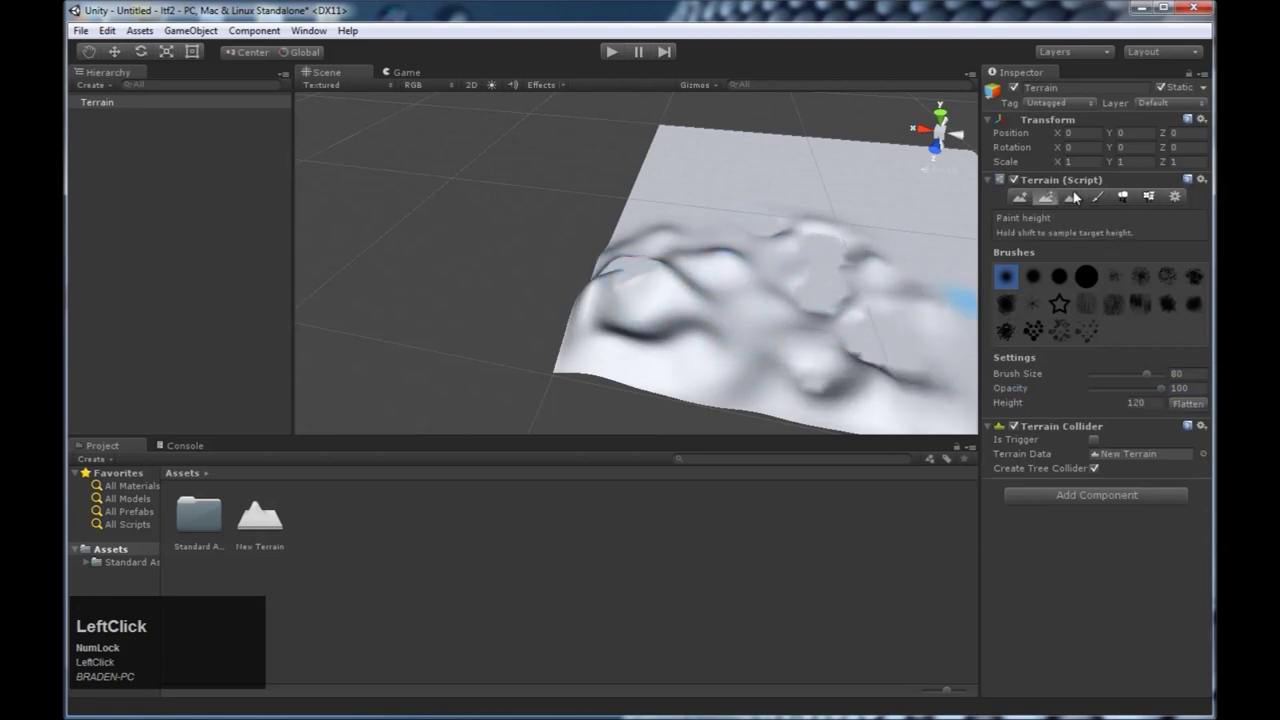
click(1070, 201)
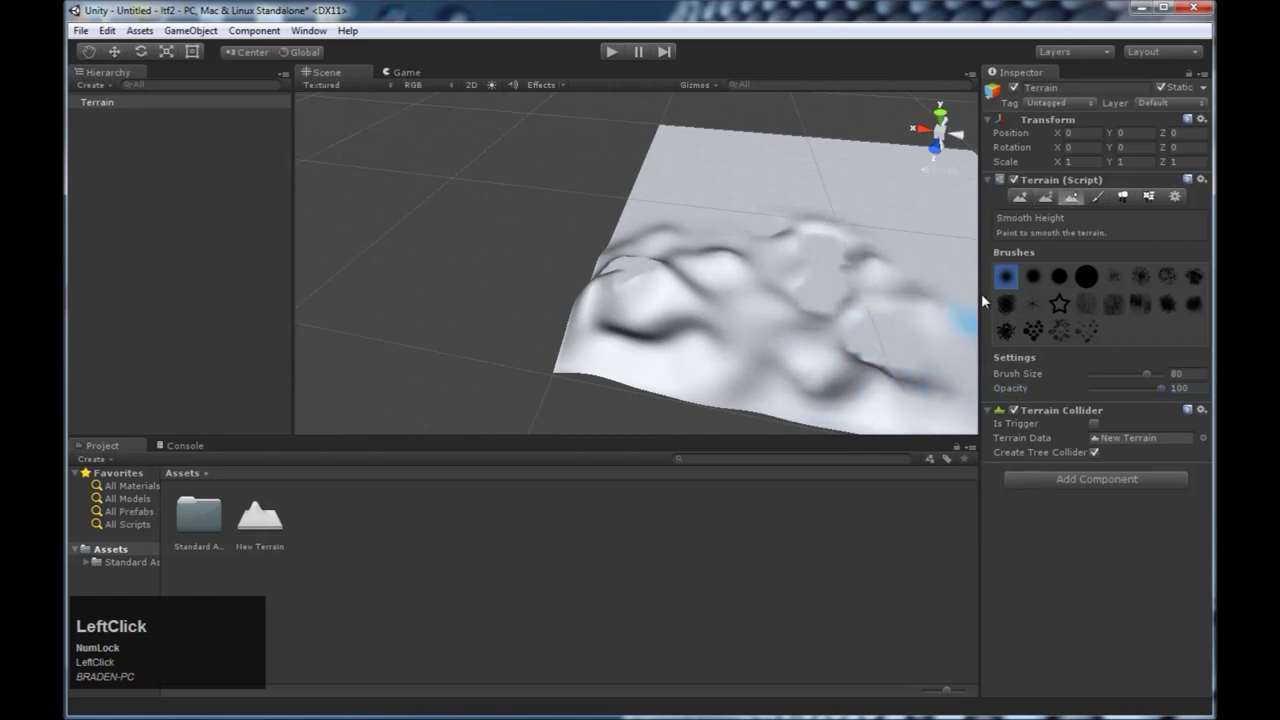
Switch to Paint Texture and start adding a new terrain texture via Edit Textures
click(1103, 203)
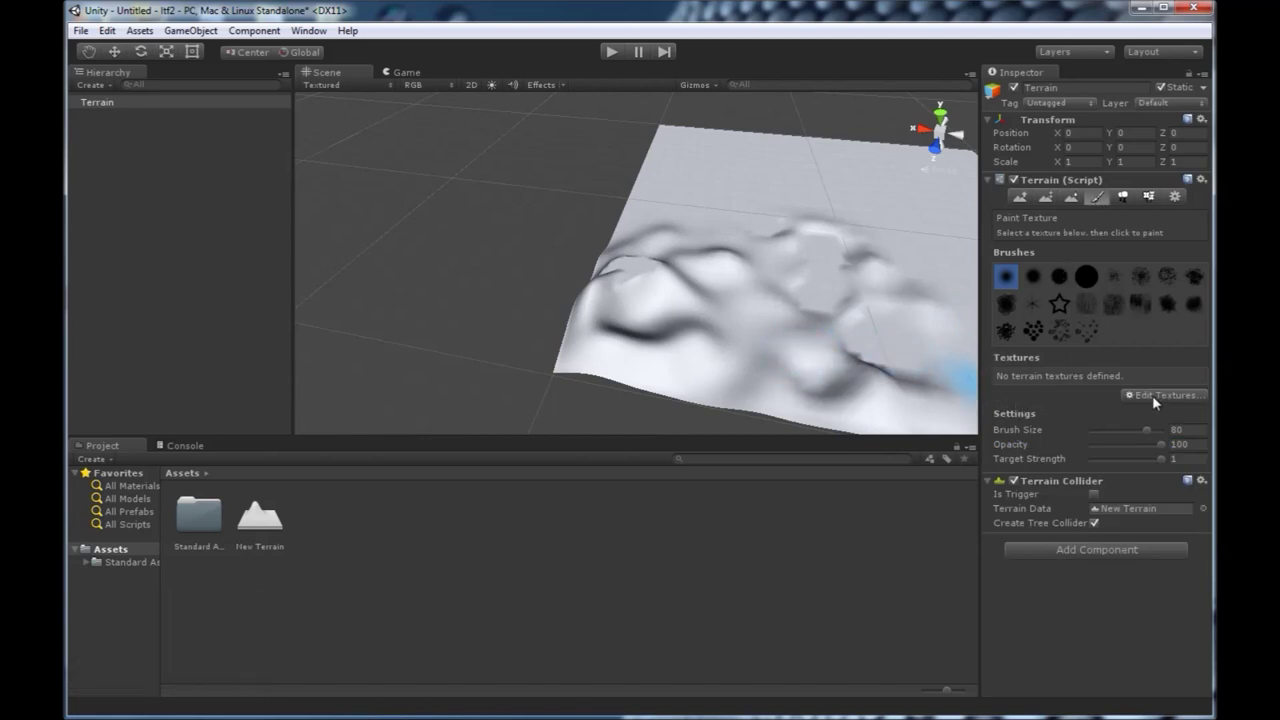
click(1156, 403)
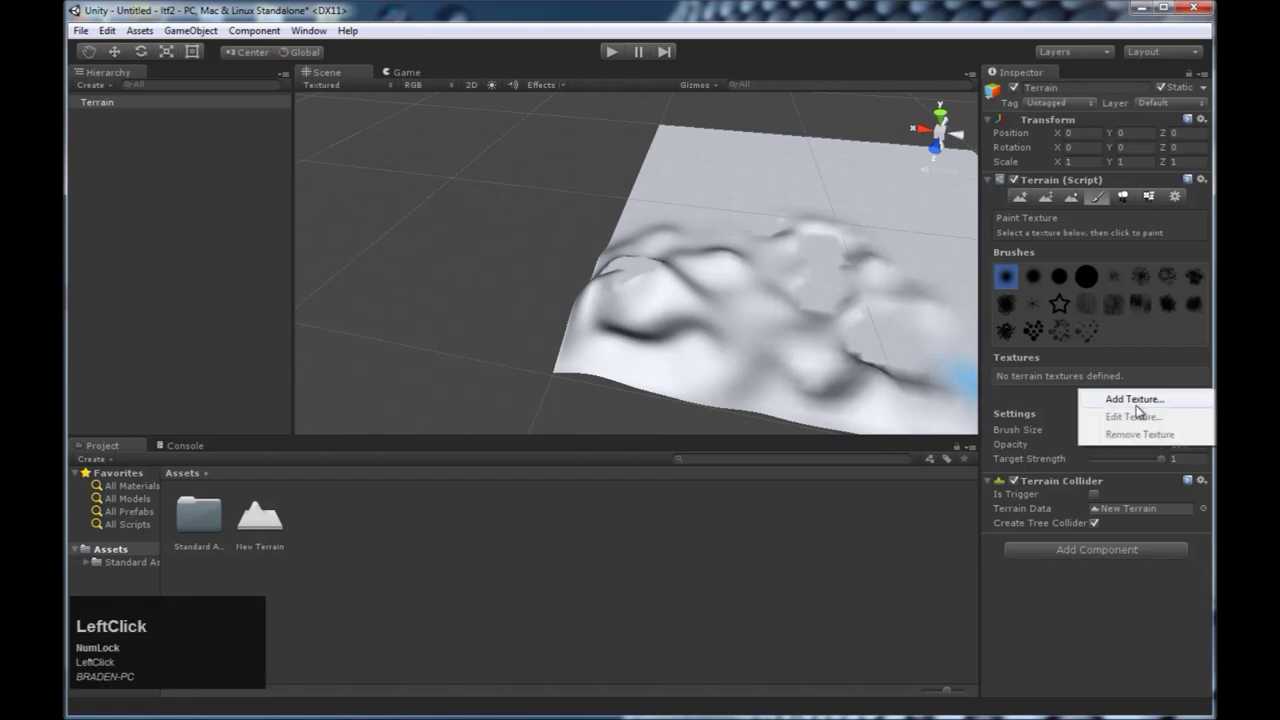
click(1143, 407)
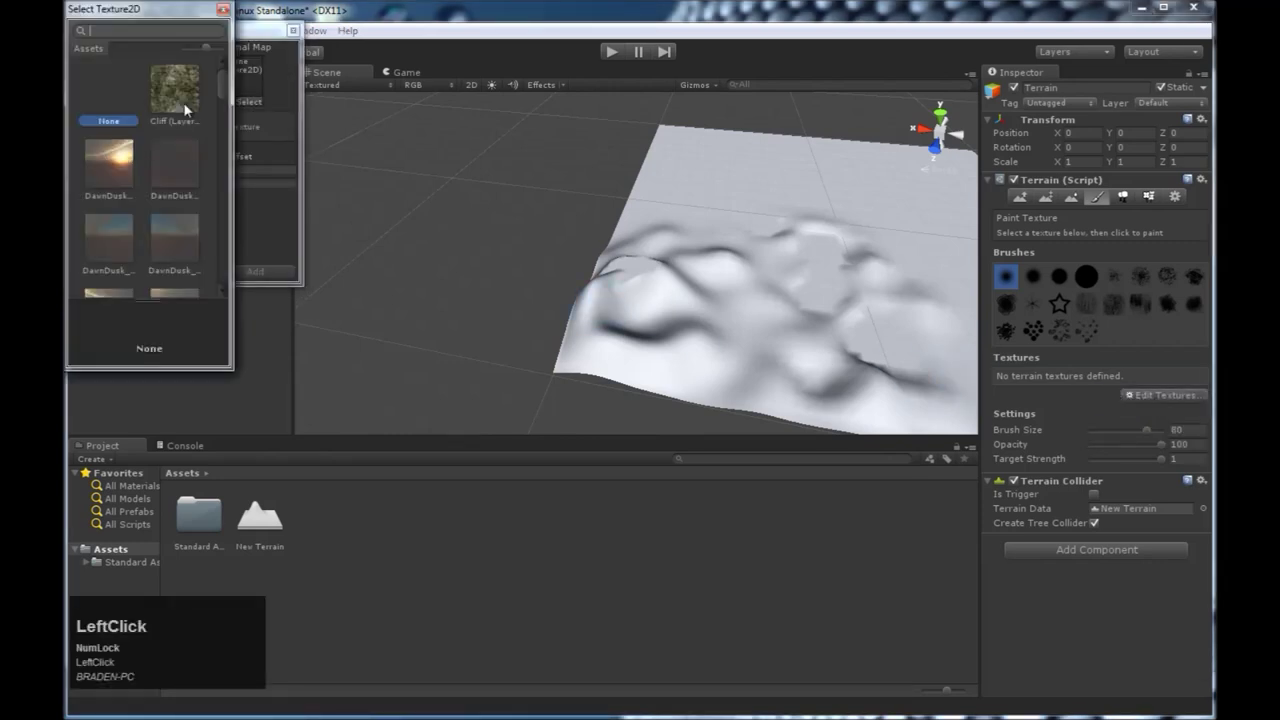
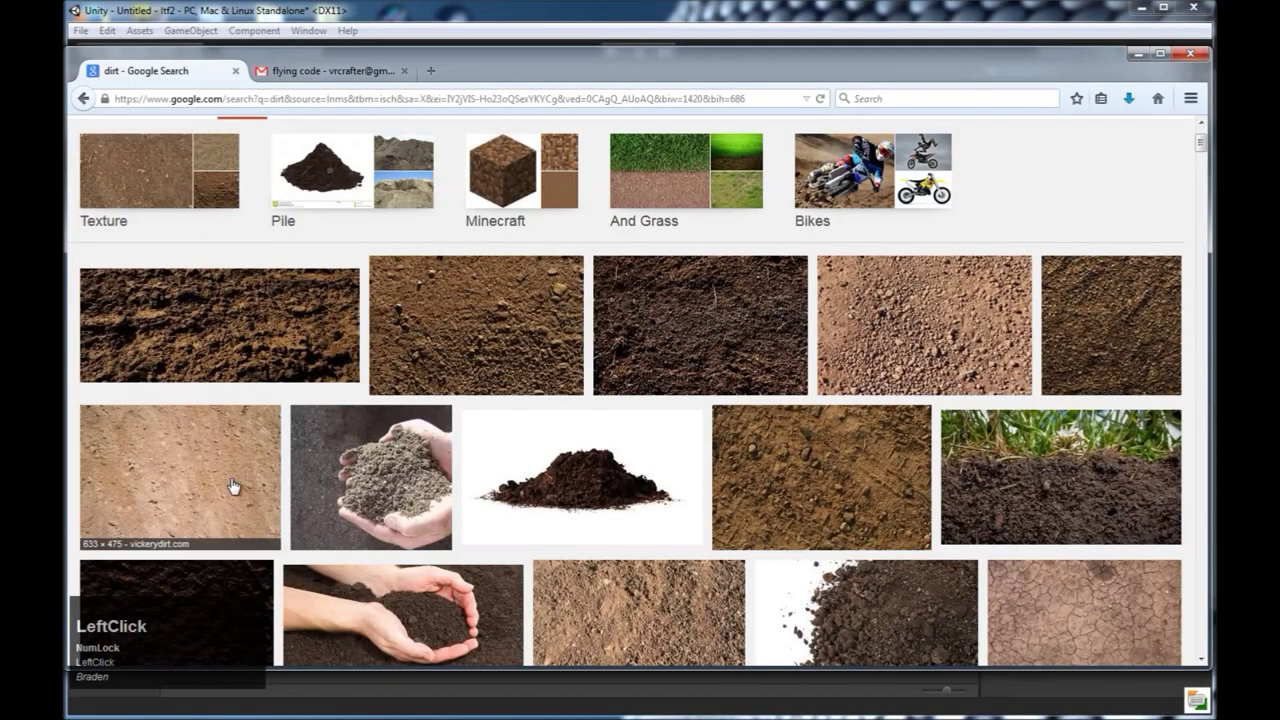
Select the dirt texture and paint it onto the grassy hills
click(303, 156)
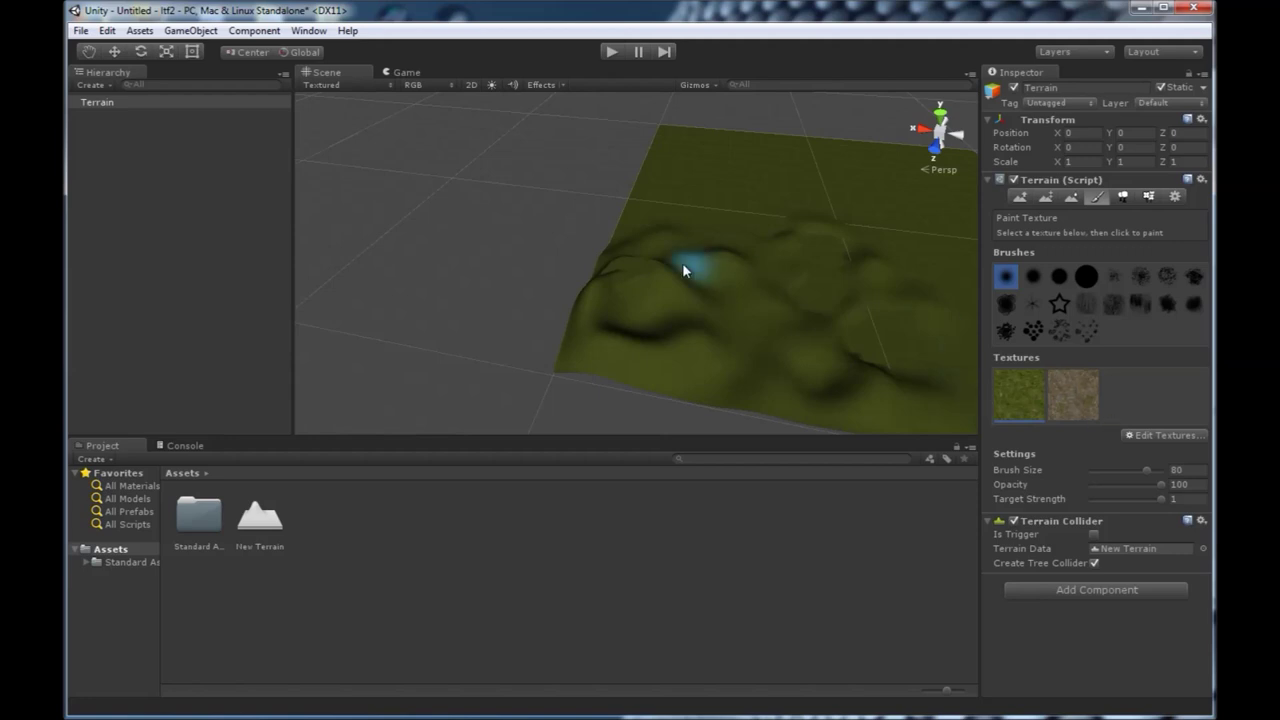
click(720, 296)
middle_click(680, 298)
scroll(up, 3)
middle_click(616, 326)
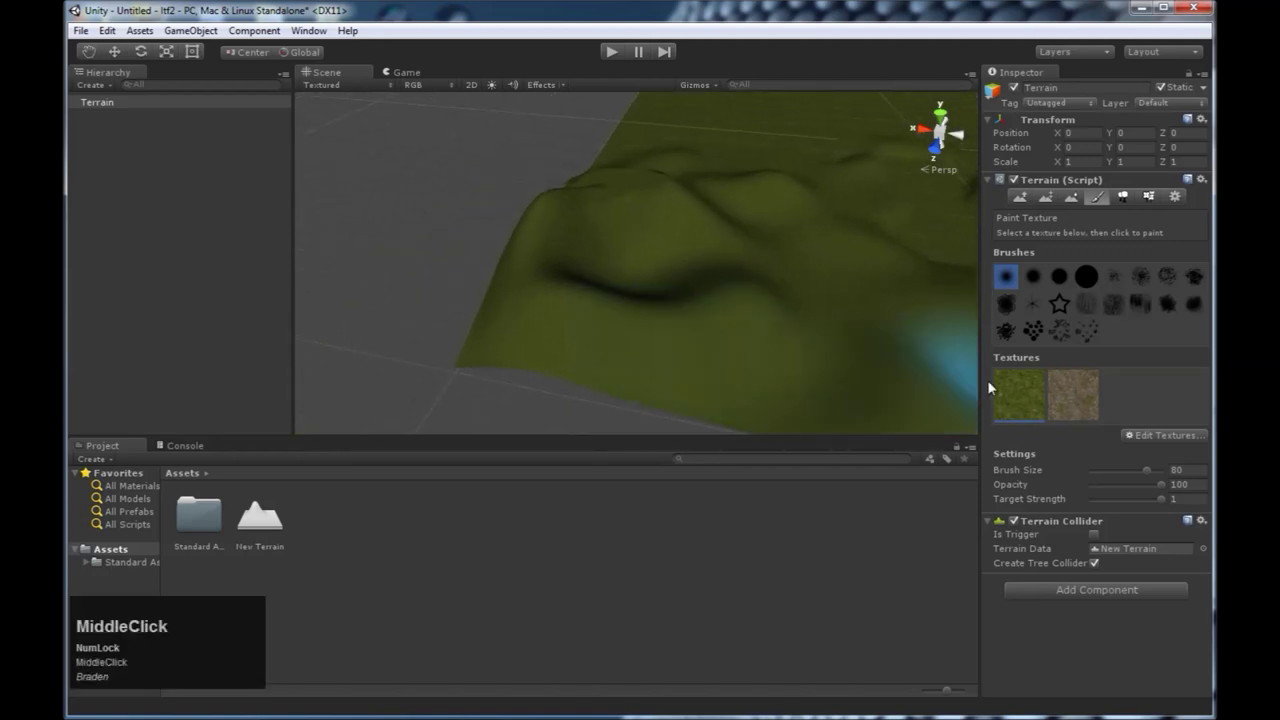
click(1079, 408)
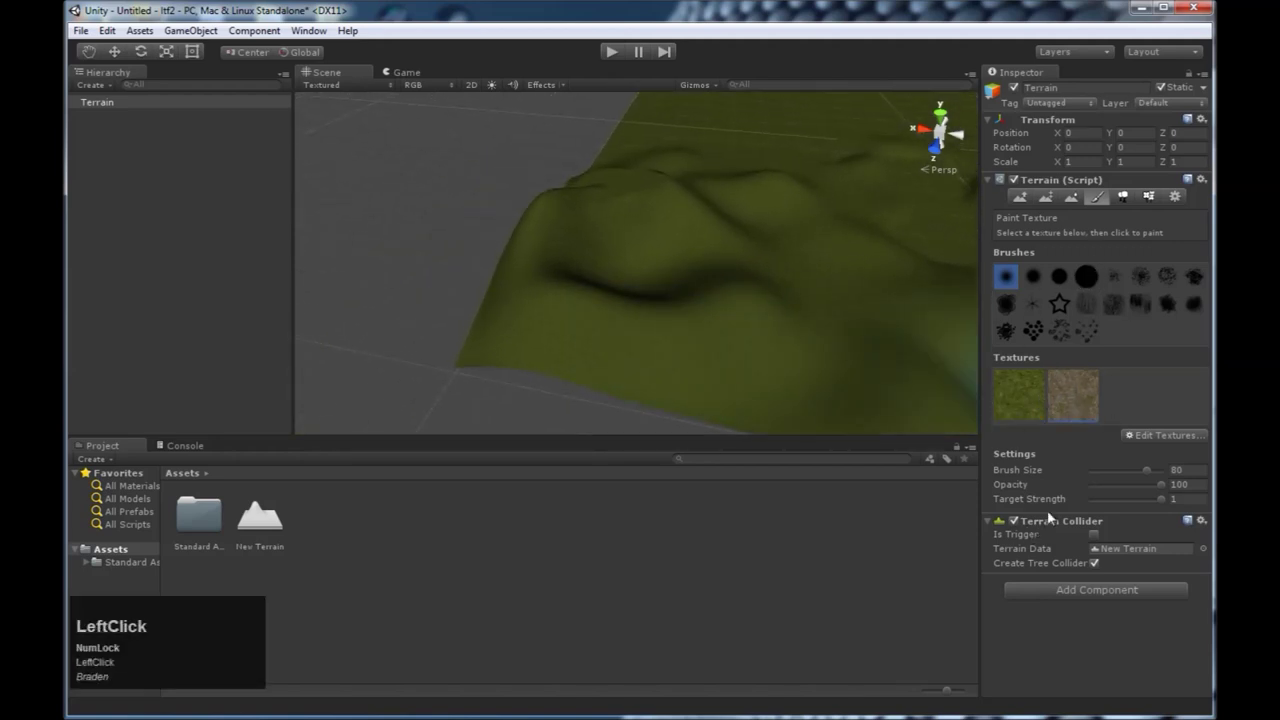
click(1152, 476)
click(1148, 489)
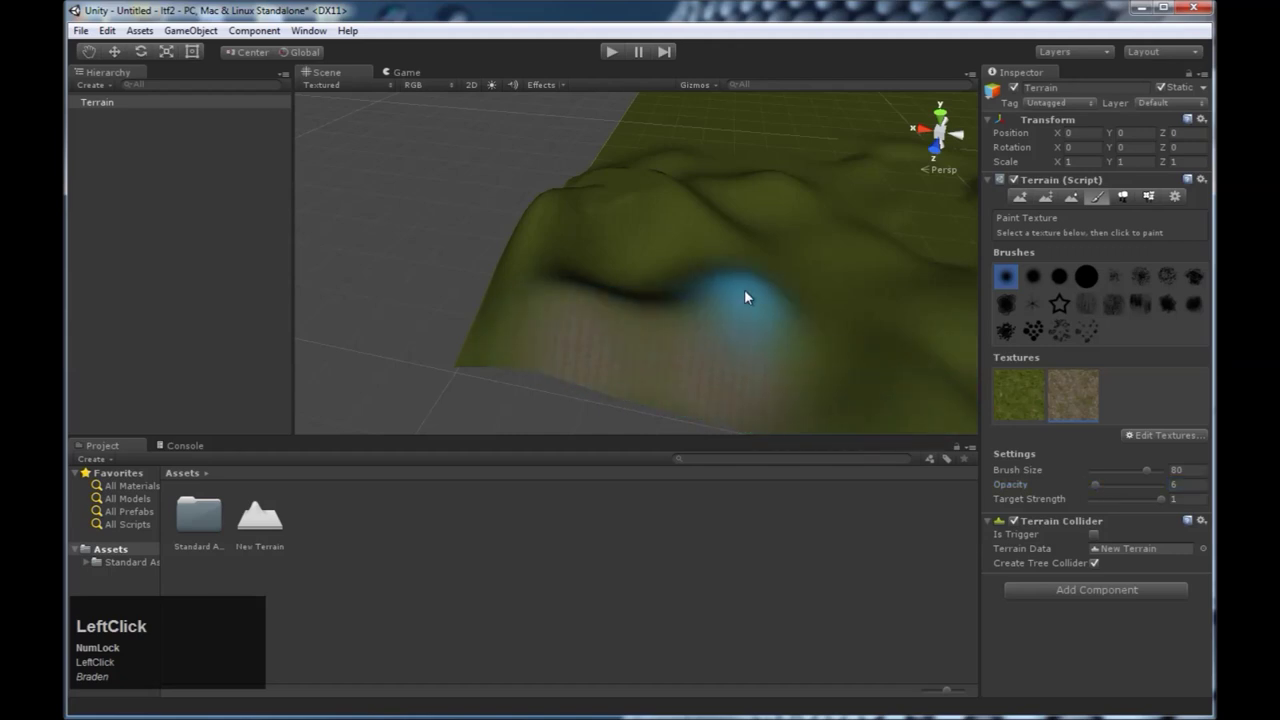
Brush more dirt along the terrain slopes while looking around the terrain
scroll(up, 3)
scroll(down, 3)
drag(770, 341, 622, 332)
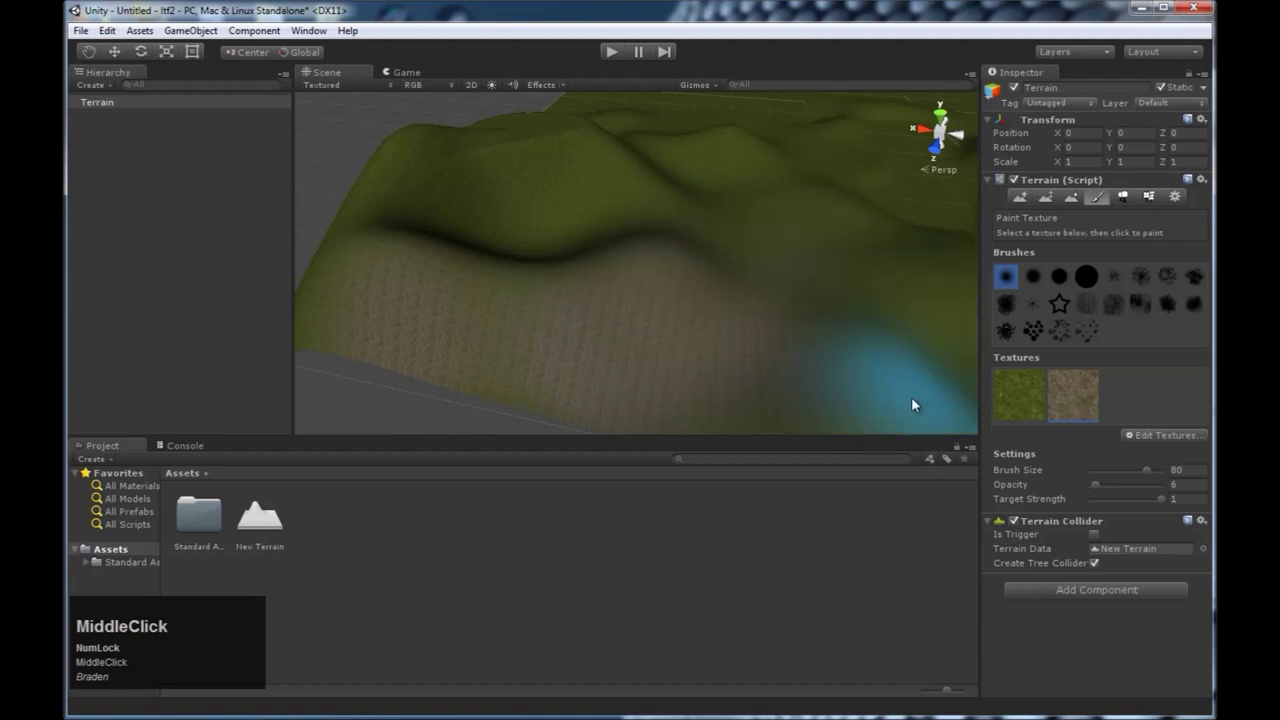
right_click(848, 225)
middle_click(795, 252)
scroll(down, 3)
middle_click(572, 244)
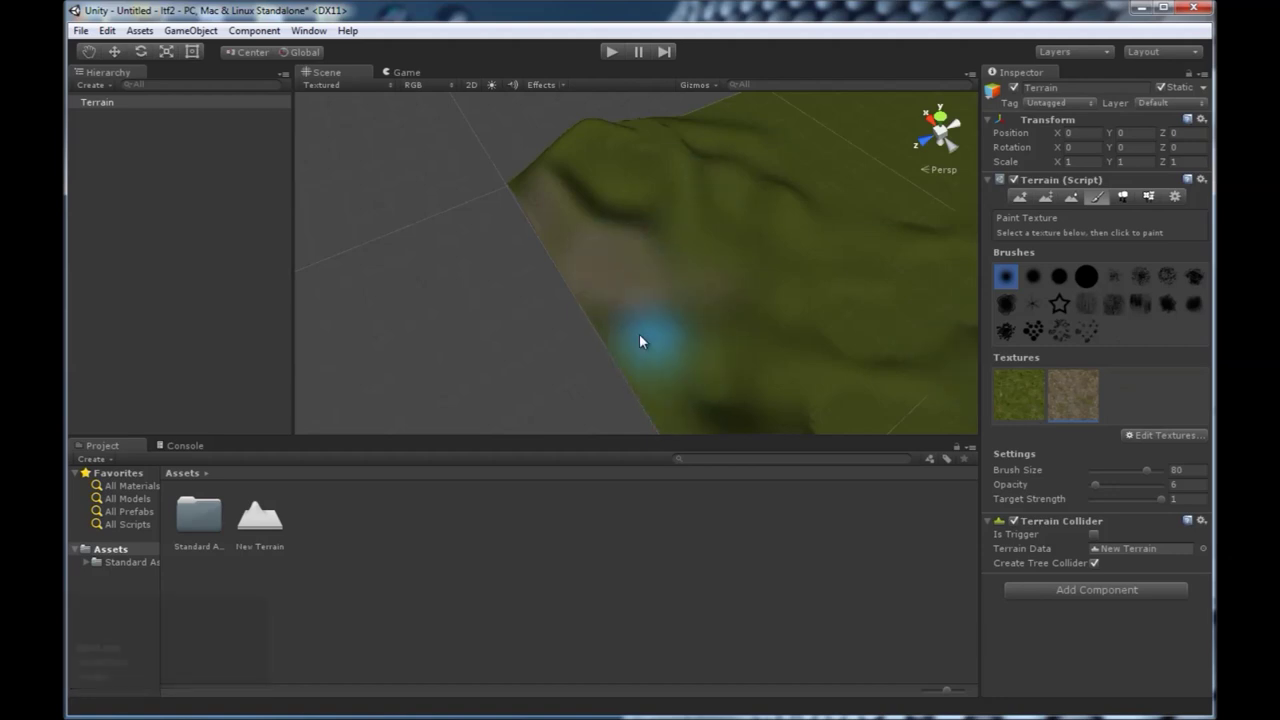
scroll(up, 3)
scroll(up, 3)
middle_click(788, 263)
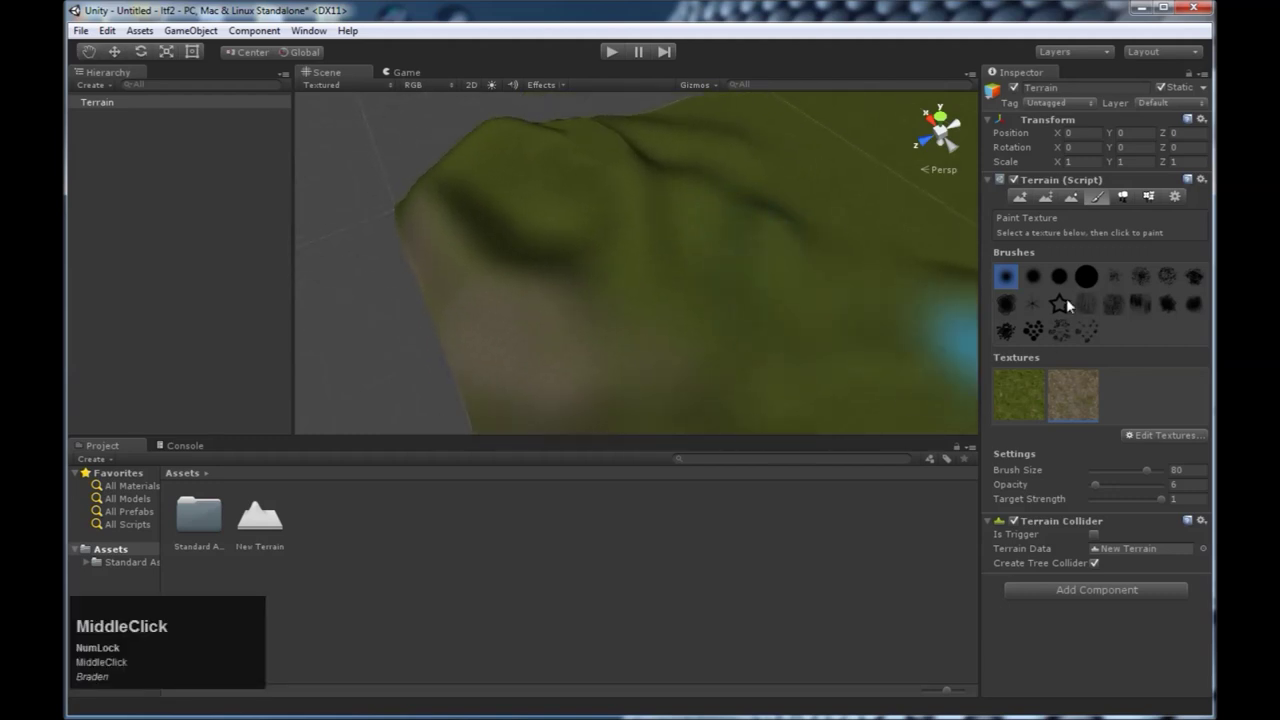
Add the Palm tree type with Place Trees and scatter palms across the slopes
click(1133, 204)
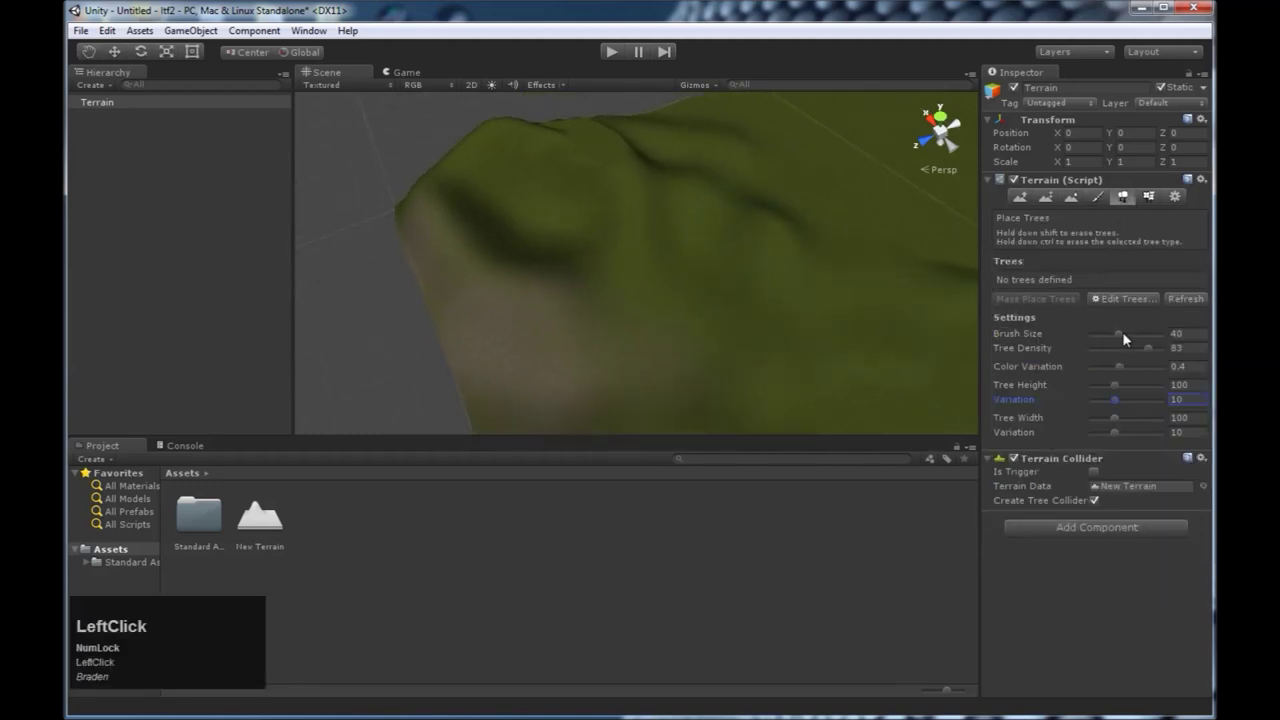
click(1118, 307)
scroll(down, 3)
click(386, 48)
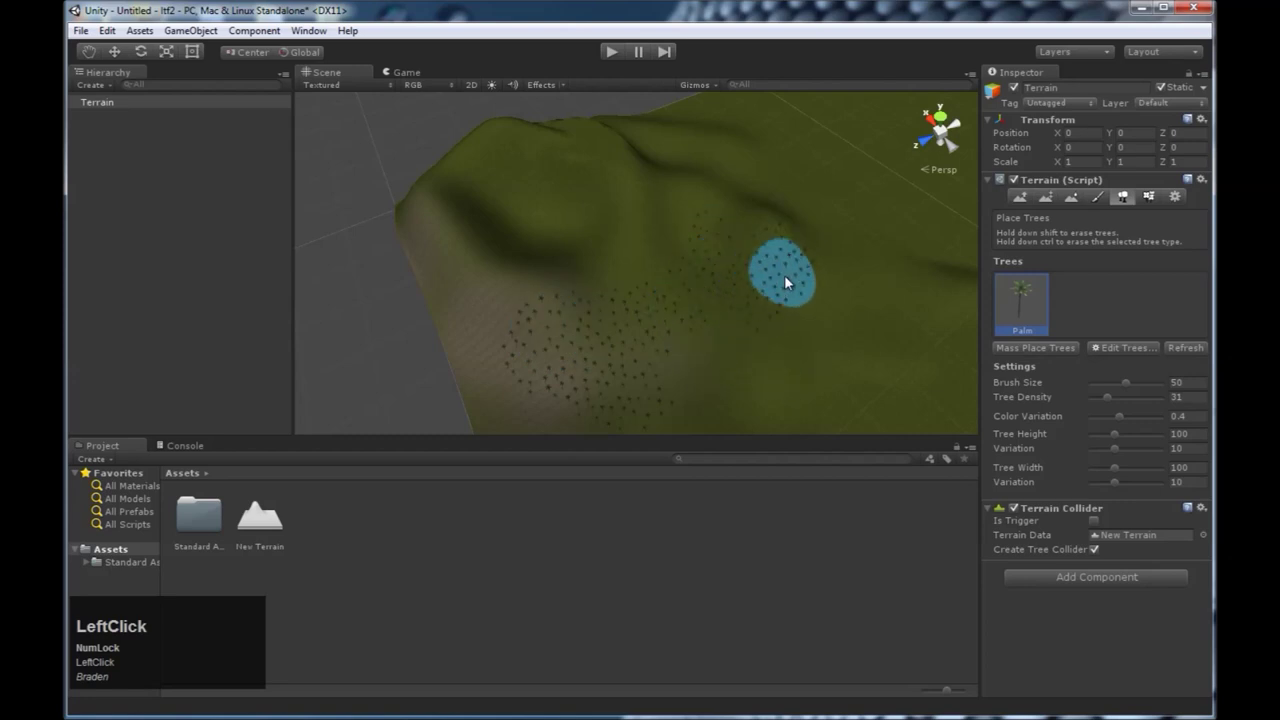
middle_click(791, 321)
Sculpt a raised rim around a hollow near the hilltop with Raise/Lower Terrain
scroll(down, 3)
click(1022, 202)
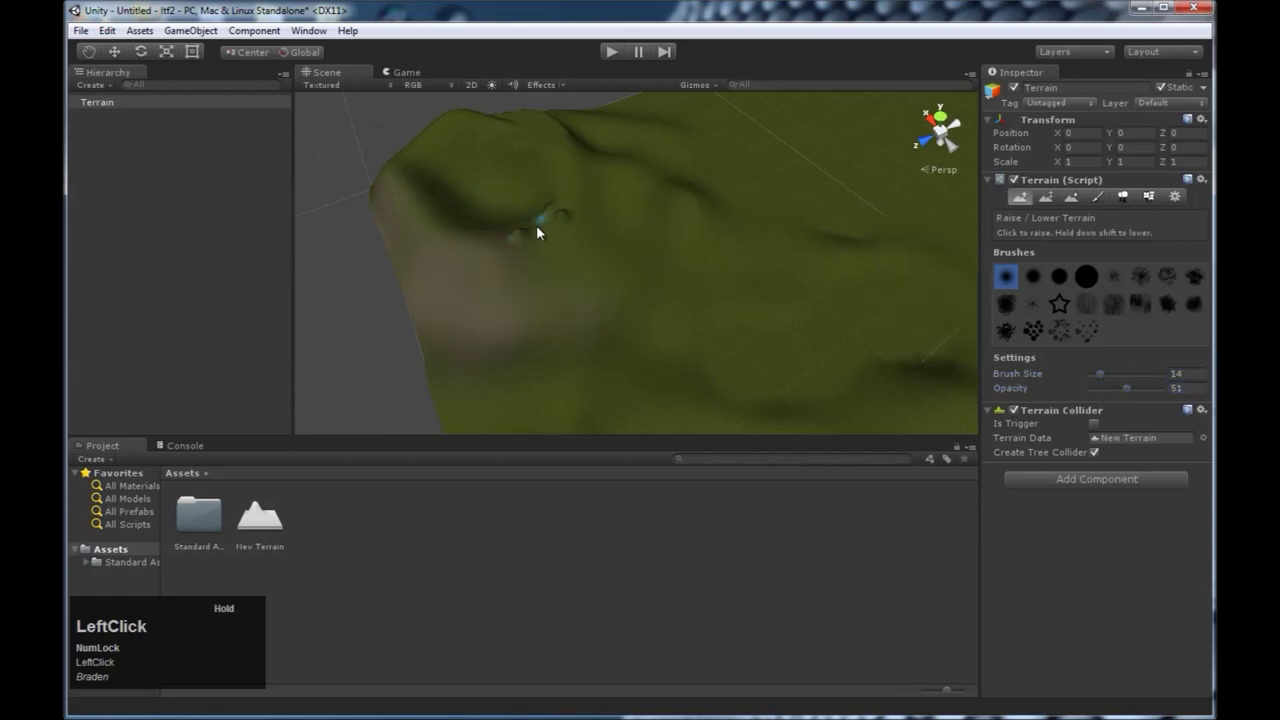
middle_click(959, 121)
scroll(up, 3)
middle_click(959, 121)
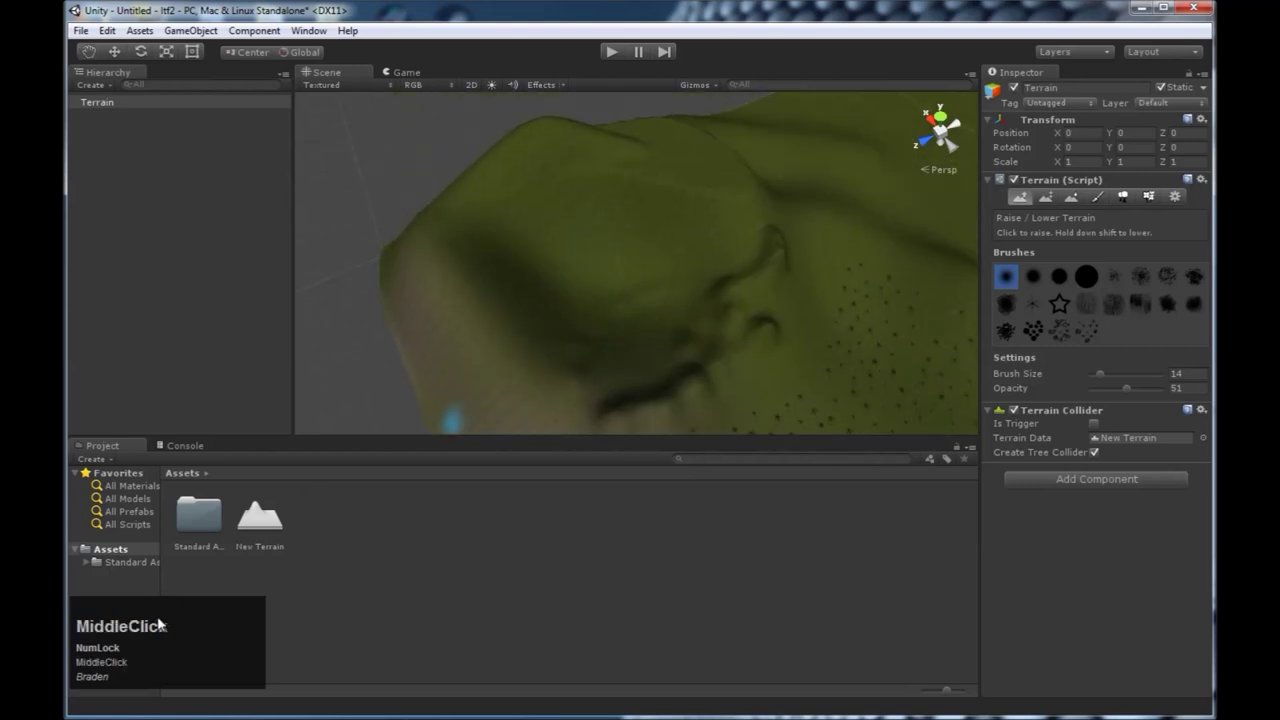
drag(958, 122, 657, 294)
Look around the hilltop hollow where the Daylight Simple Water sits
right_click(944, 129)
middle_click(726, 370)
right_click(682, 349)
middle_click(574, 324)
scroll(down, 3)
right_click(788, 323)
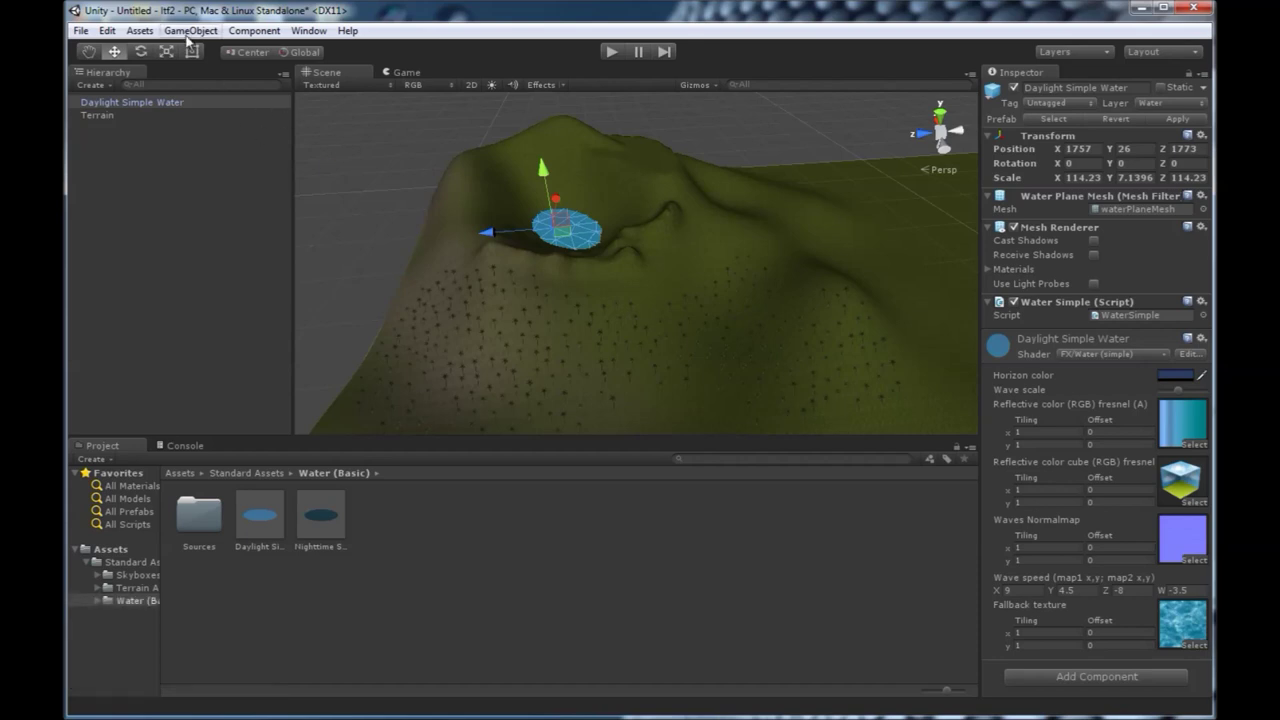
Create an empty GameObject and name it Flyer
right_click(191, 37)
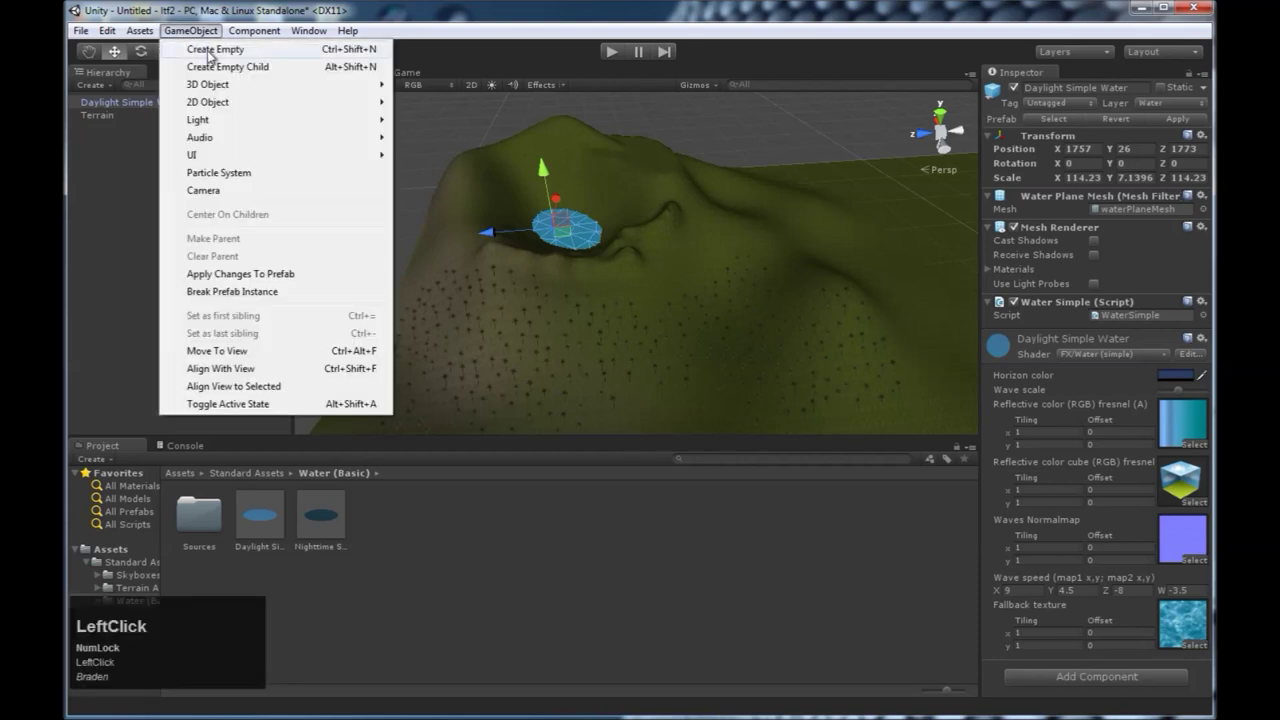
click(133, 141)
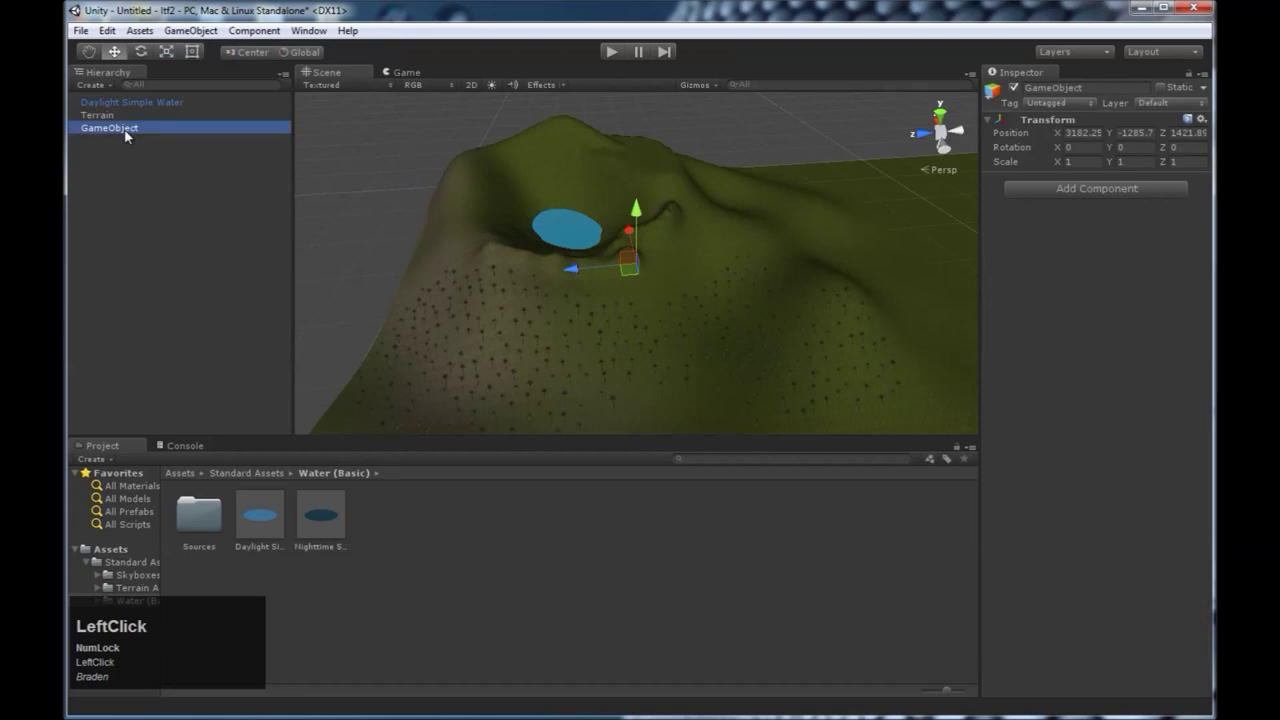
text(lyer)
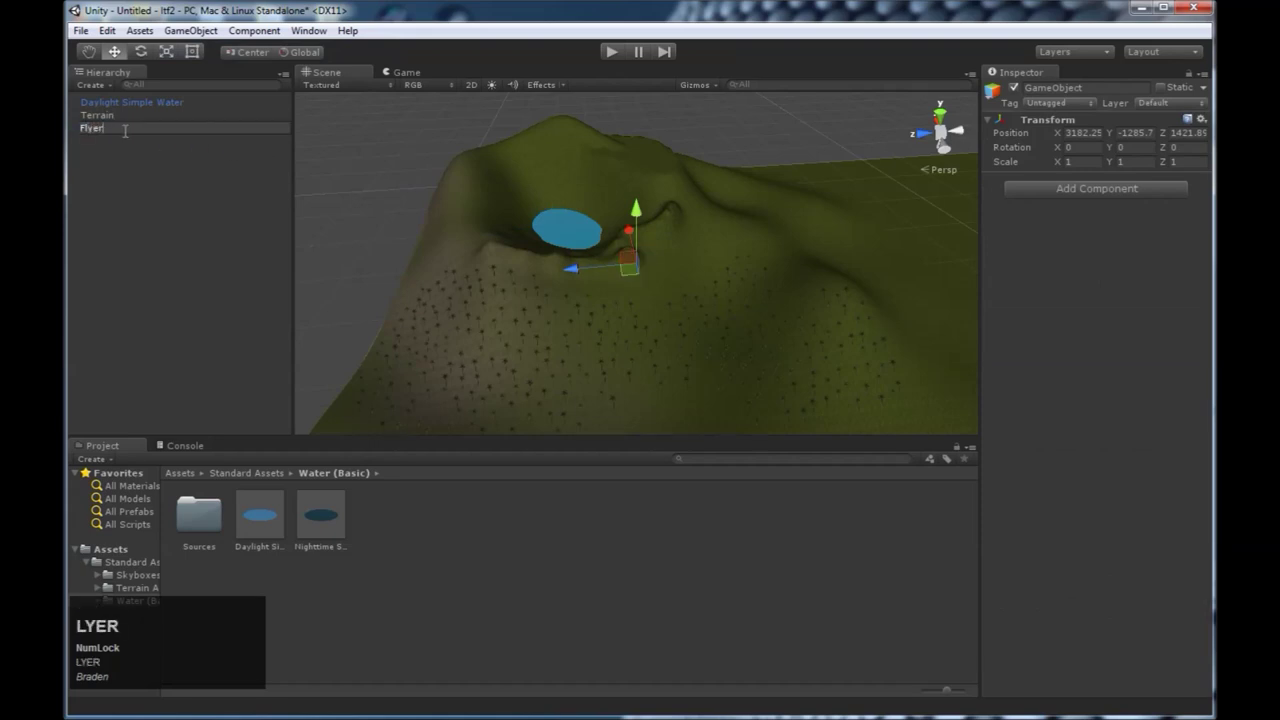
click(96, 119)
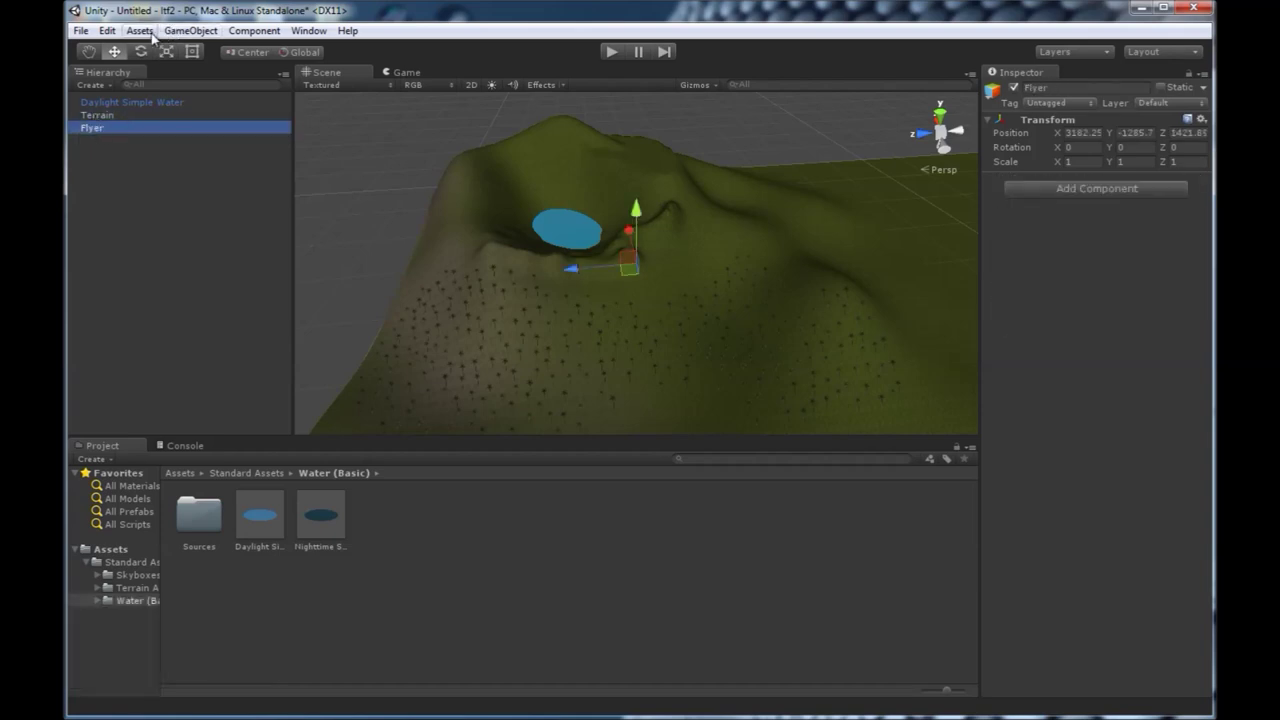
Import the OculusUnityIntegration custom package into the project
click(149, 37)
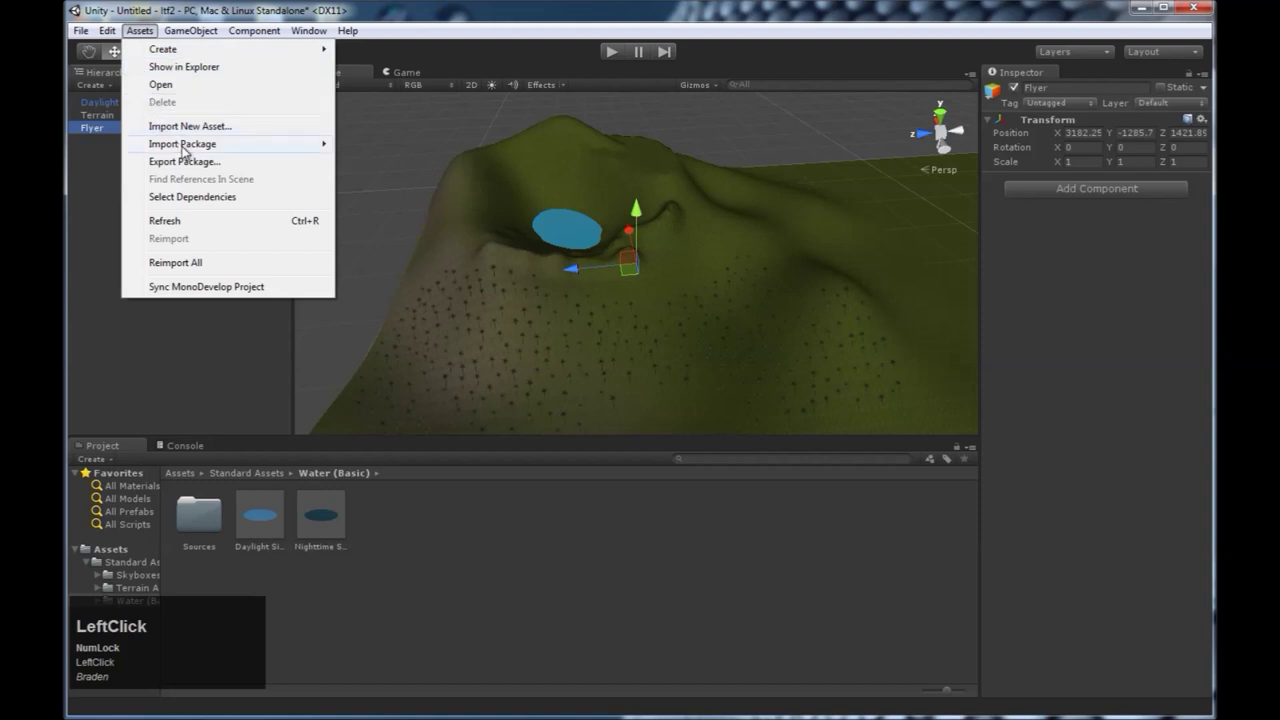
click(415, 145)
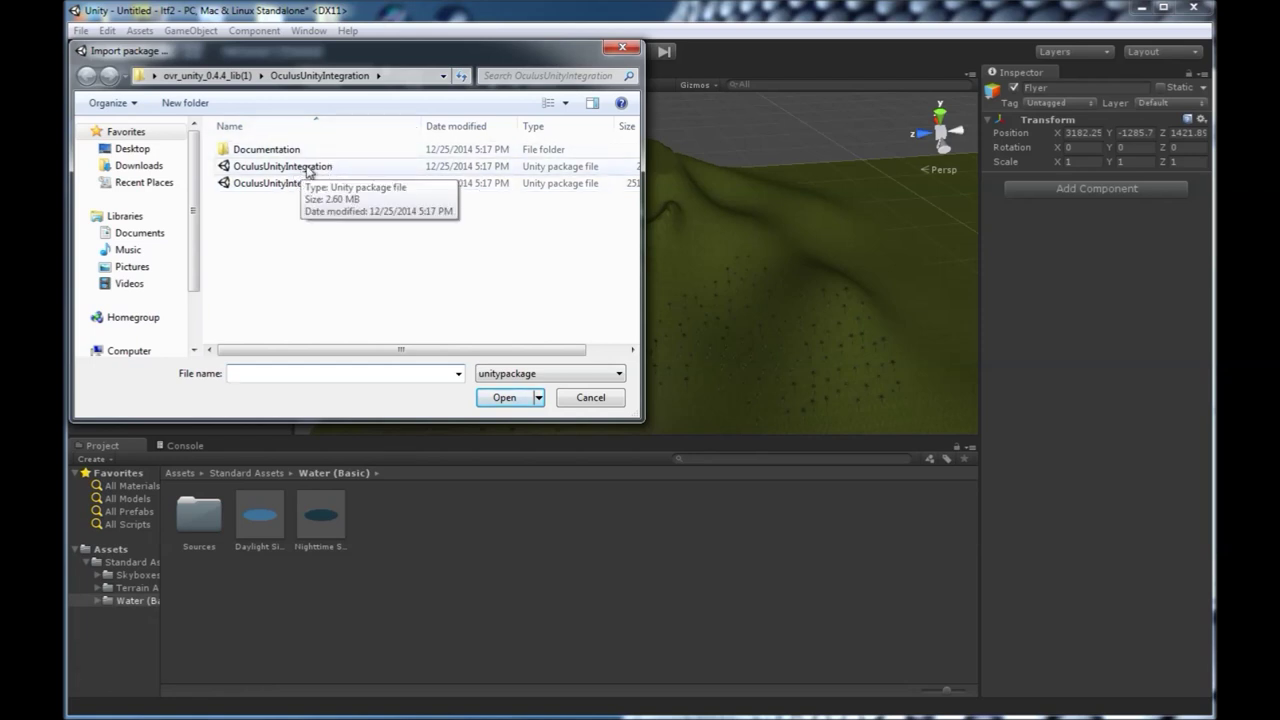
click(296, 170)
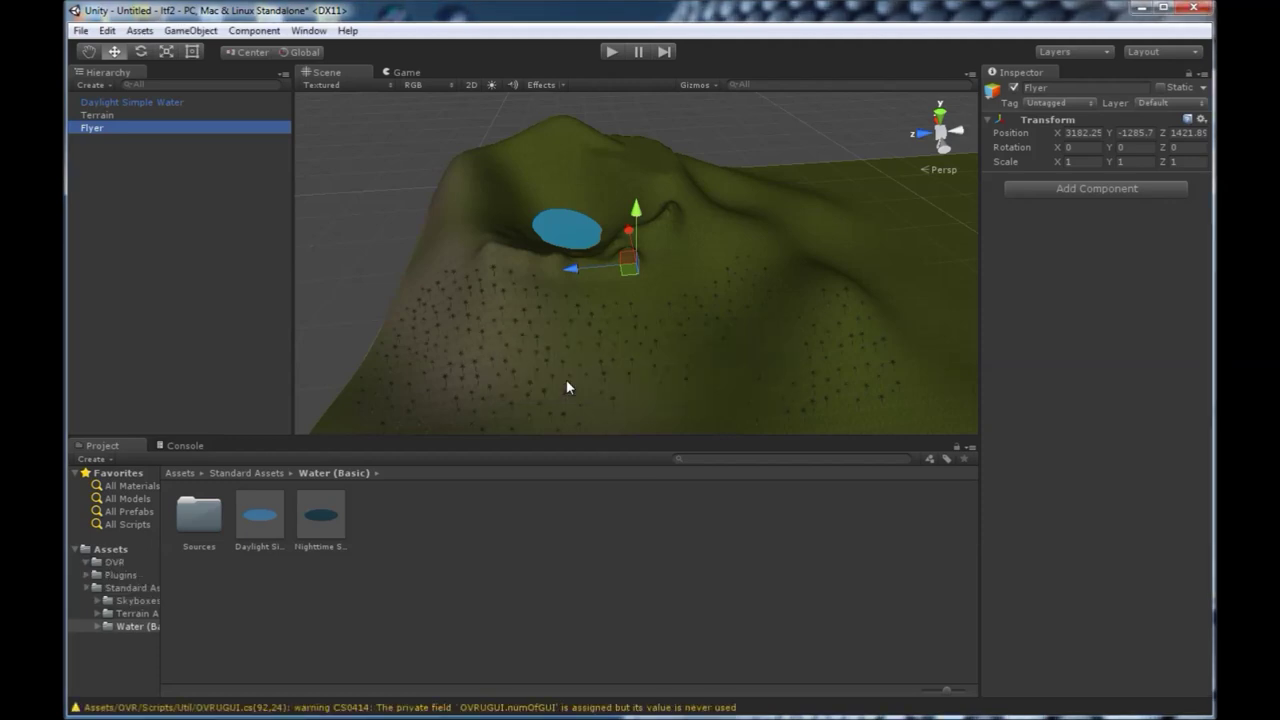
Place the OVRCameraRig prefab from OVR/Prefabs inside Flyer
click(127, 572)
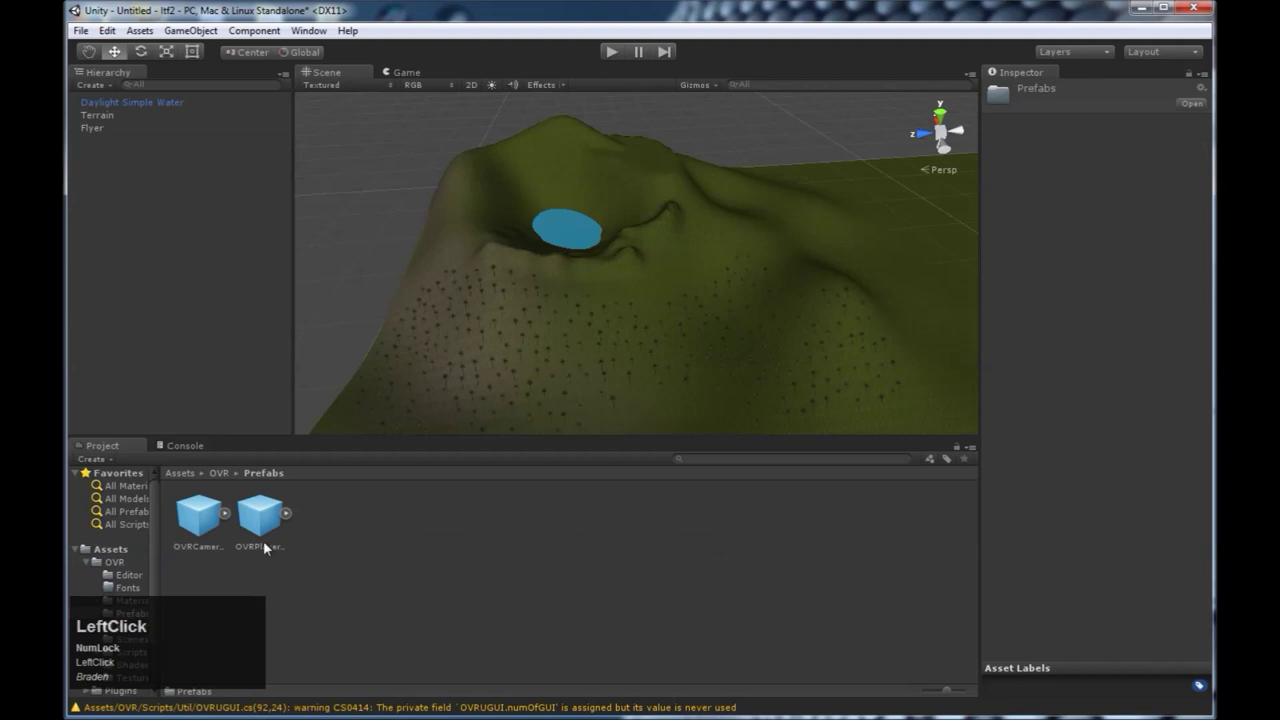
click(210, 523)
click(216, 516)
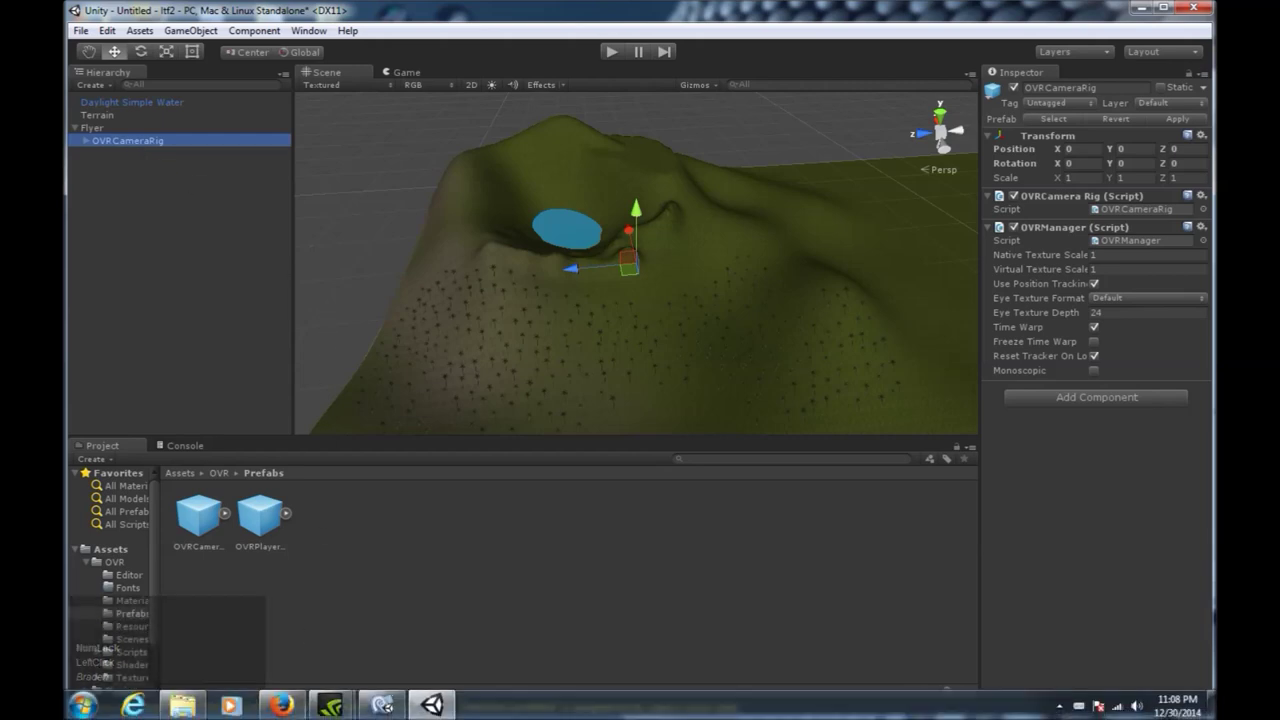
Add a Rigidbody component to the Flyer object
key(alt+F9)
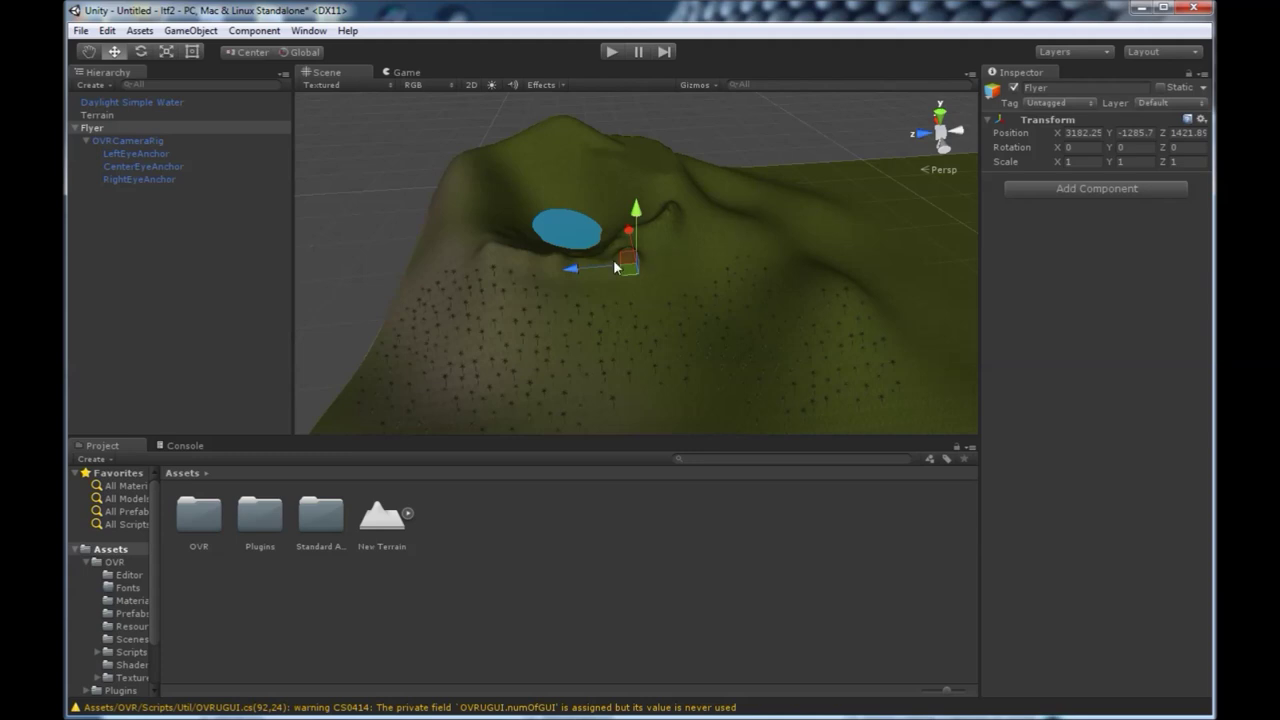
click(99, 136)
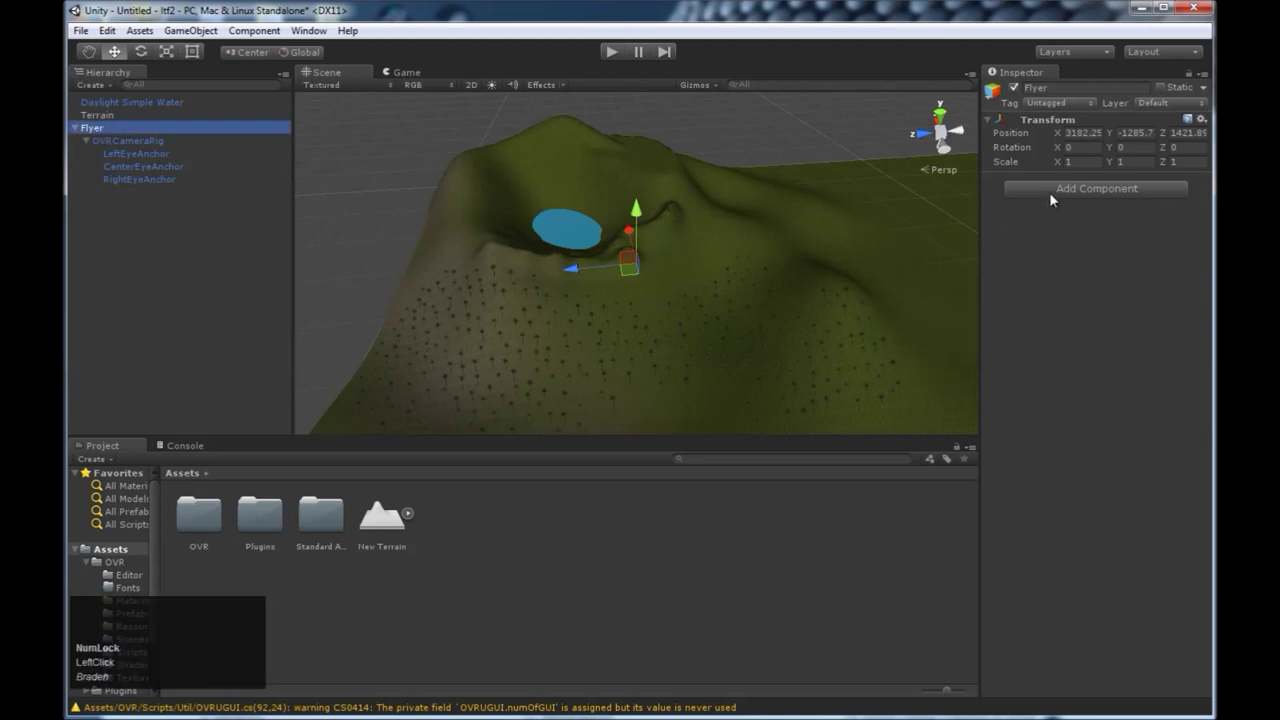
click(1053, 199)
click(1055, 204)
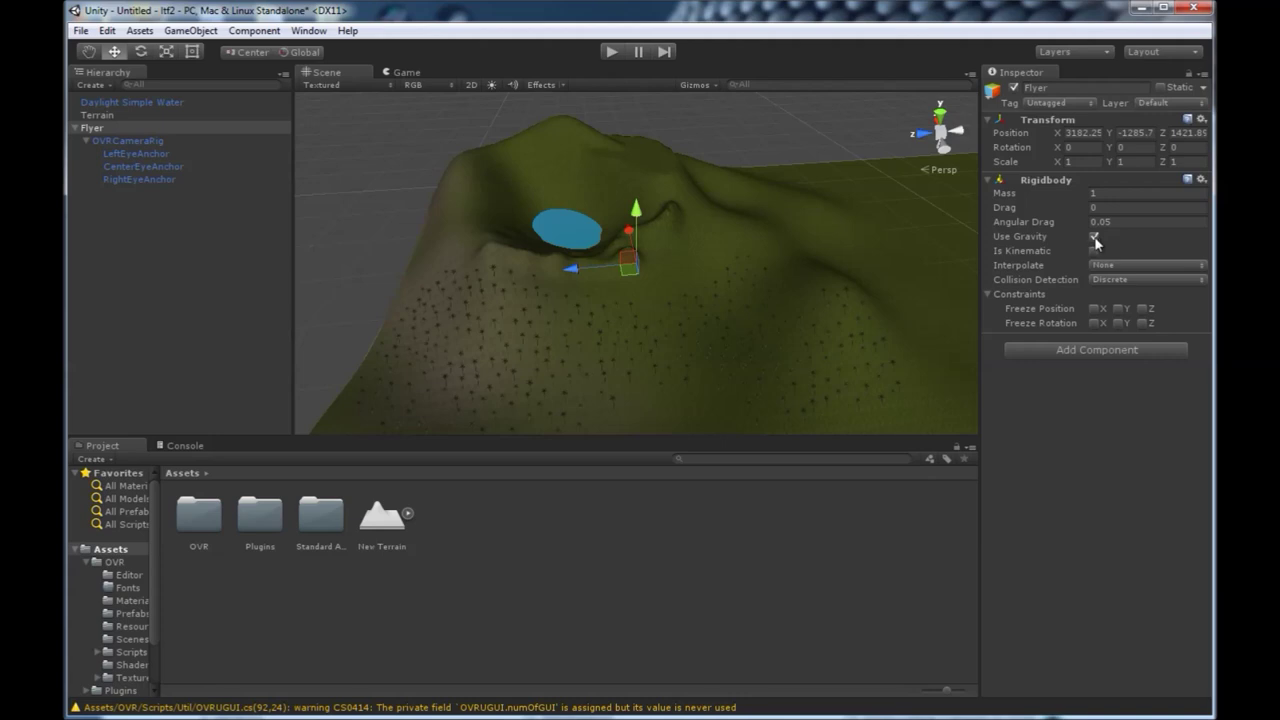
Turn off Use Gravity and freeze Flyer's rotation on X, Y and Z
click(1098, 244)
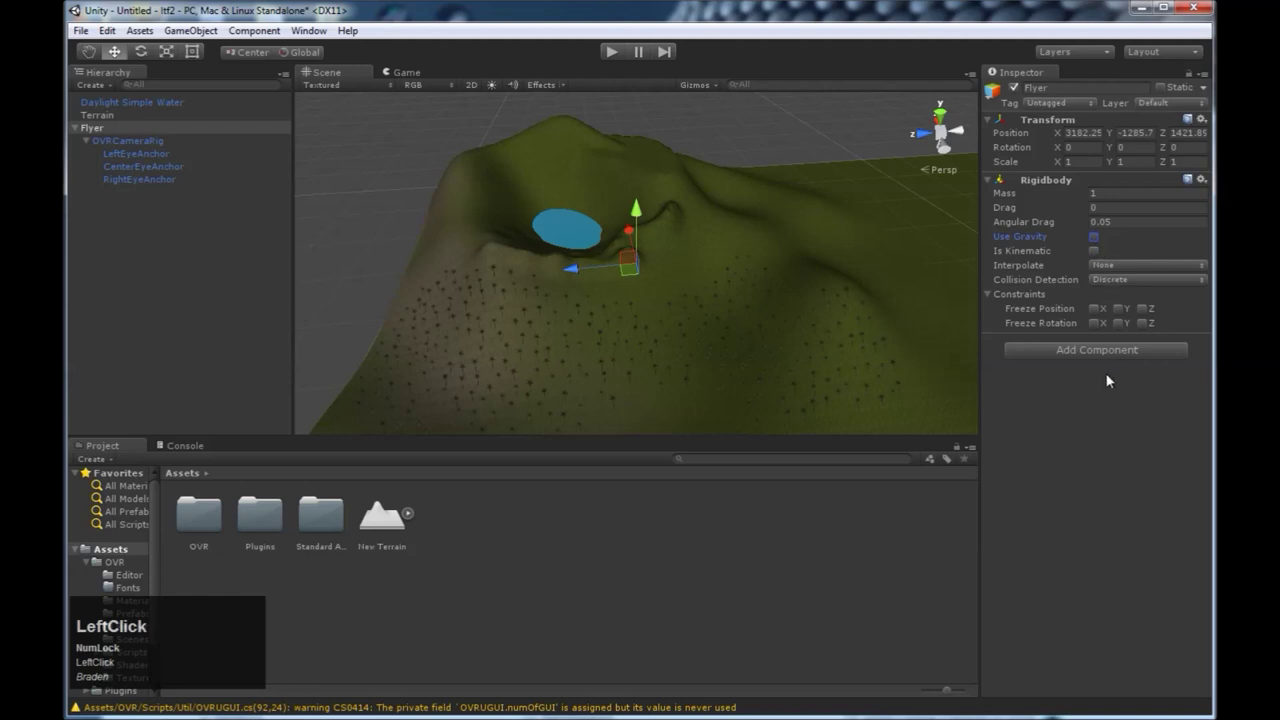
click(1101, 329)
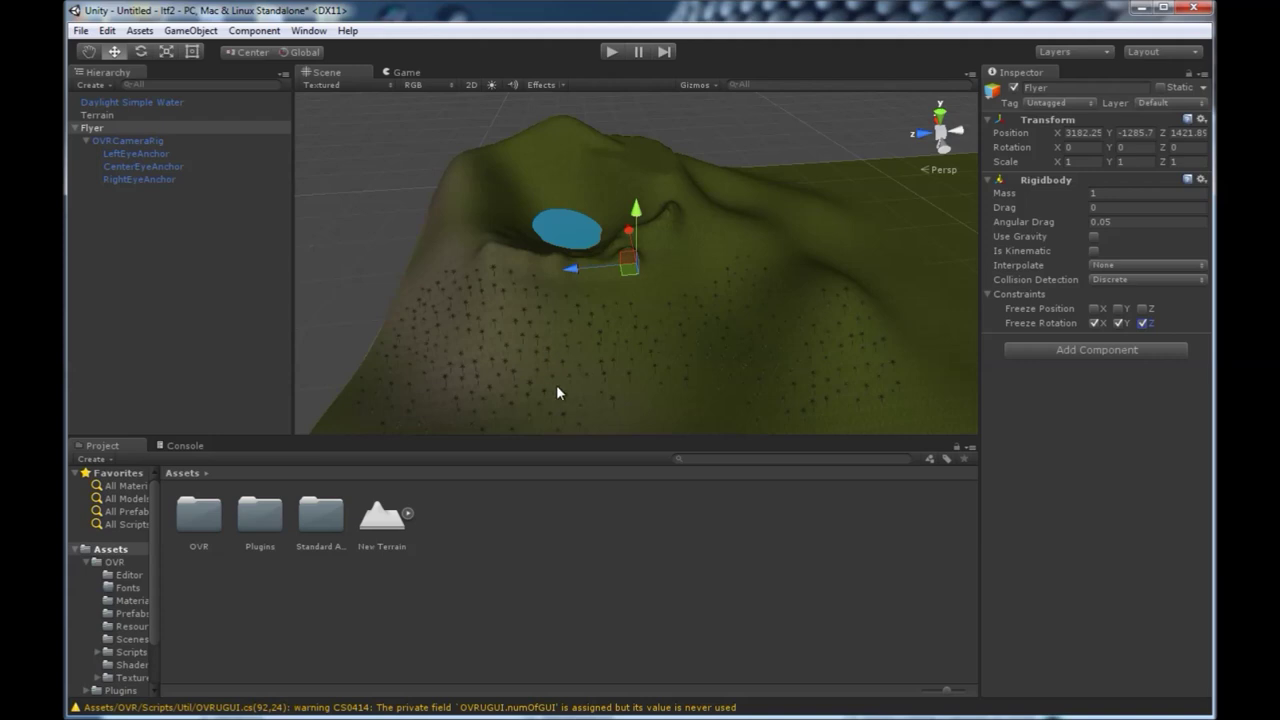
click(522, 558)
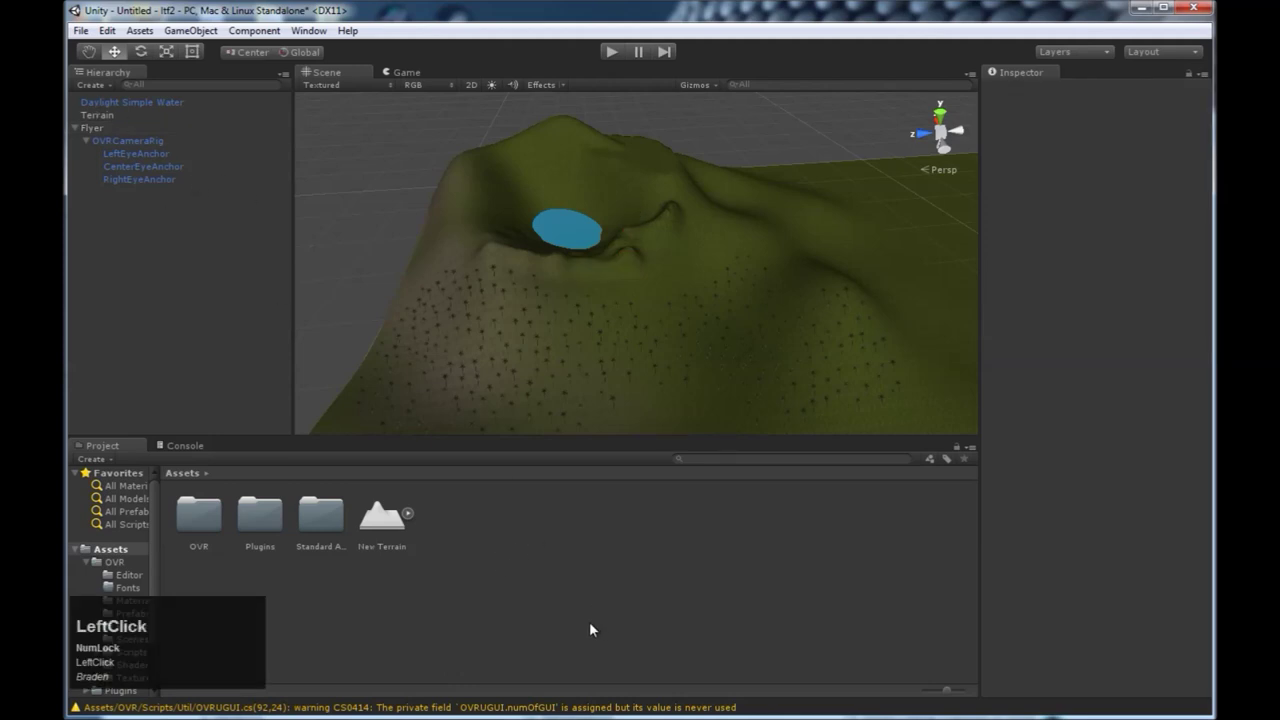
Create a new C# script asset named Flying in the top-level Assets folder
click(478, 524)
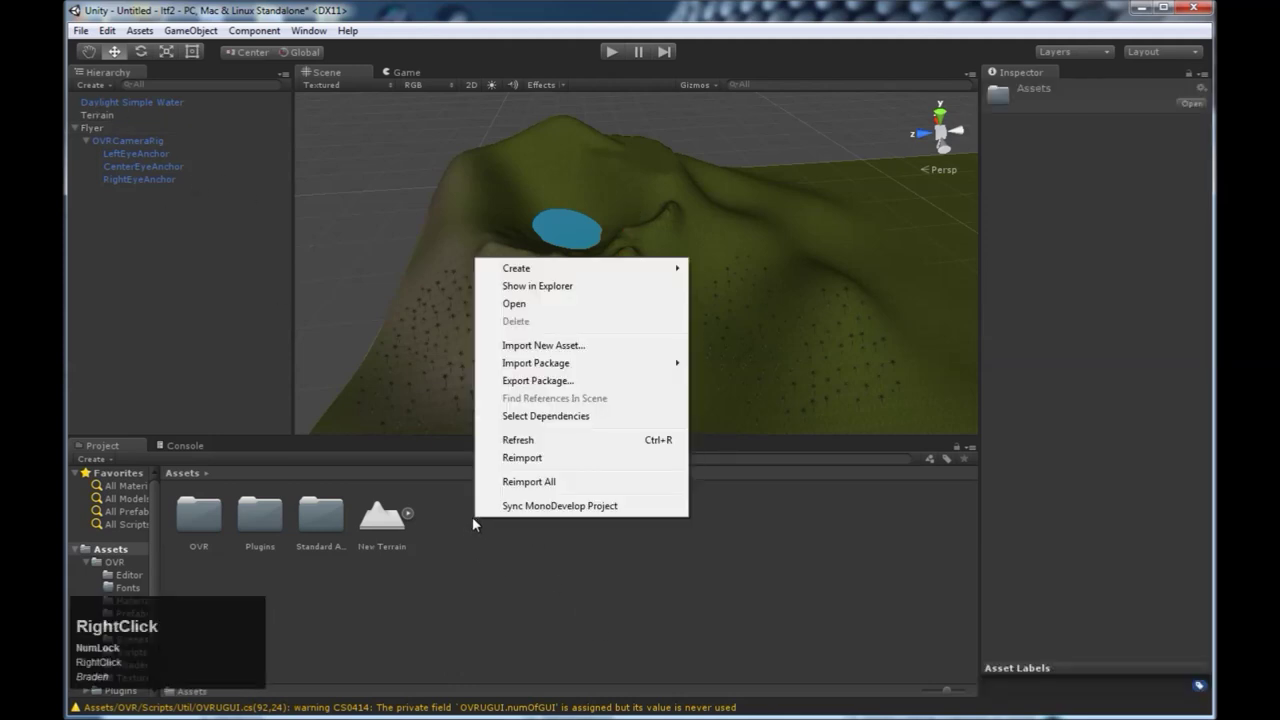
right_click(535, 268)
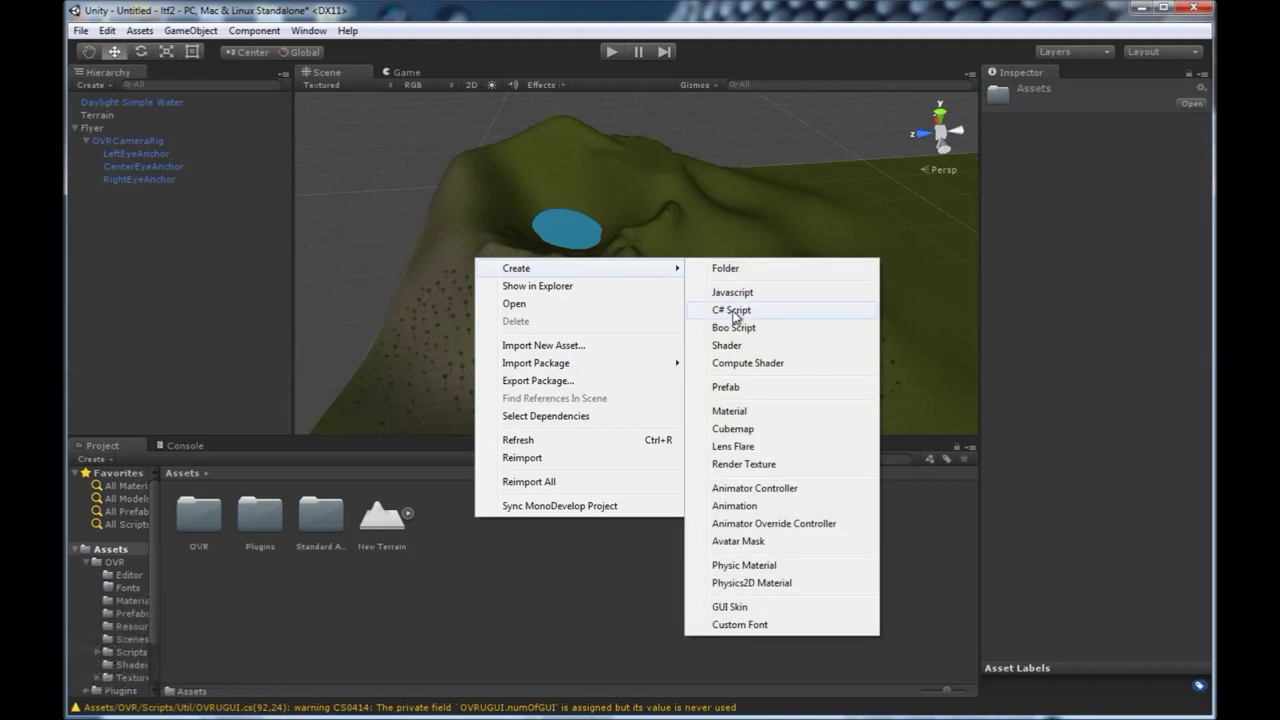
right_click(743, 315)
click(740, 316)
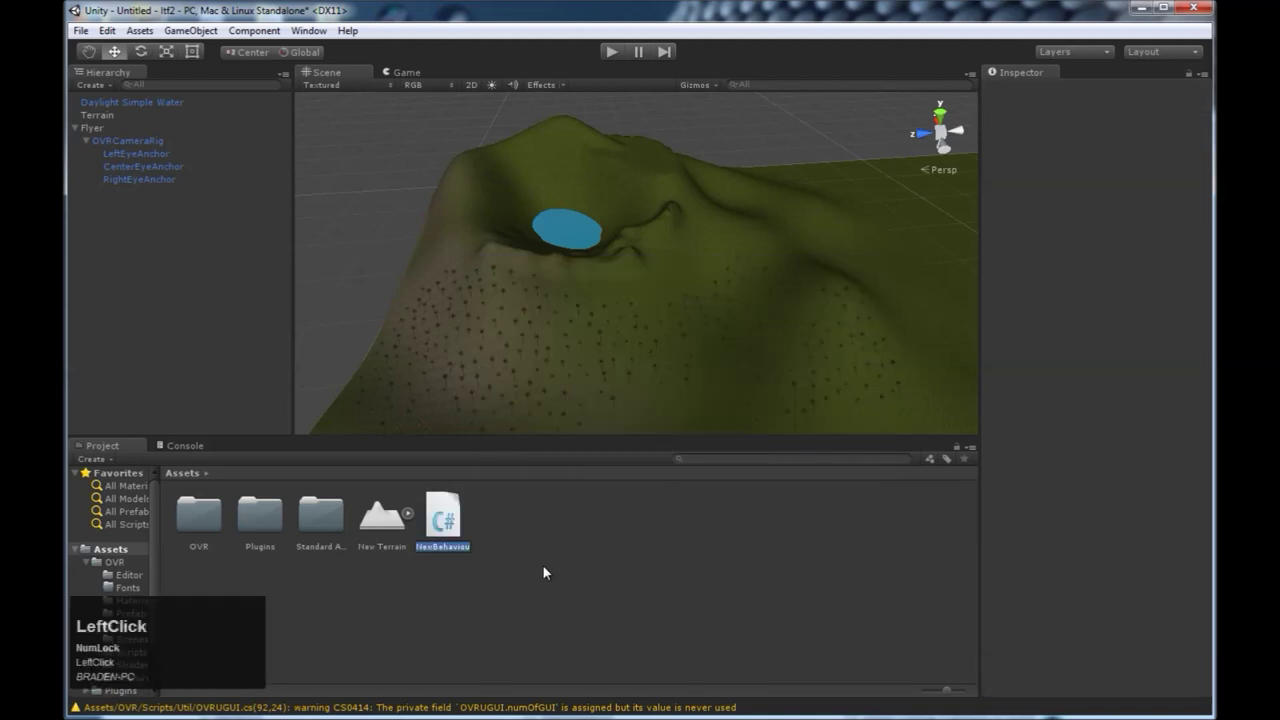
text(f)
text(ying)
key(Return)
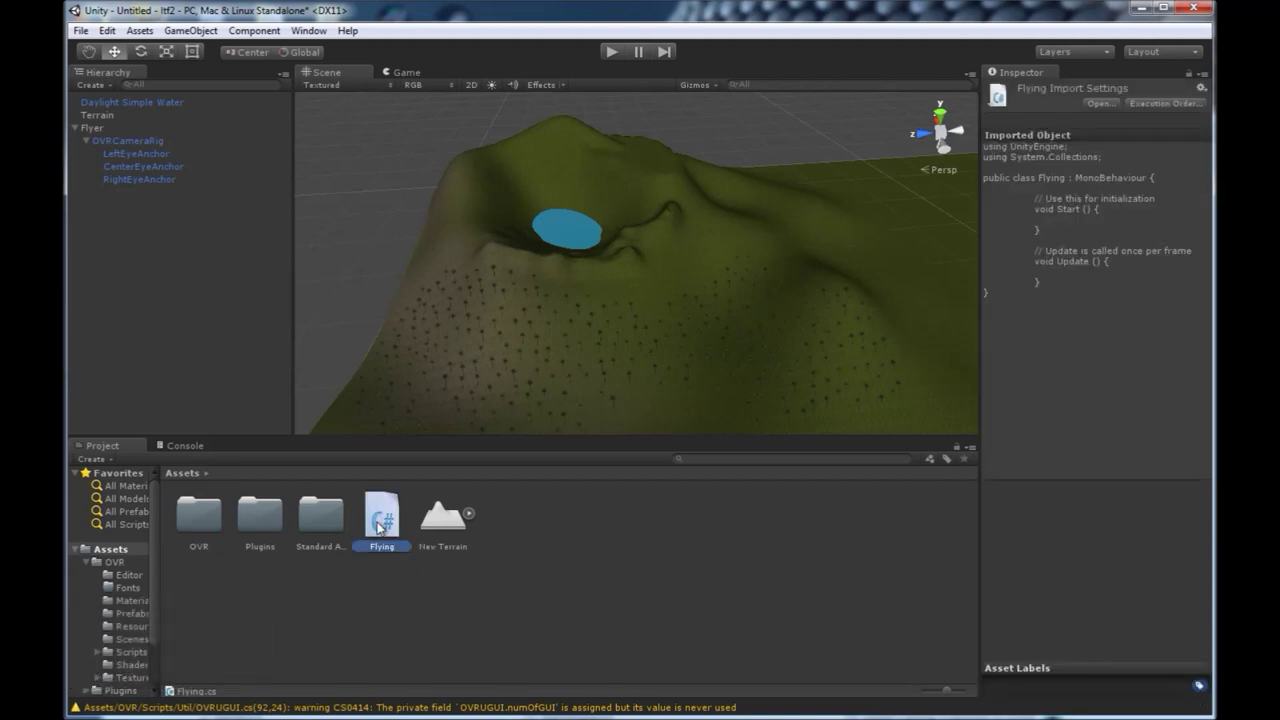
Close Flyer.cs discarding changes and clear the first pasted code from the Flying class
click(382, 527)
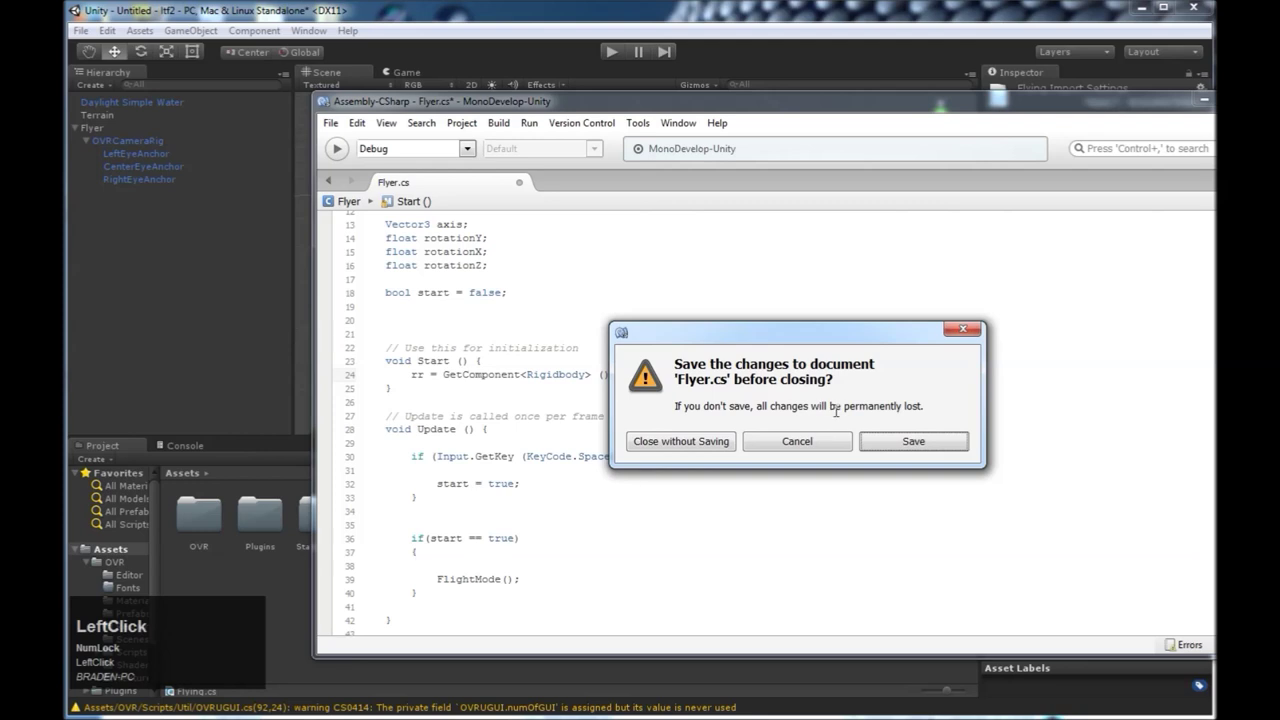
click(723, 445)
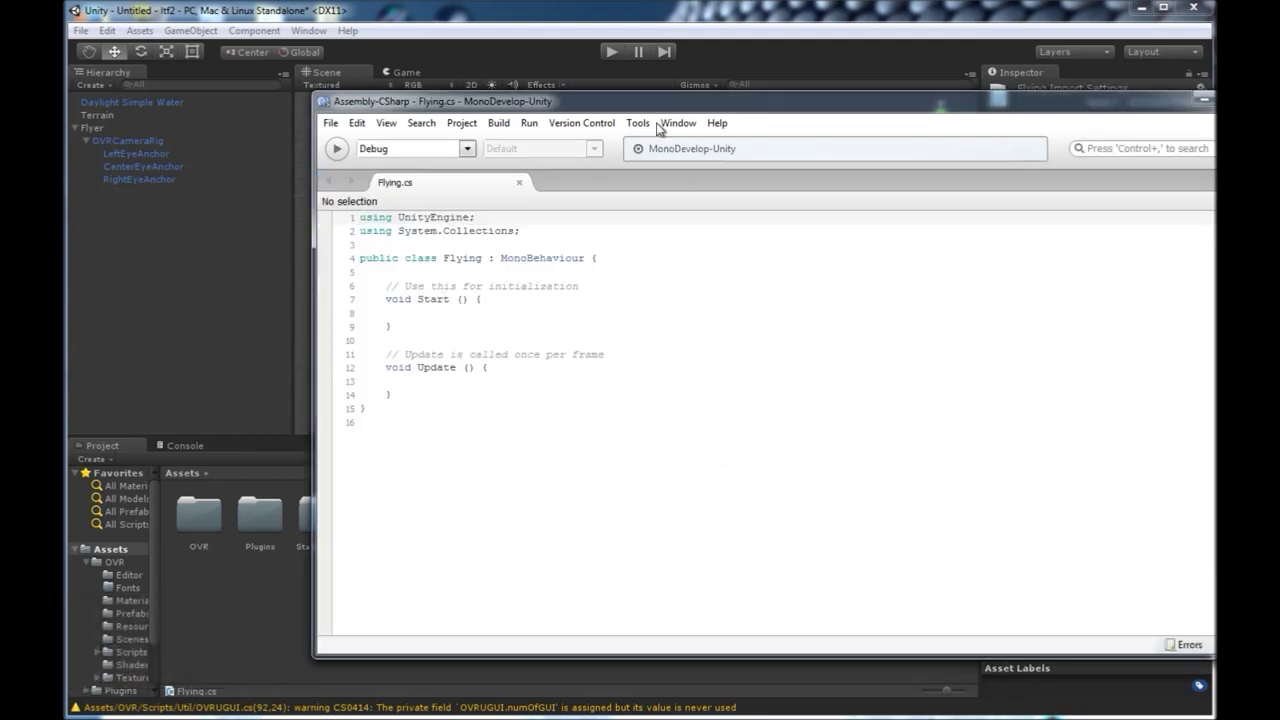
click(638, 111)
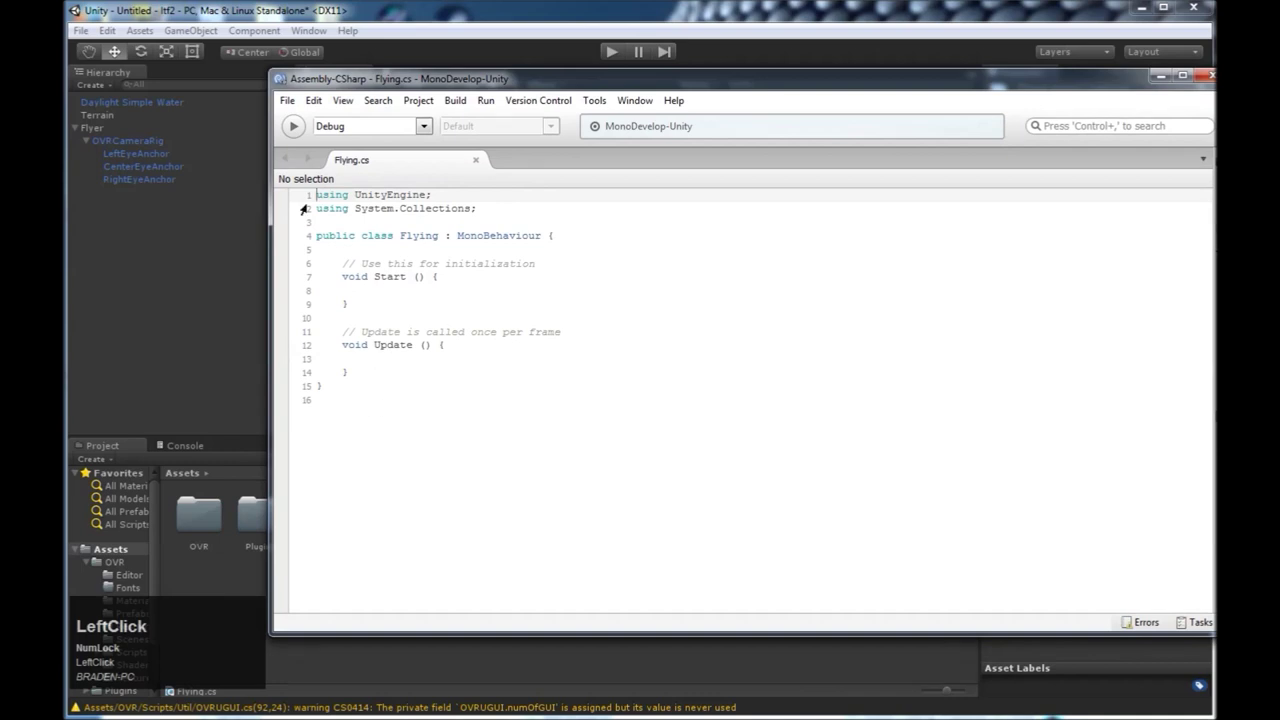
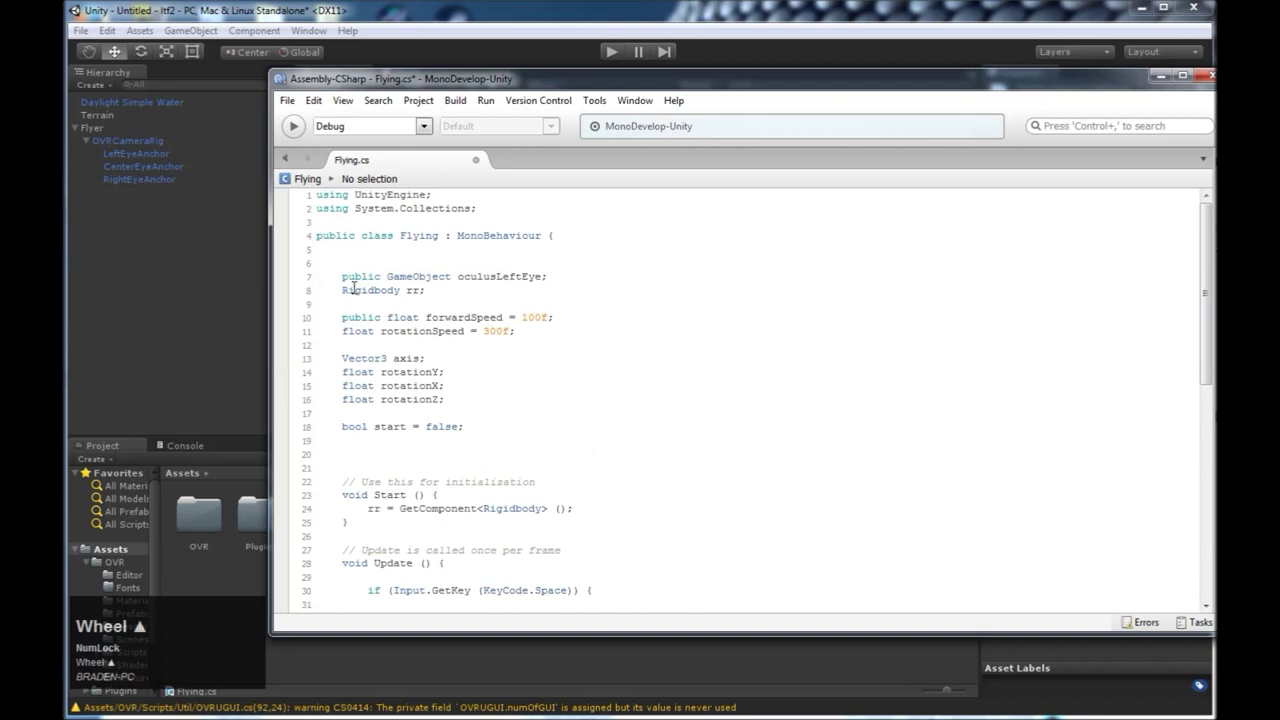
key(ctrl+z)
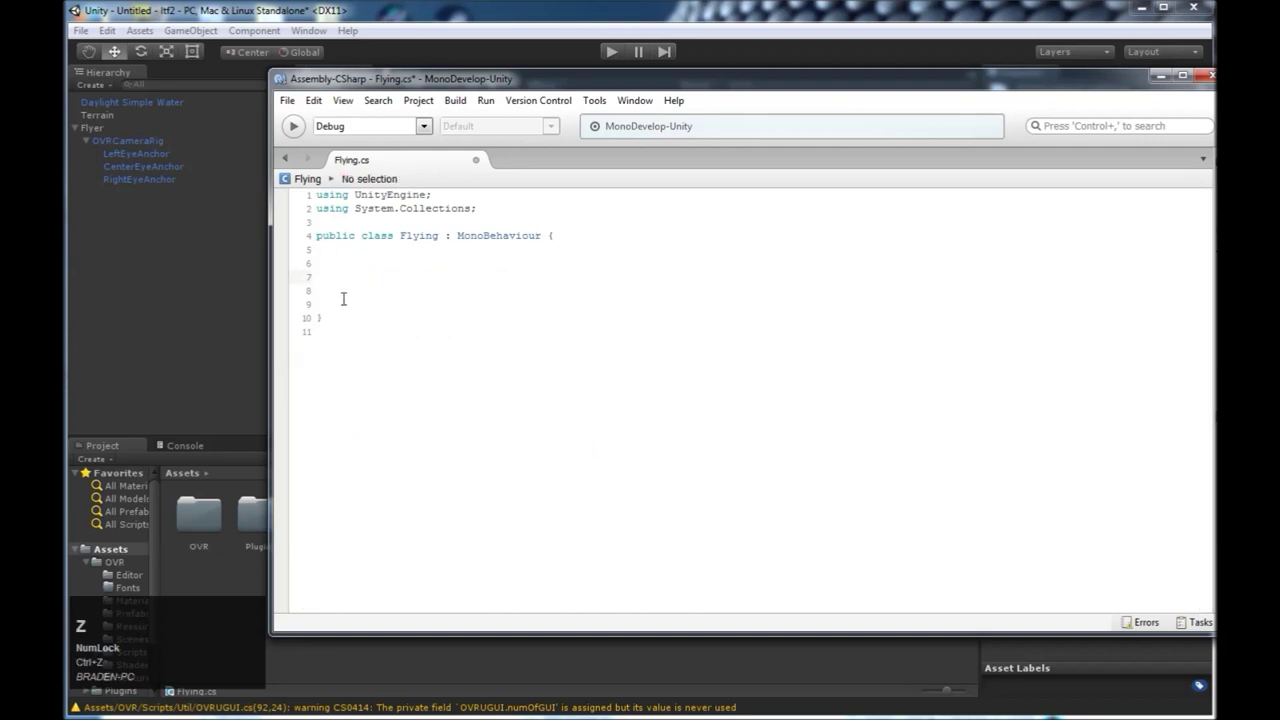
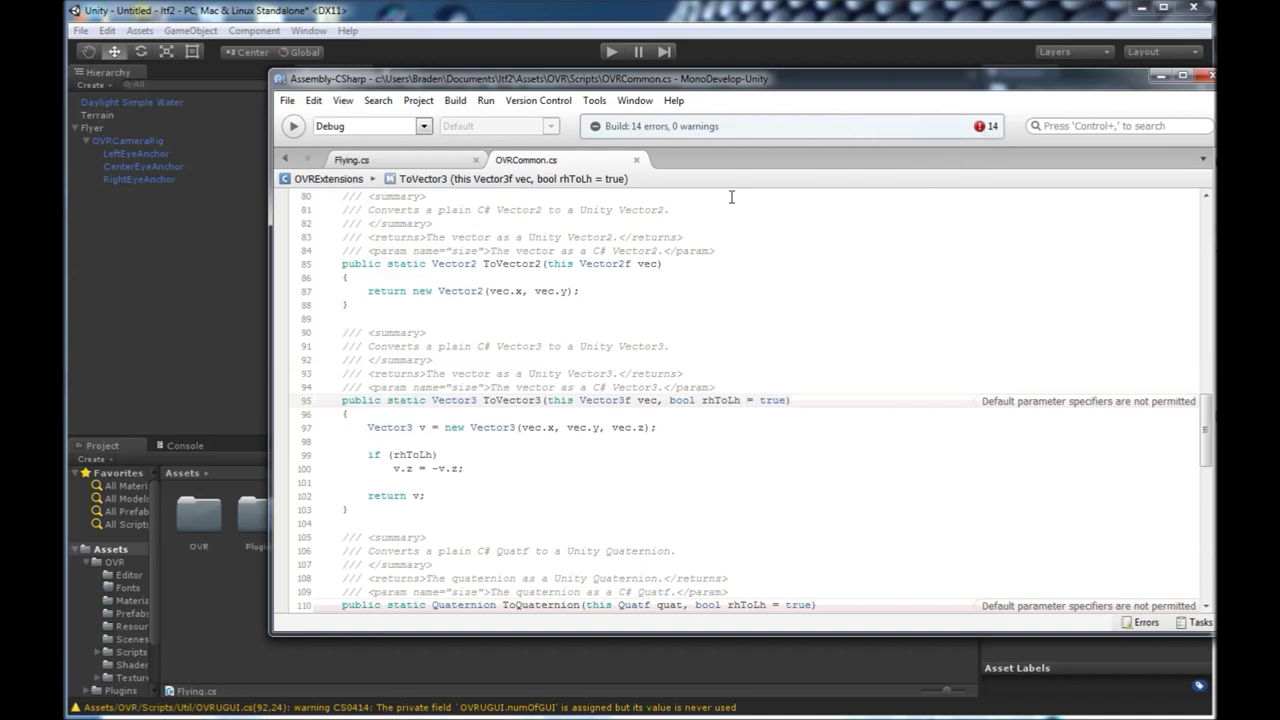
Close OVRCommon.cs, save the project and run Build All on Flying.cs
click(644, 165)
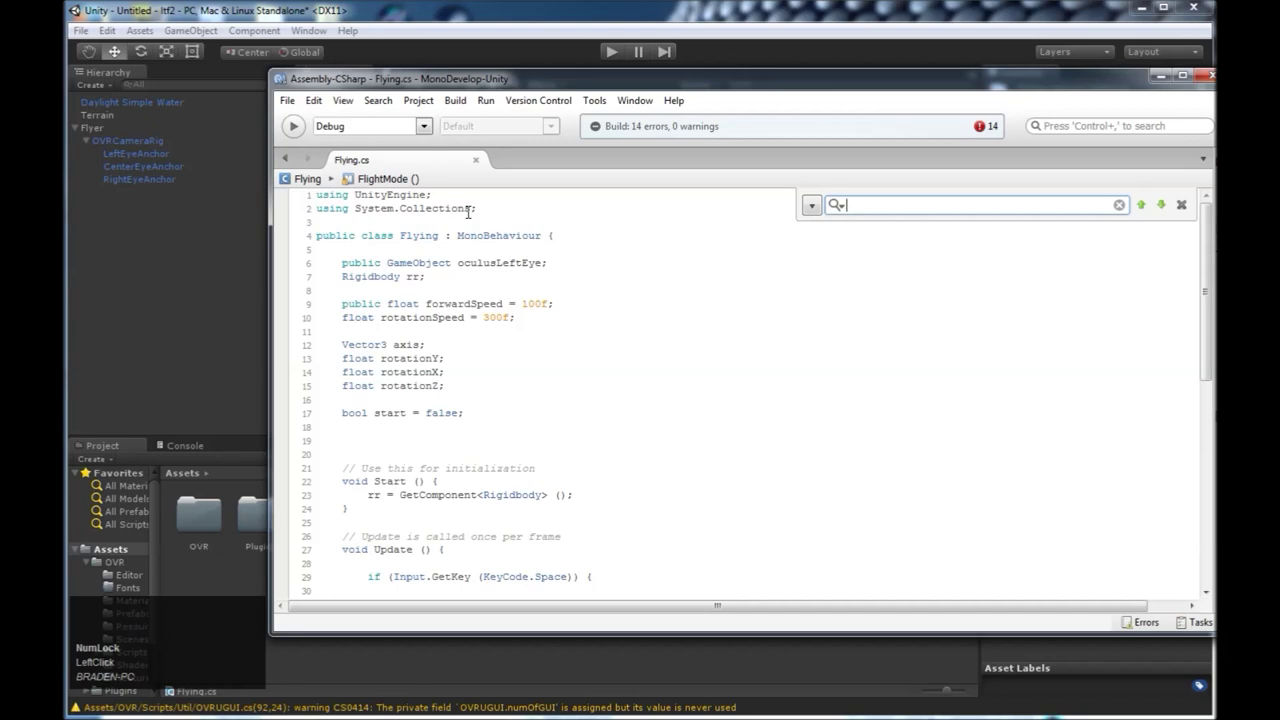
click(427, 106)
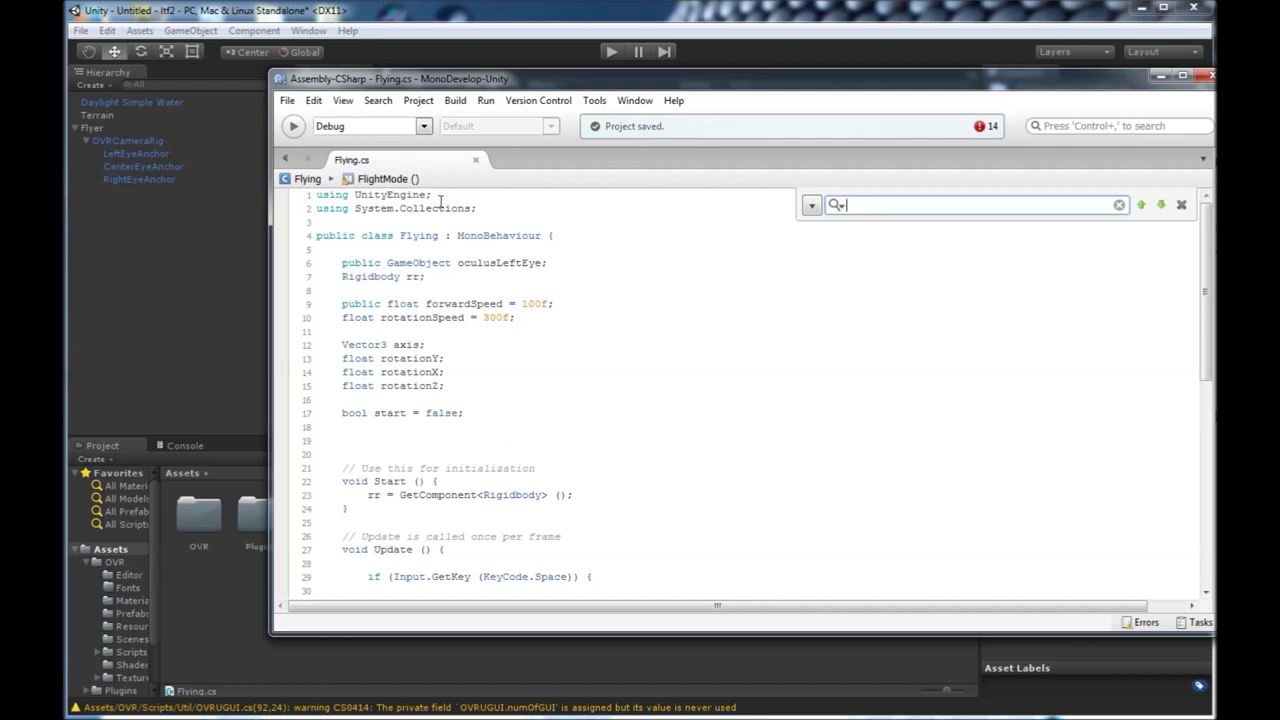
click(467, 101)
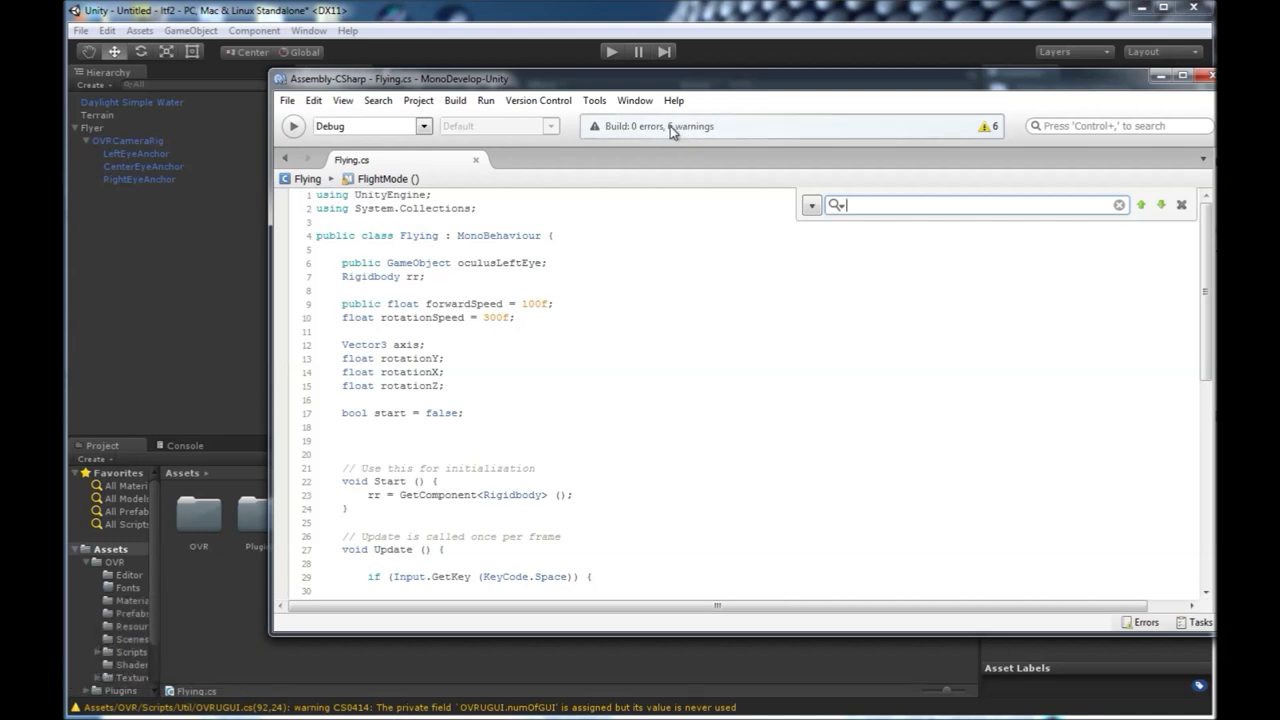
Review the build result of 0 errors and 6 warnings in the Errors pad
click(998, 128)
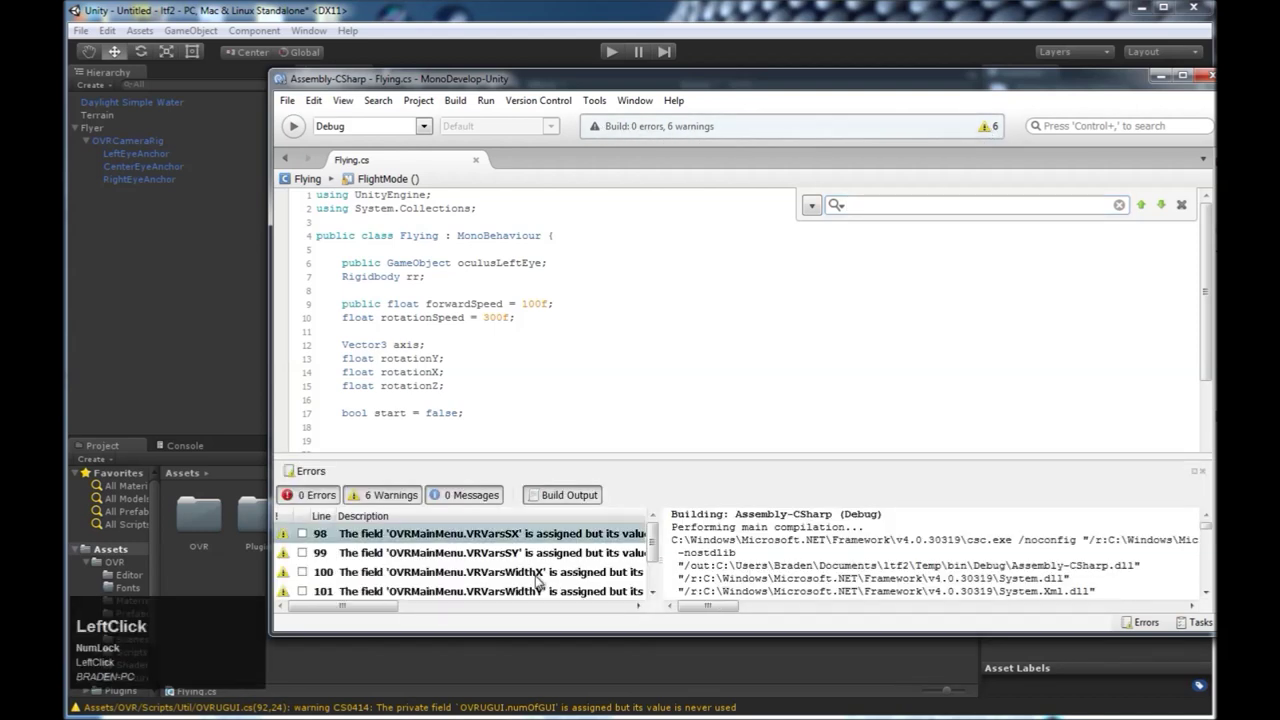
scroll(down, 3)
scroll(up, 3)
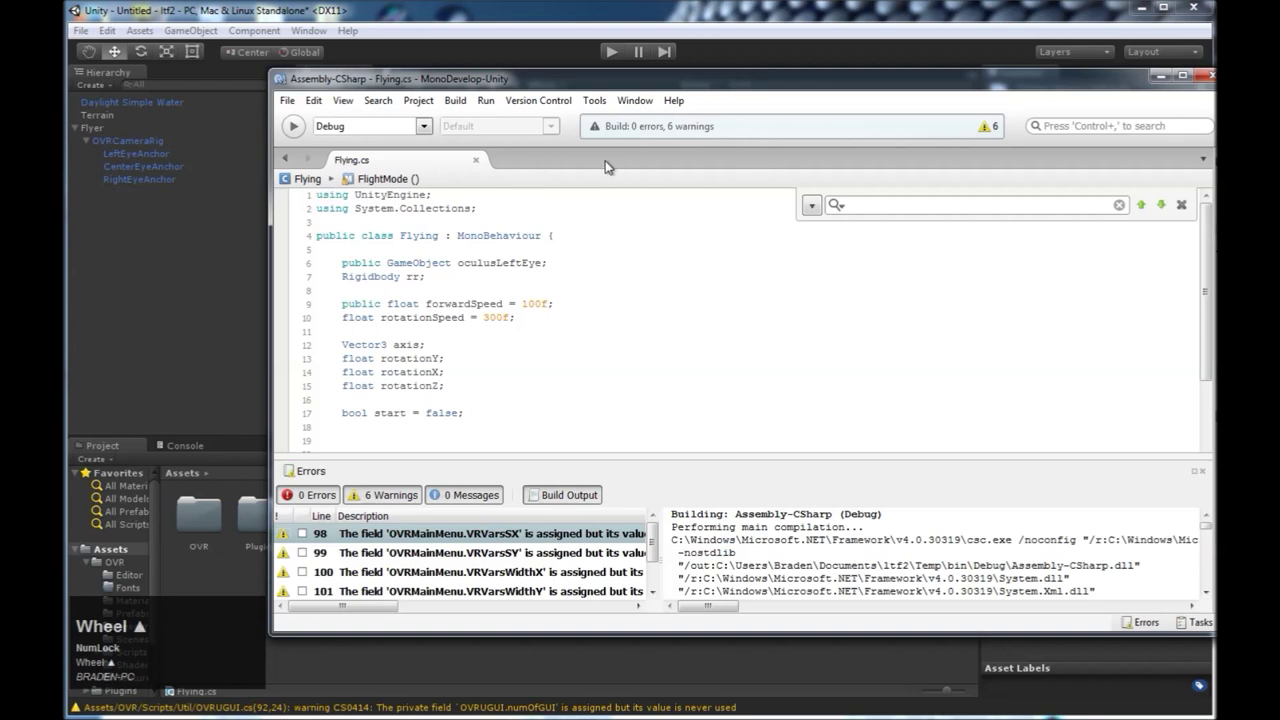
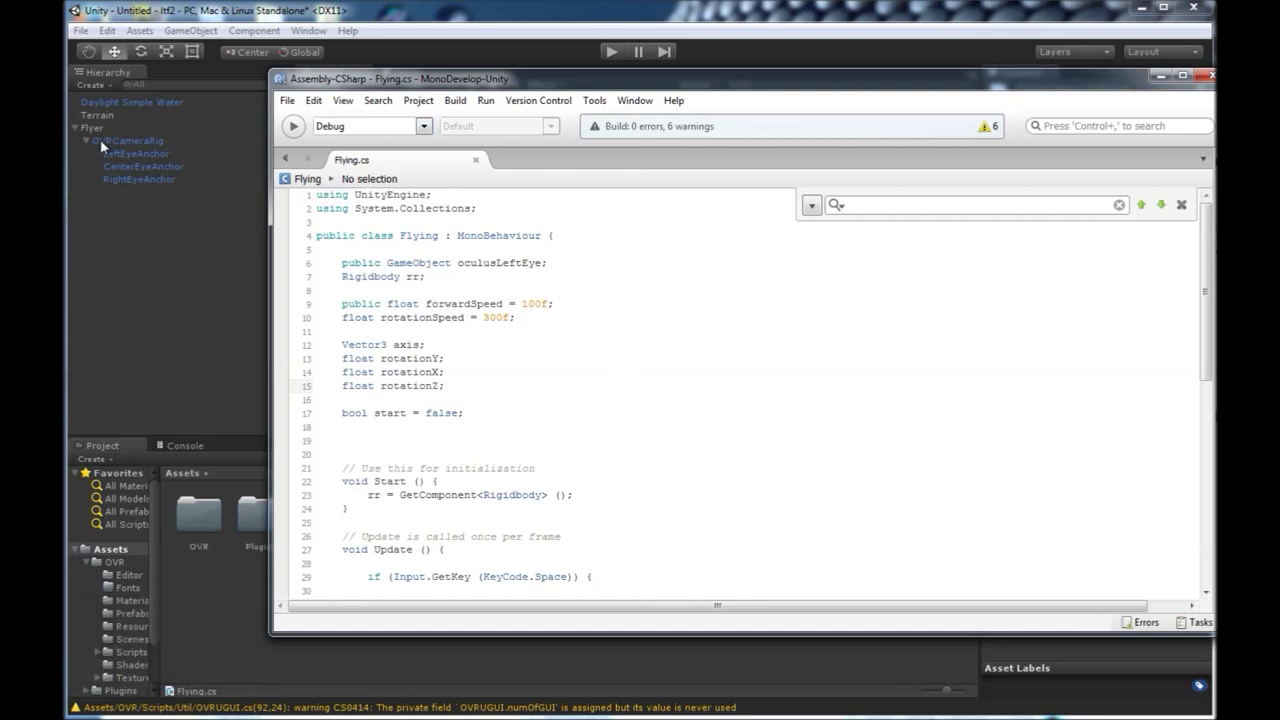
Select the Flyer object in the Hierarchy to show its Transform and Rigidbody
double_click(103, 134)
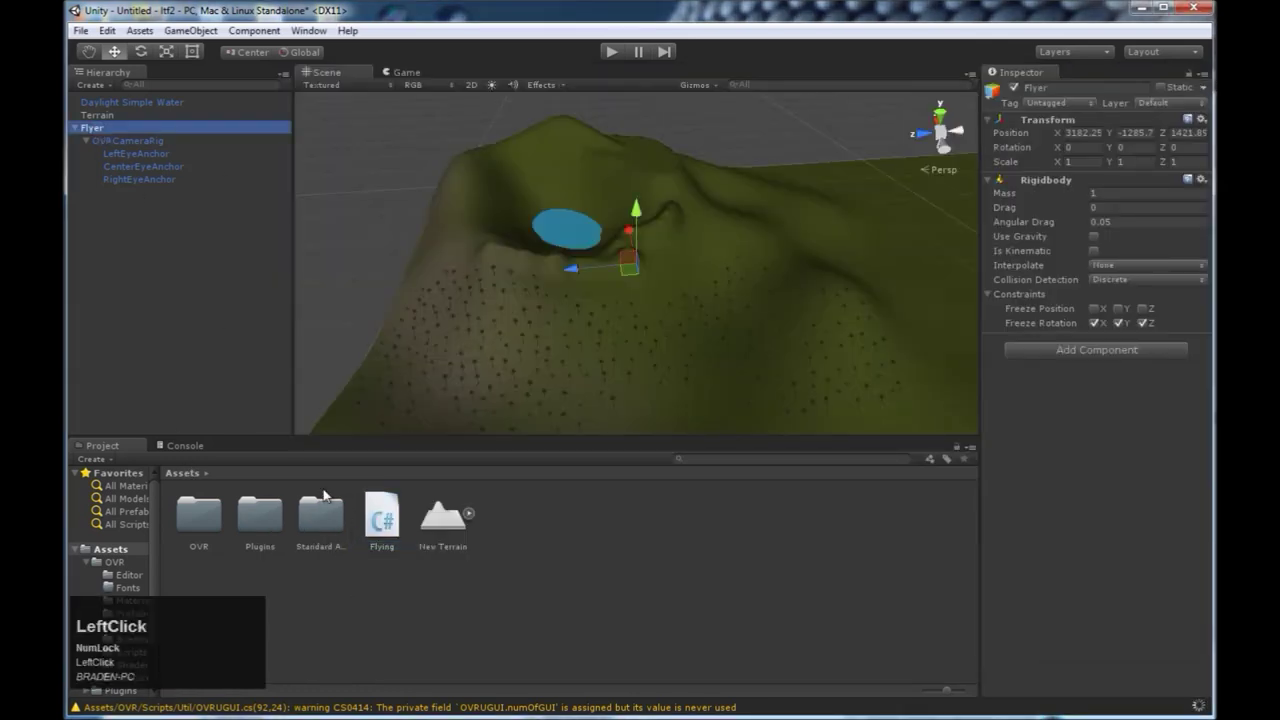
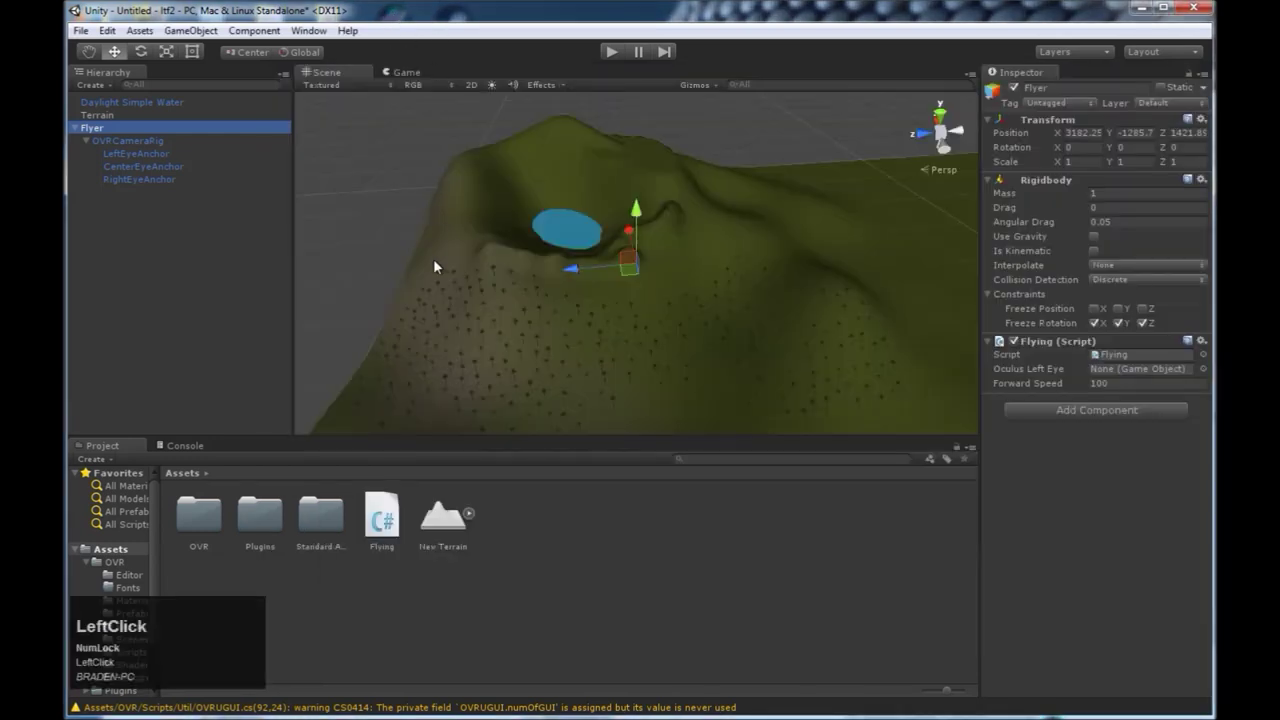
Attach the Flying script to Flyer, exposing Oculus Left Eye and Forward Speed 100
click(467, 282)
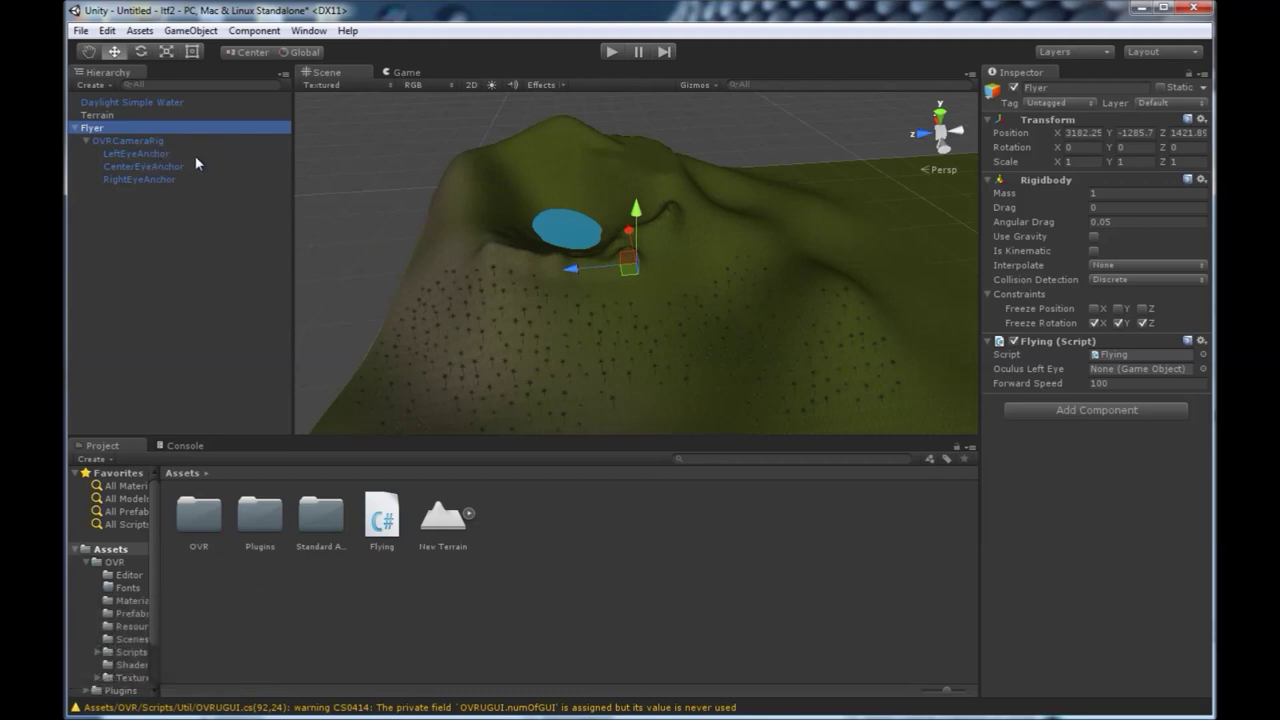
click(128, 159)
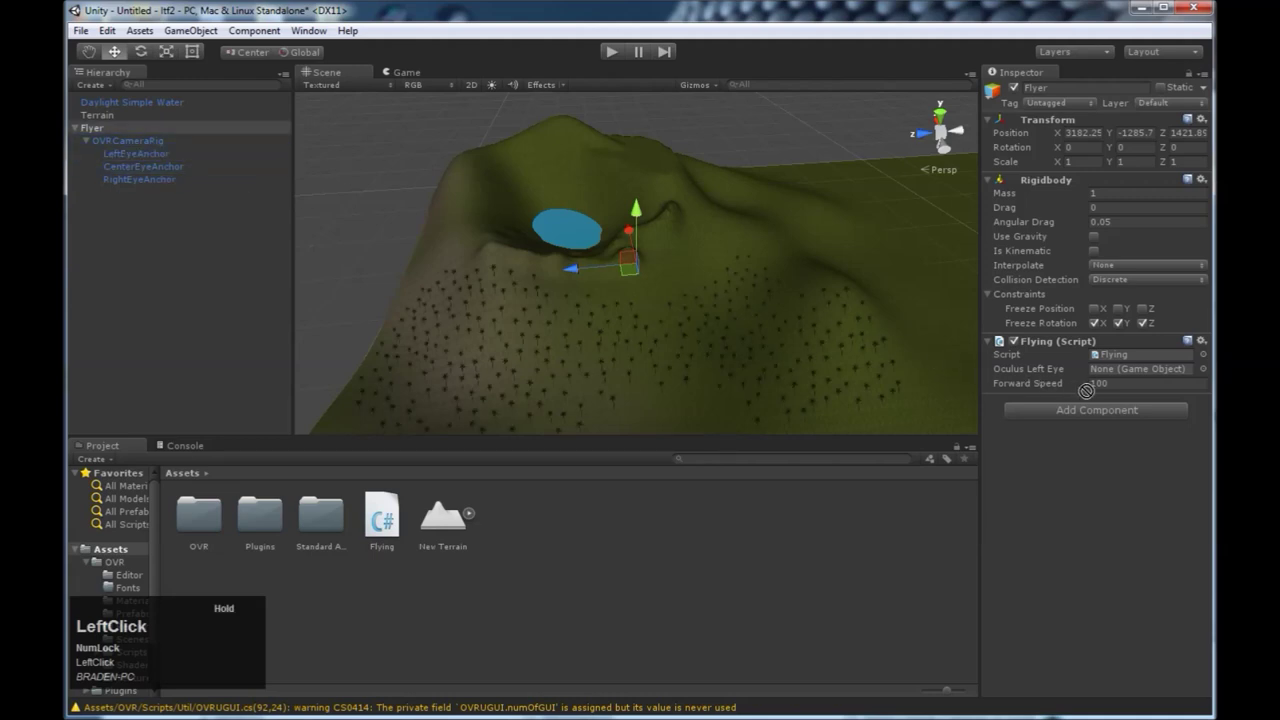
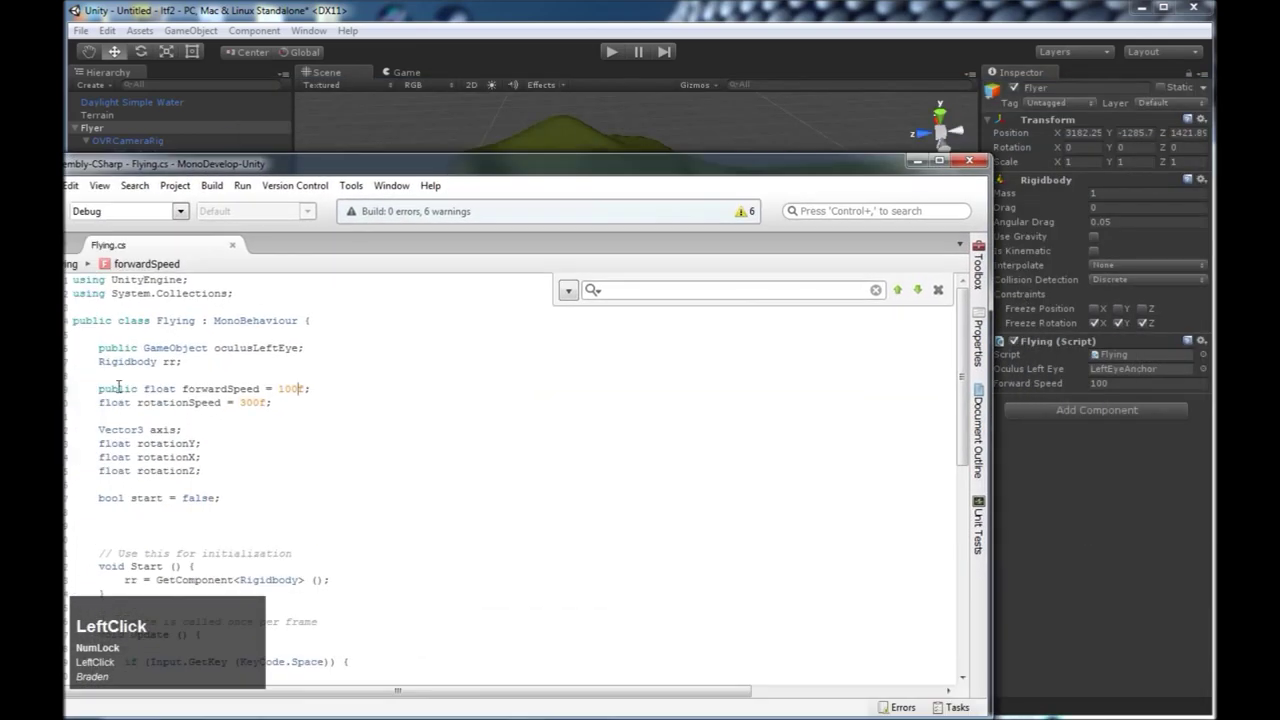
Return to Flying.cs in MonoDevelop and focus the rotationSpeed 300f declaration
click(632, 171)
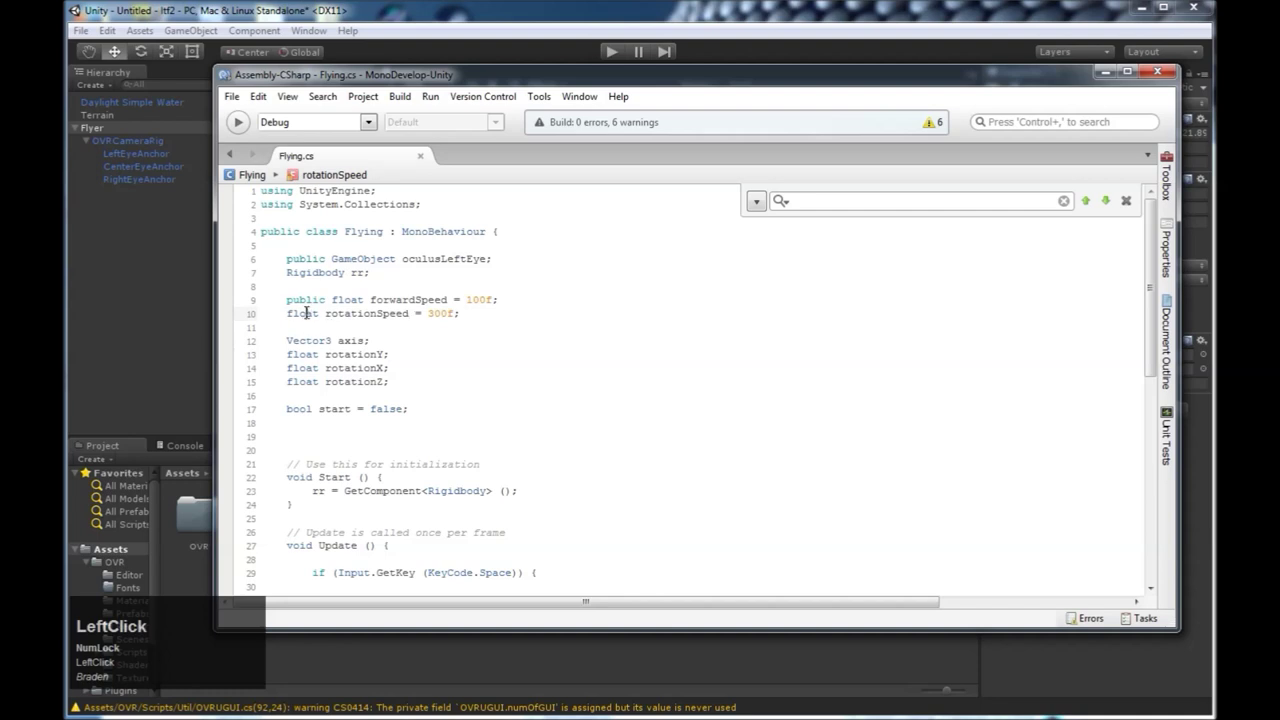
scroll(down, 3)
scroll(up, 3)
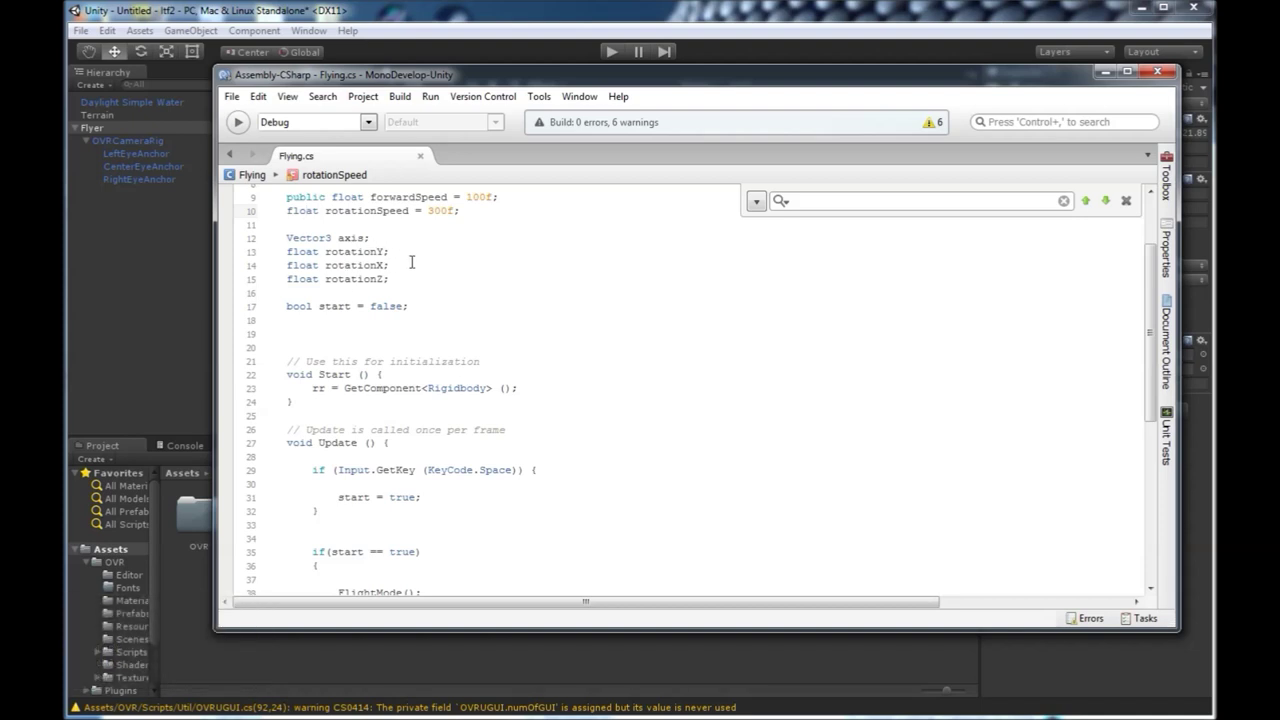
scroll(down, 3)
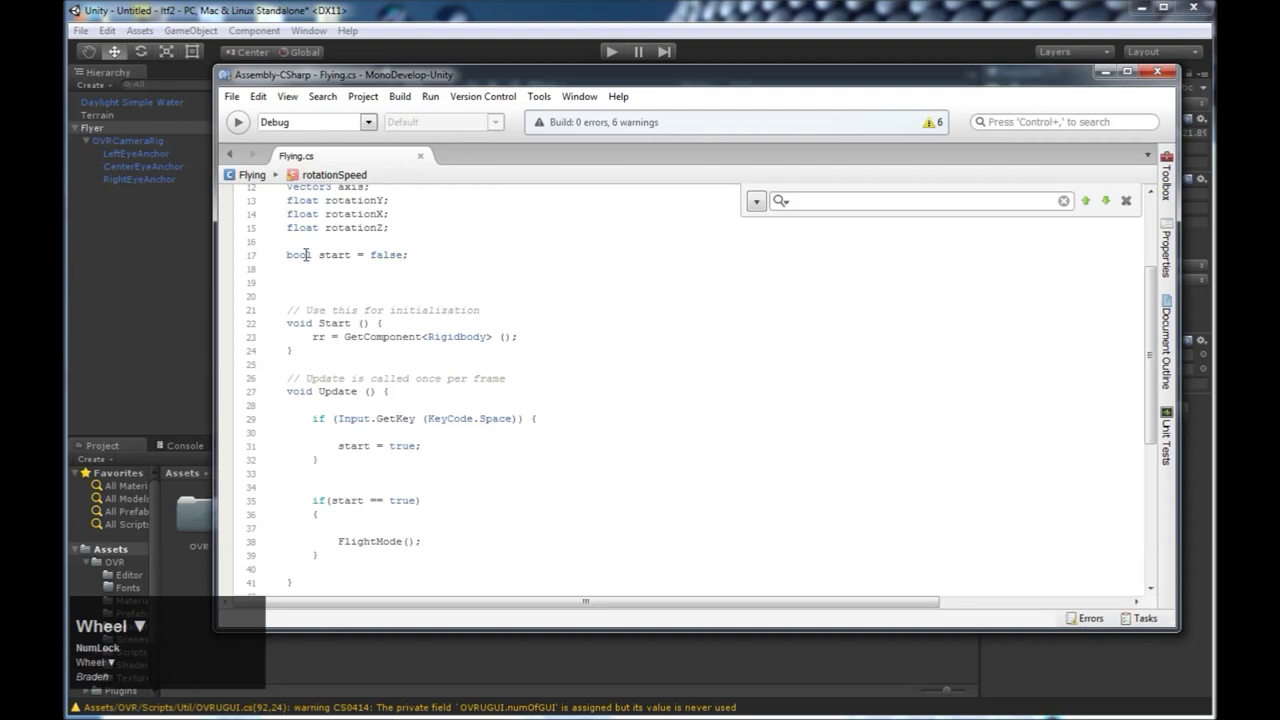
scroll(down, 3)
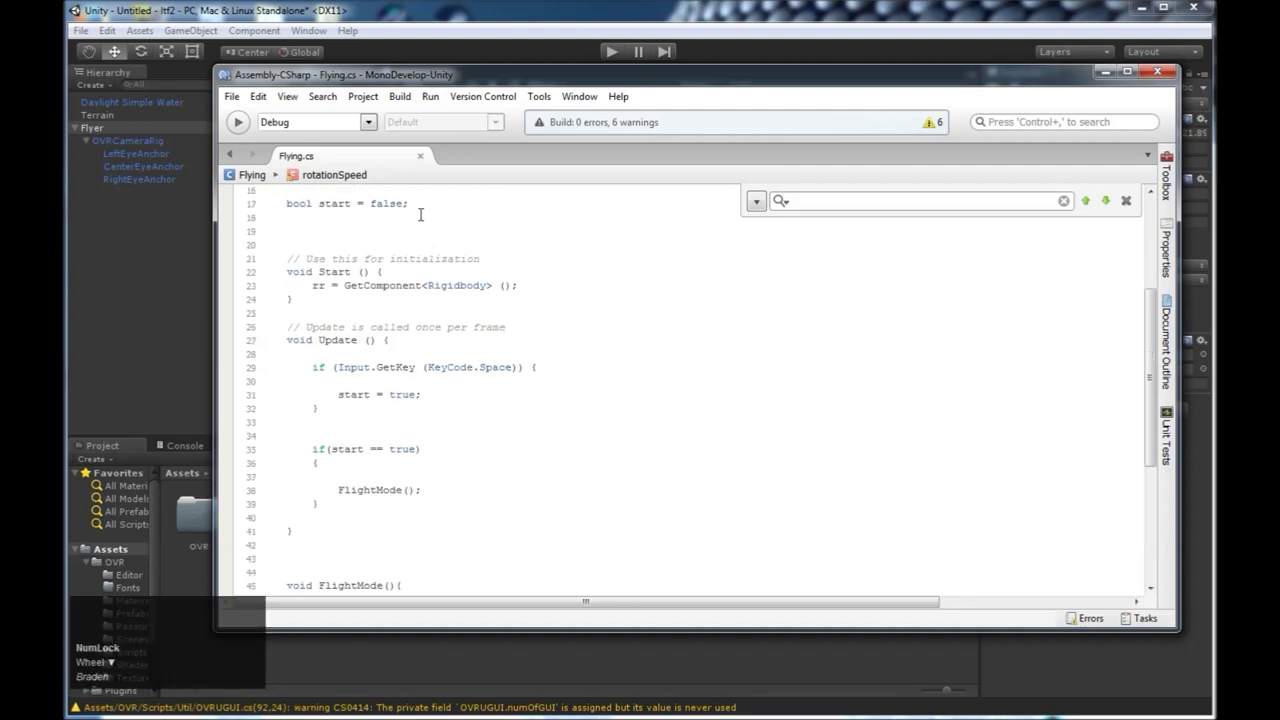
scroll(down, 3)
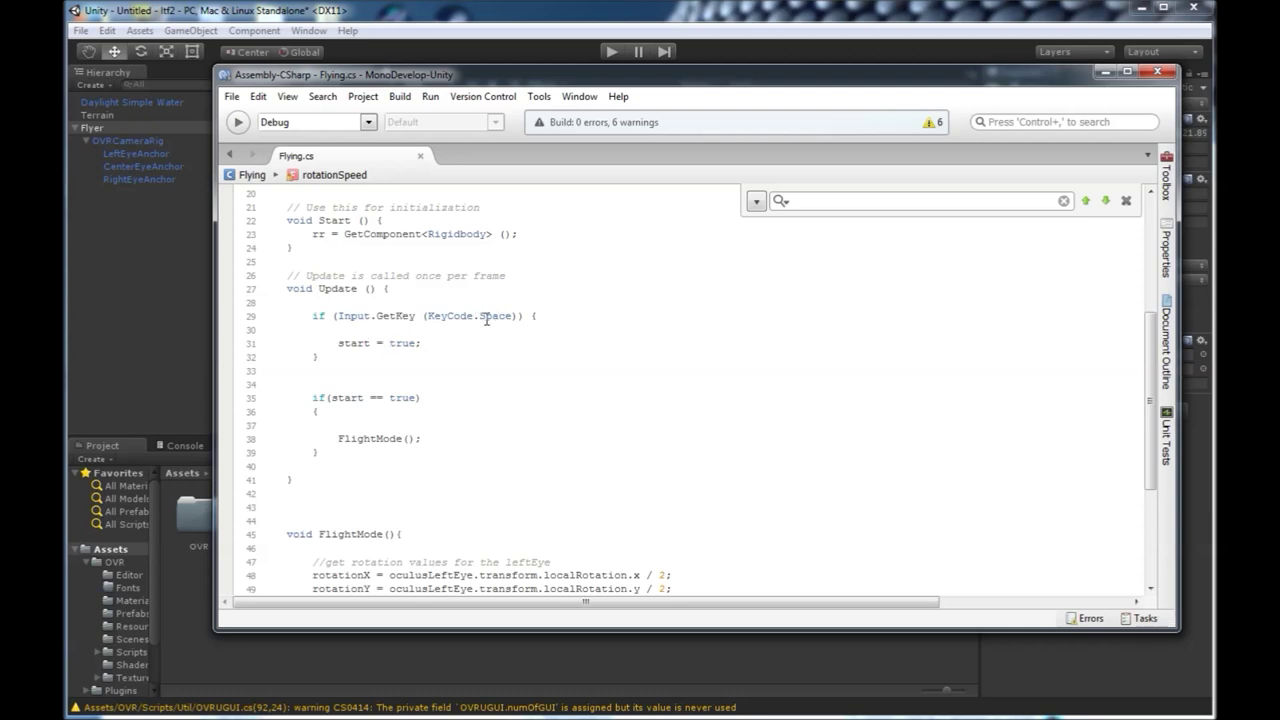
scroll(down, 3)
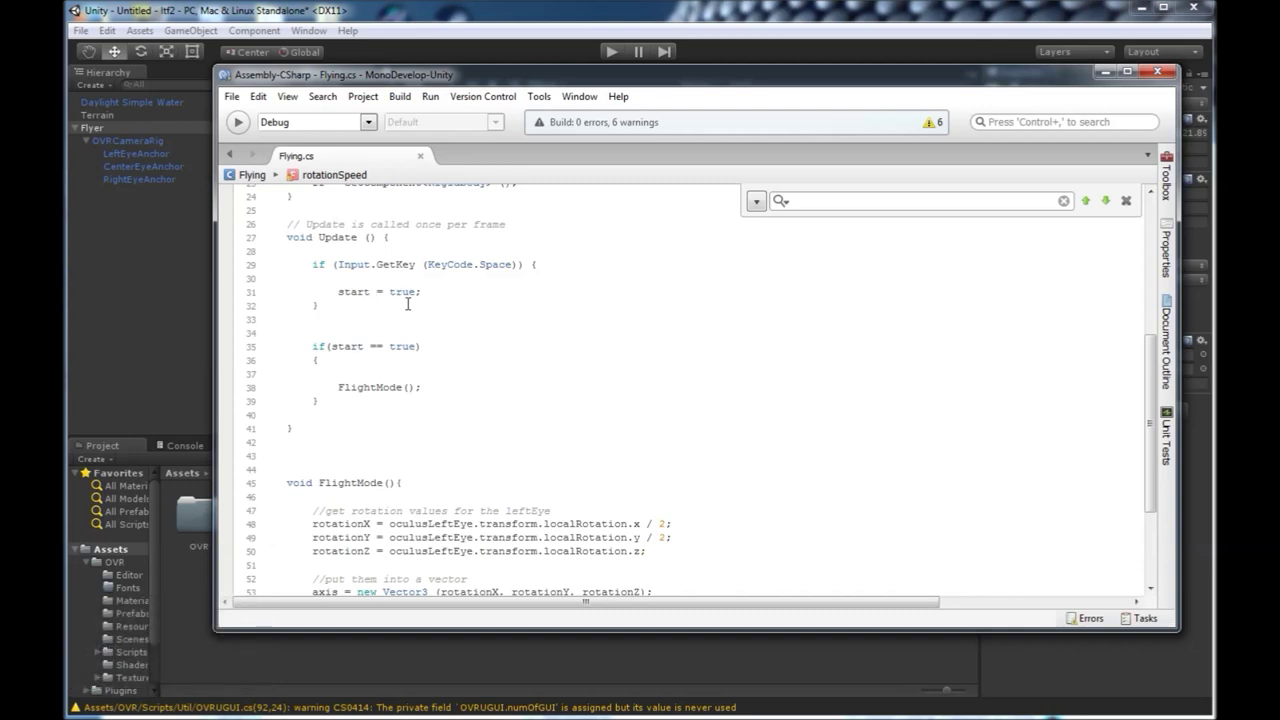
scroll(down, 3)
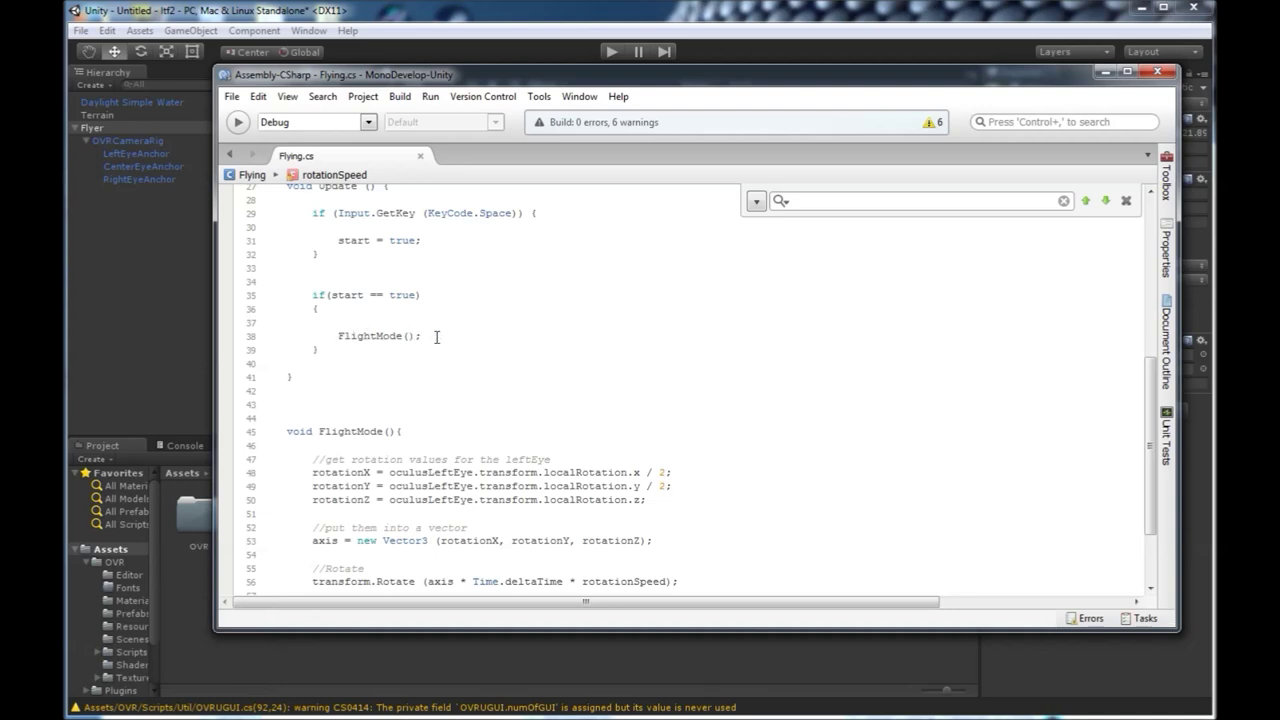
Read FlightMode down to the forward-velocity line, rebuild the scripts and save Flying.cs
scroll(down, 3)
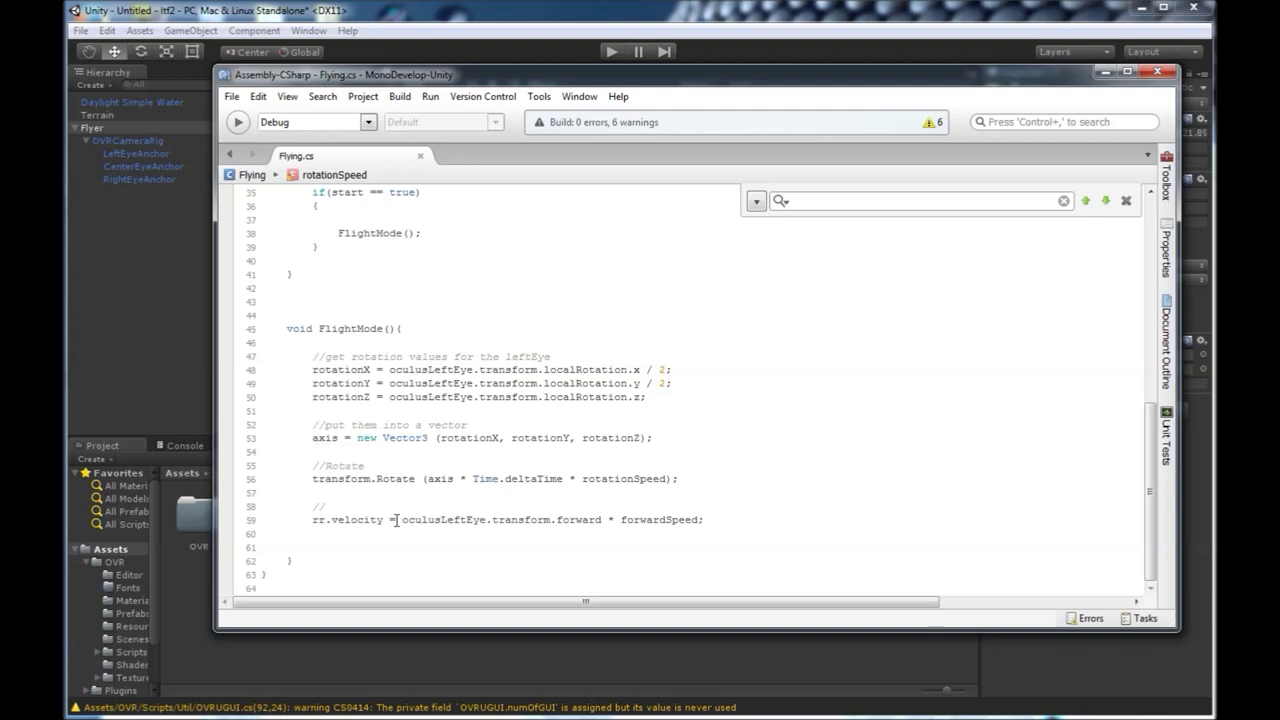
scroll(down, 3)
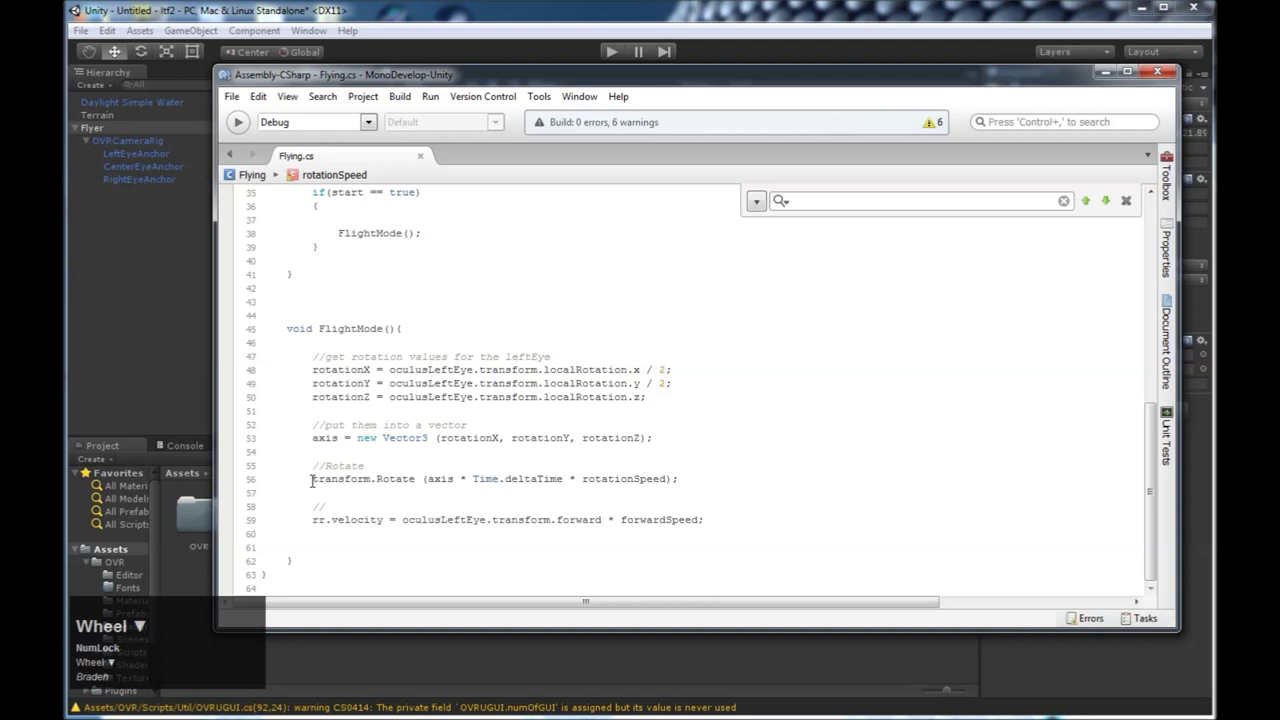
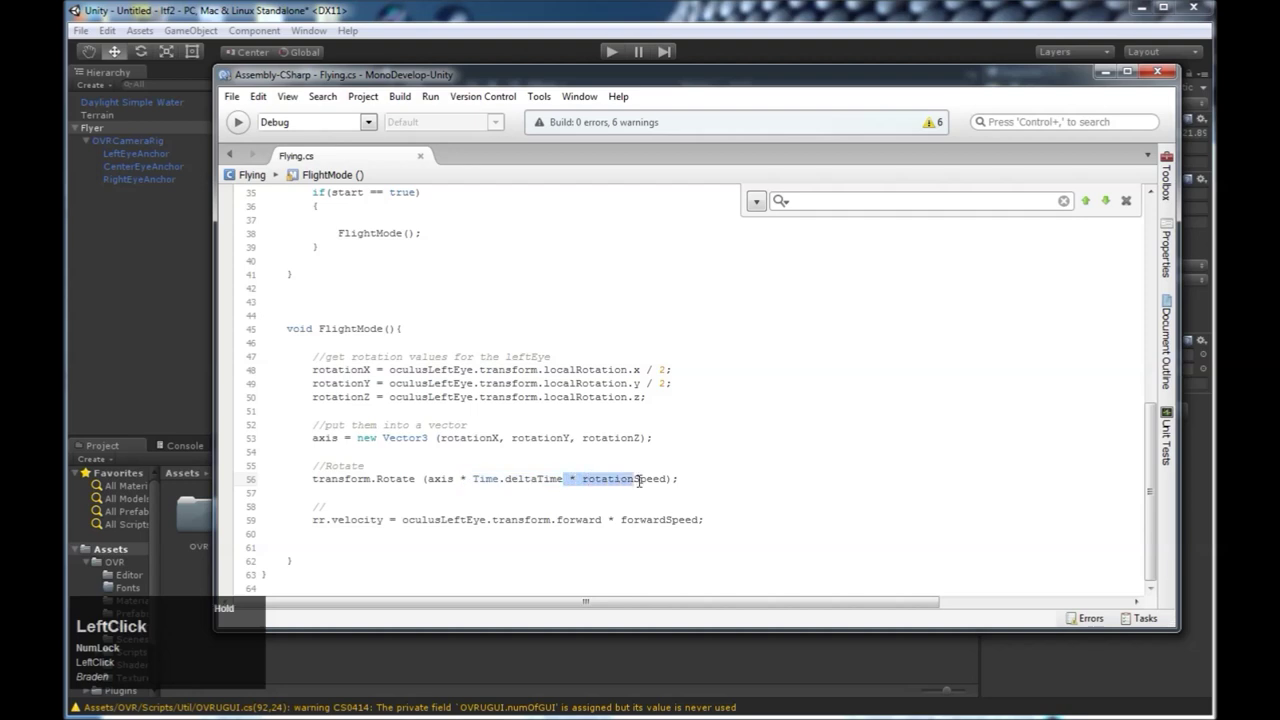
key(alt+F9)
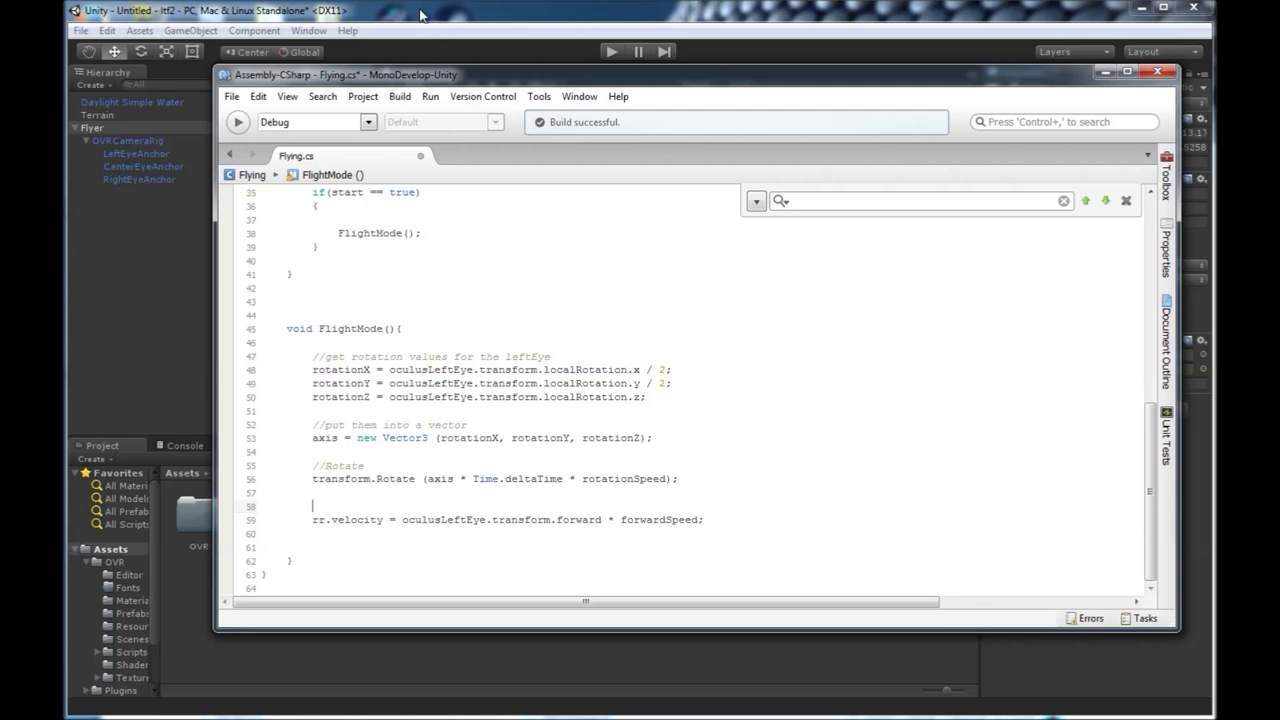
key(alt+F9)
Back in Unity, collapse Flyer's children and pan the Scene view across the terrain
click(420, 17)
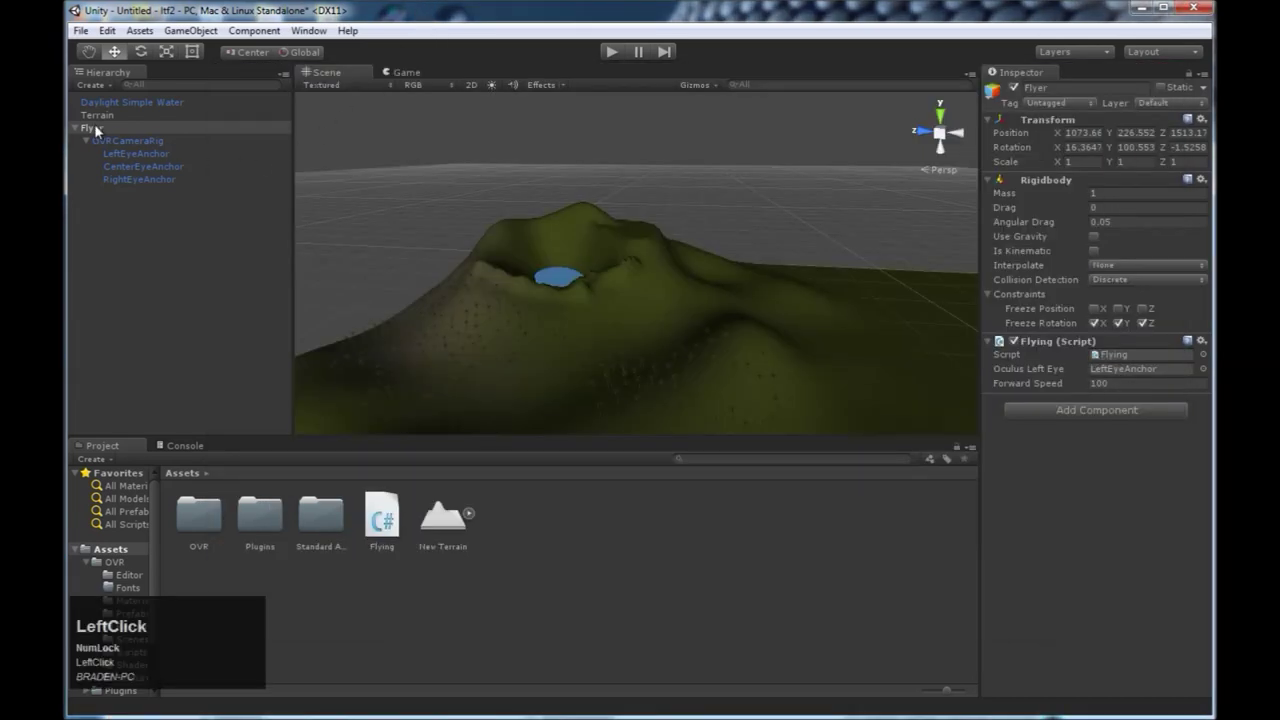
click(83, 134)
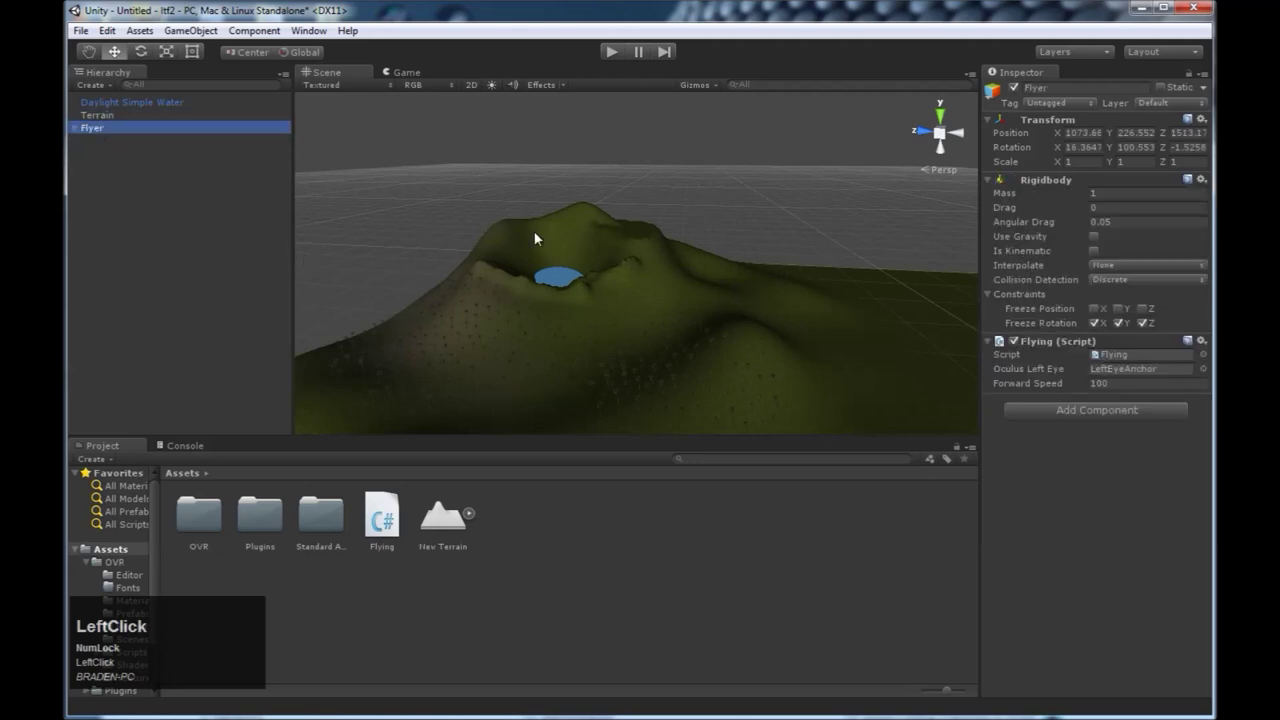
middle_click(742, 298)
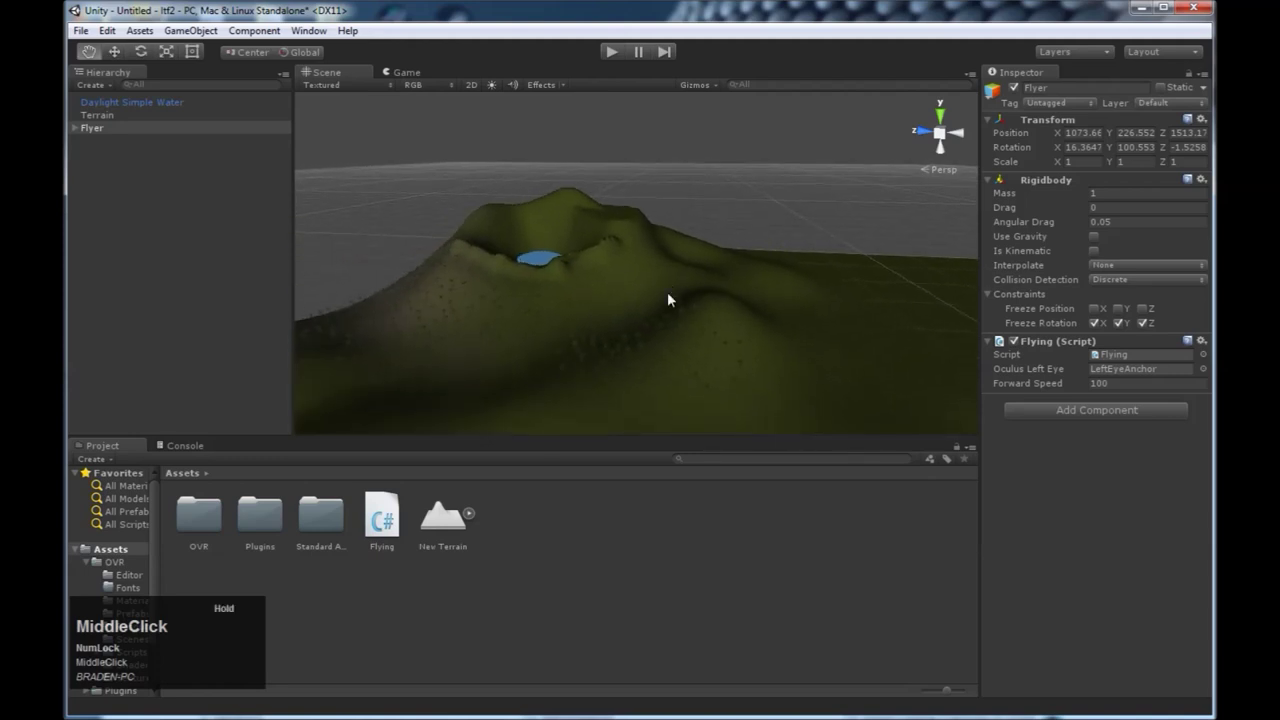
Align Flyer with the current scene view so it overlooks the hilltop lake
click(147, 137)
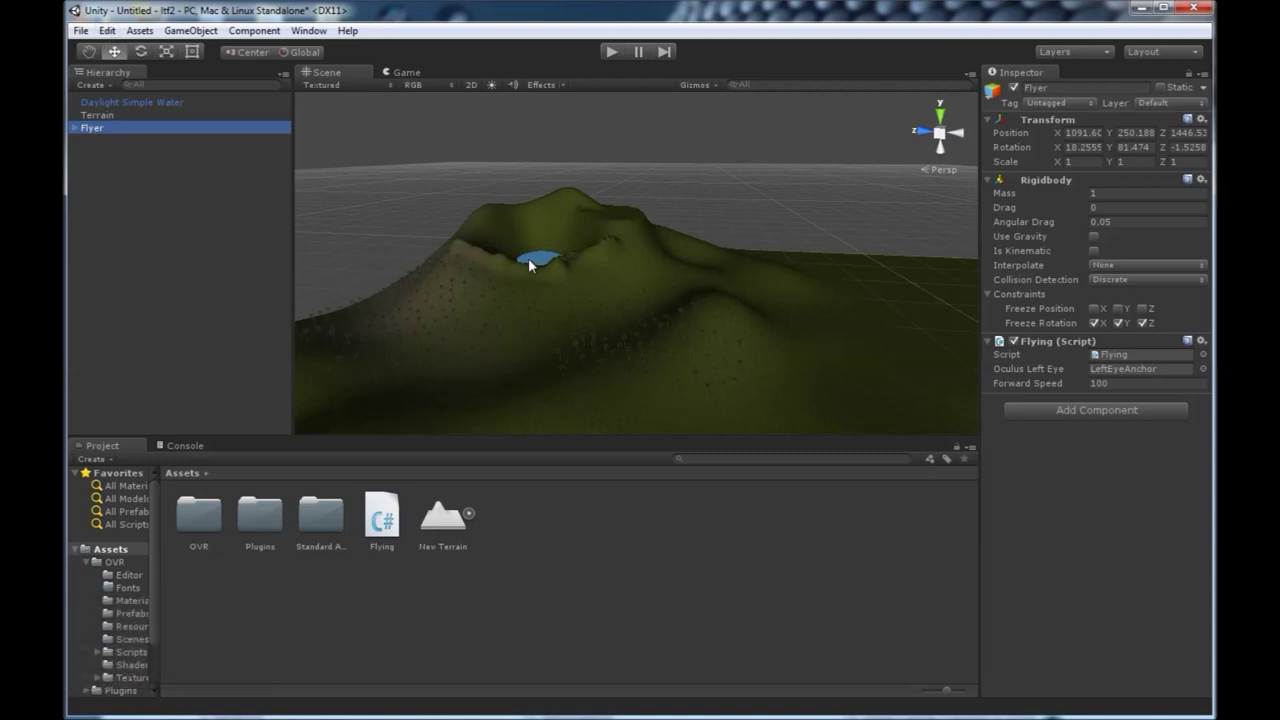
middle_click(657, 260)
right_click(726, 259)
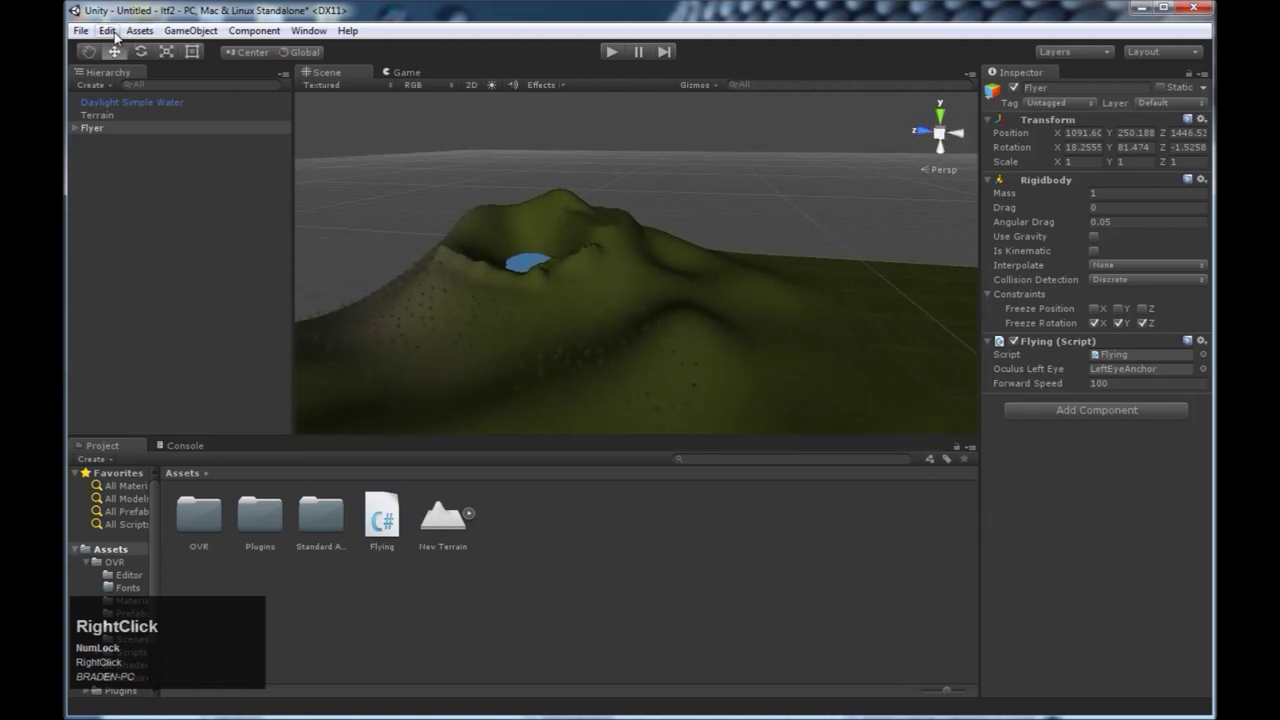
Open Render Settings and bring up the Skybox Material picker to choose DawnDusk Skybox
click(118, 38)
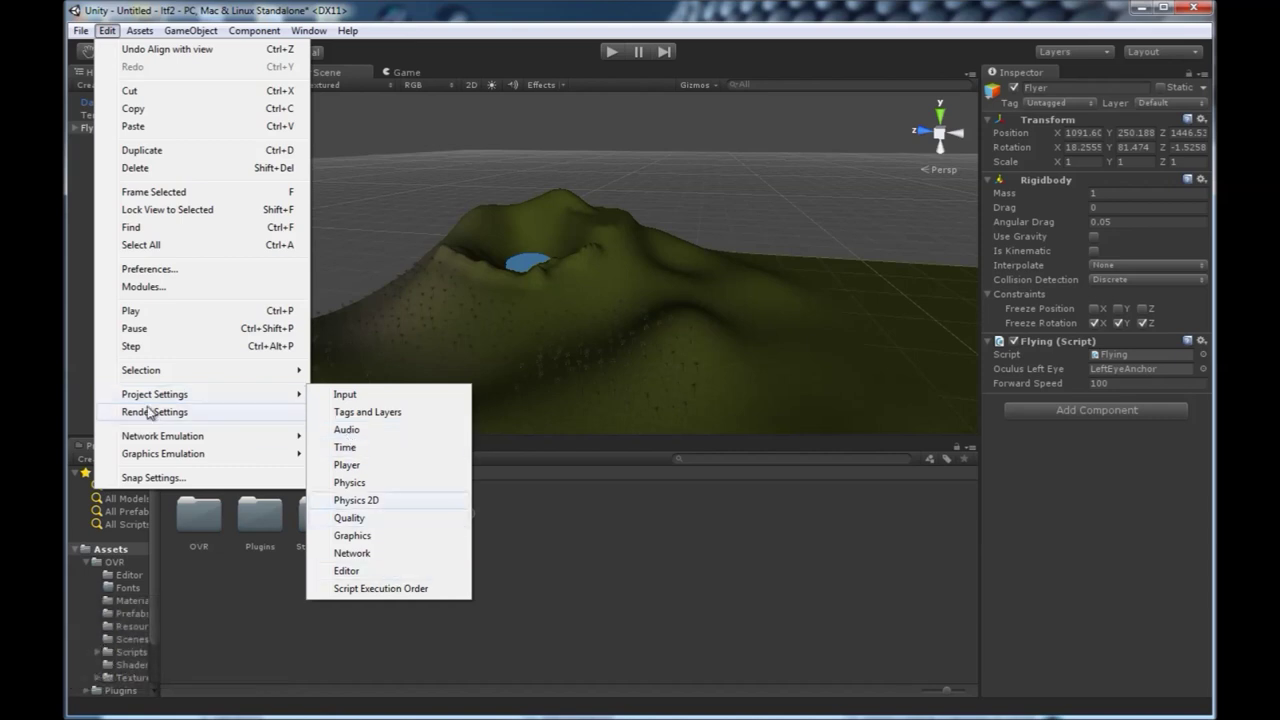
click(156, 413)
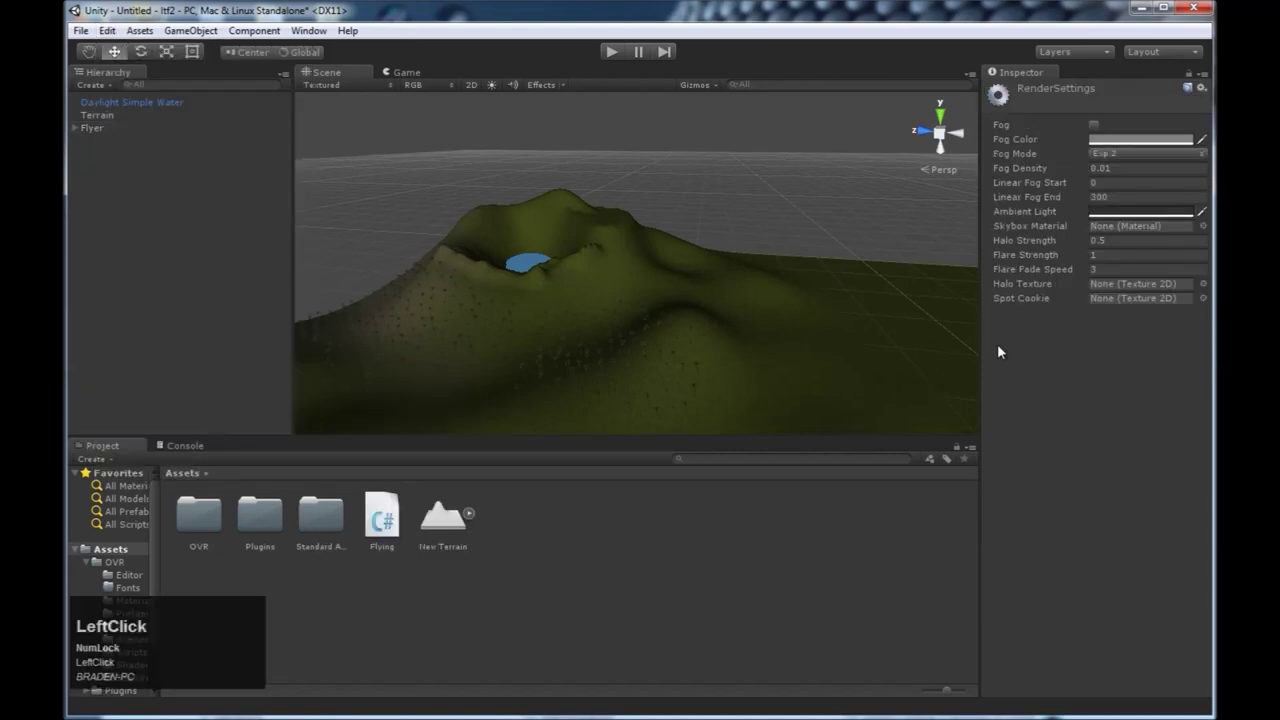
click(1209, 234)
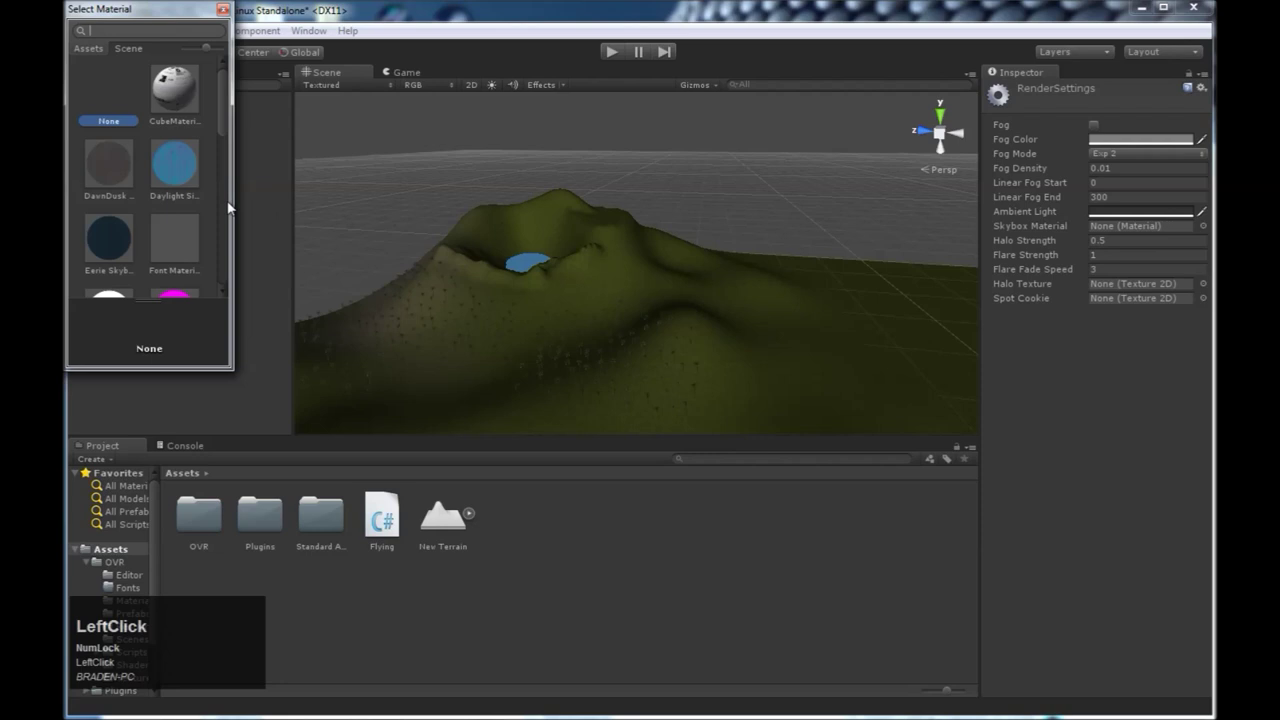
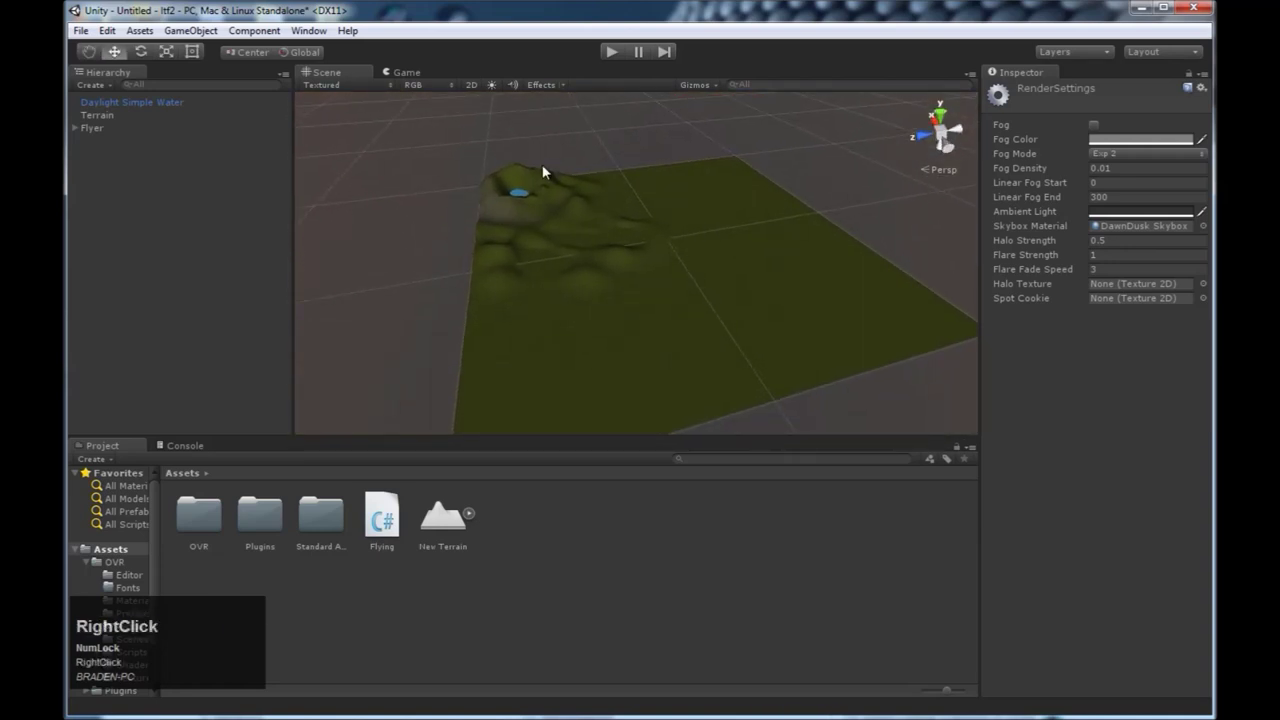
Add a Directional Light to the scene from the GameObject menu
click(178, 41)
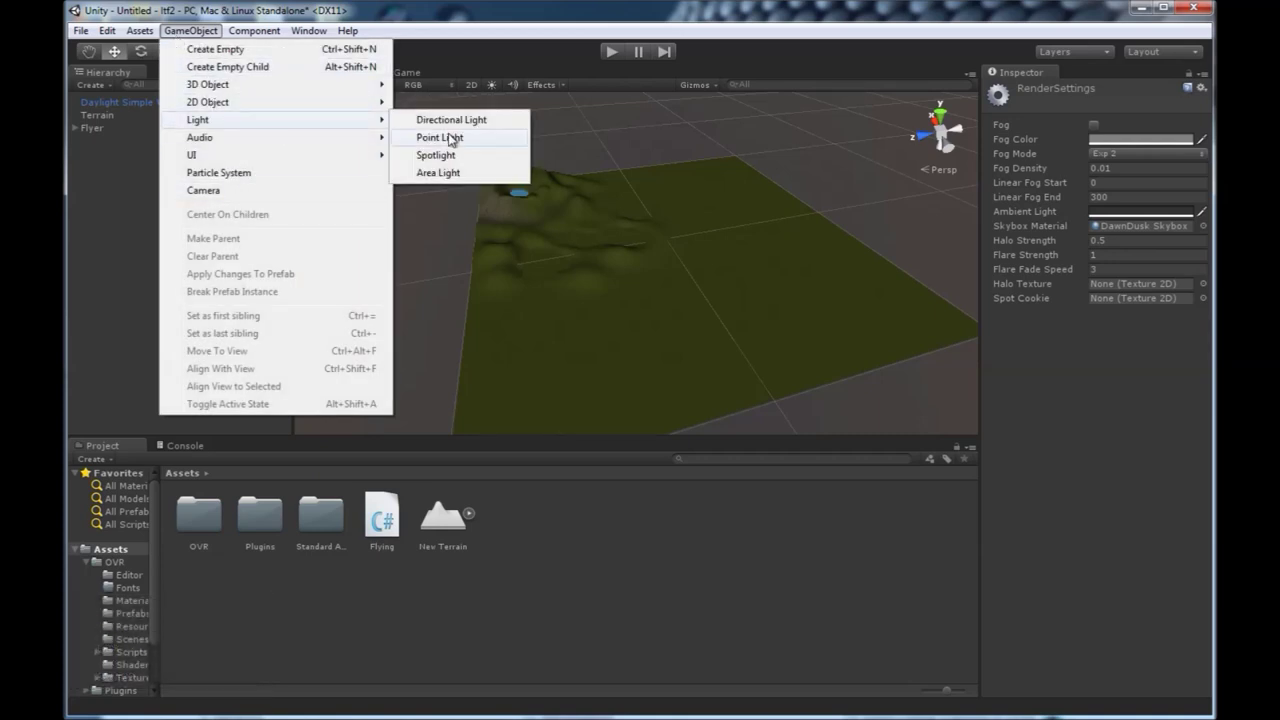
click(471, 120)
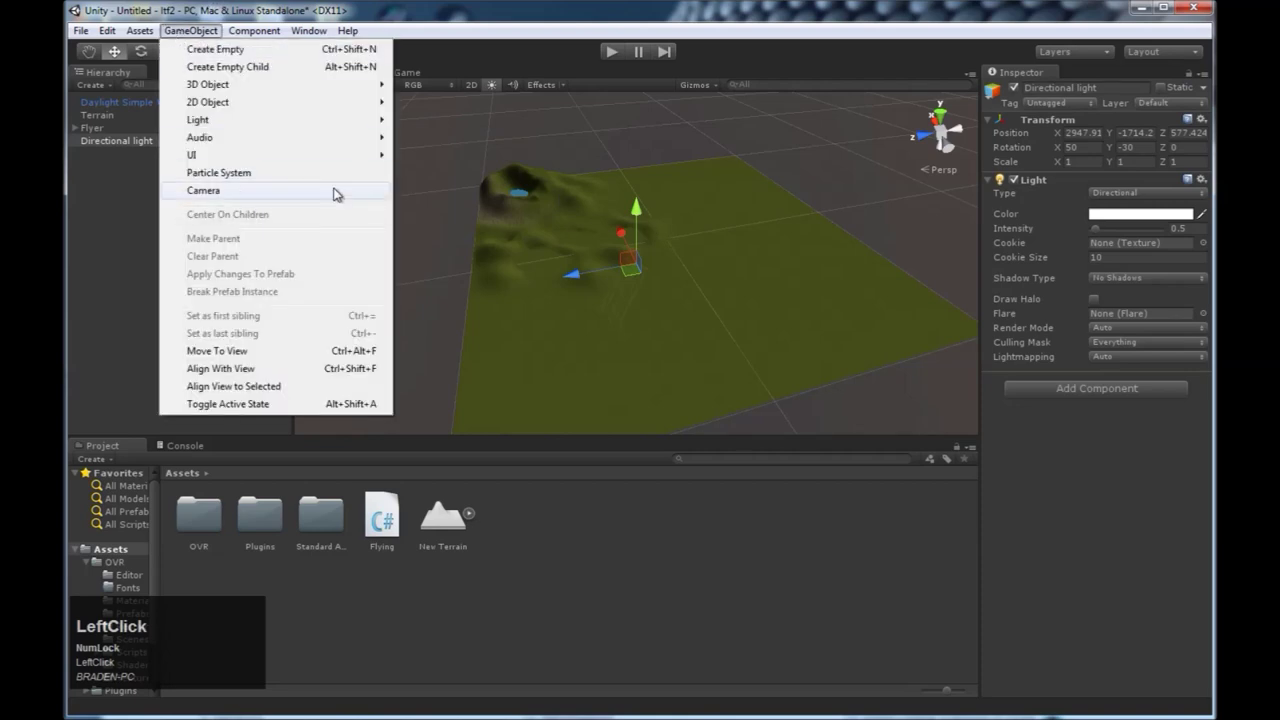
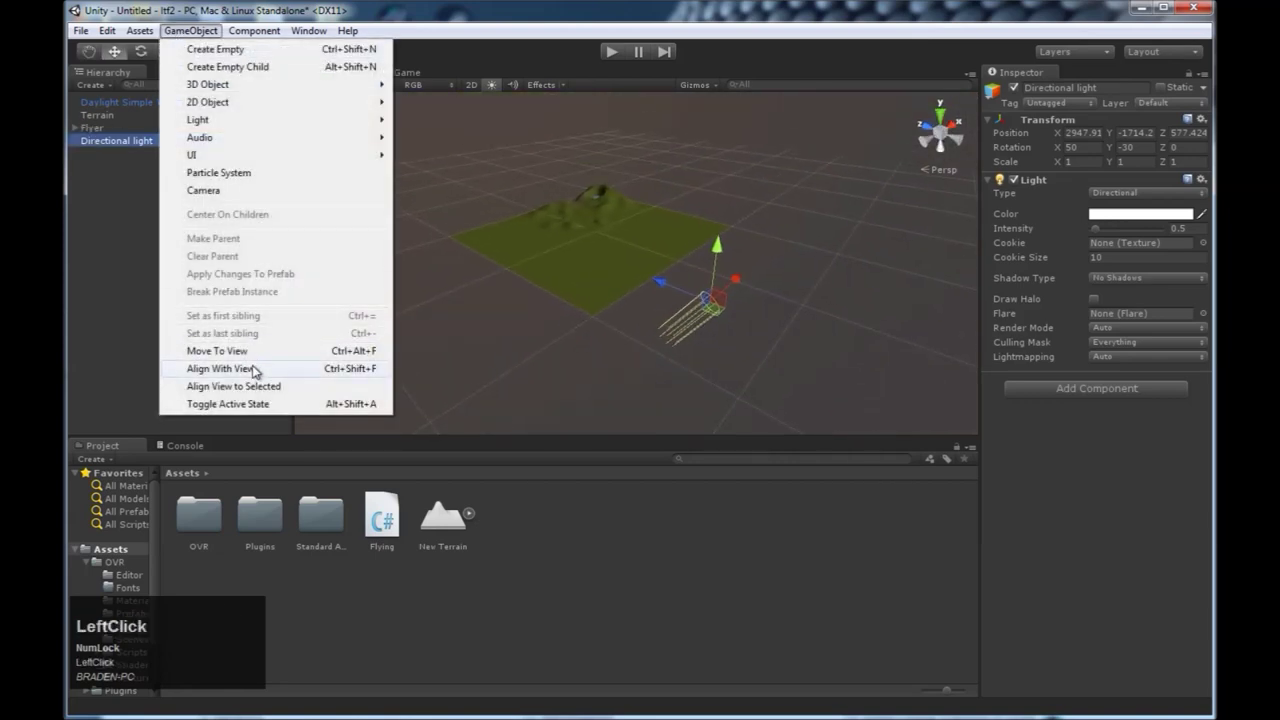
Frame the Scene view over the terrain so the light can be aligned with it
middle_click(632, 278)
scroll(down, 3)
right_click(636, 363)
middle_click(613, 396)
scroll(up, 3)
middle_click(640, 385)
scroll(up, 3)
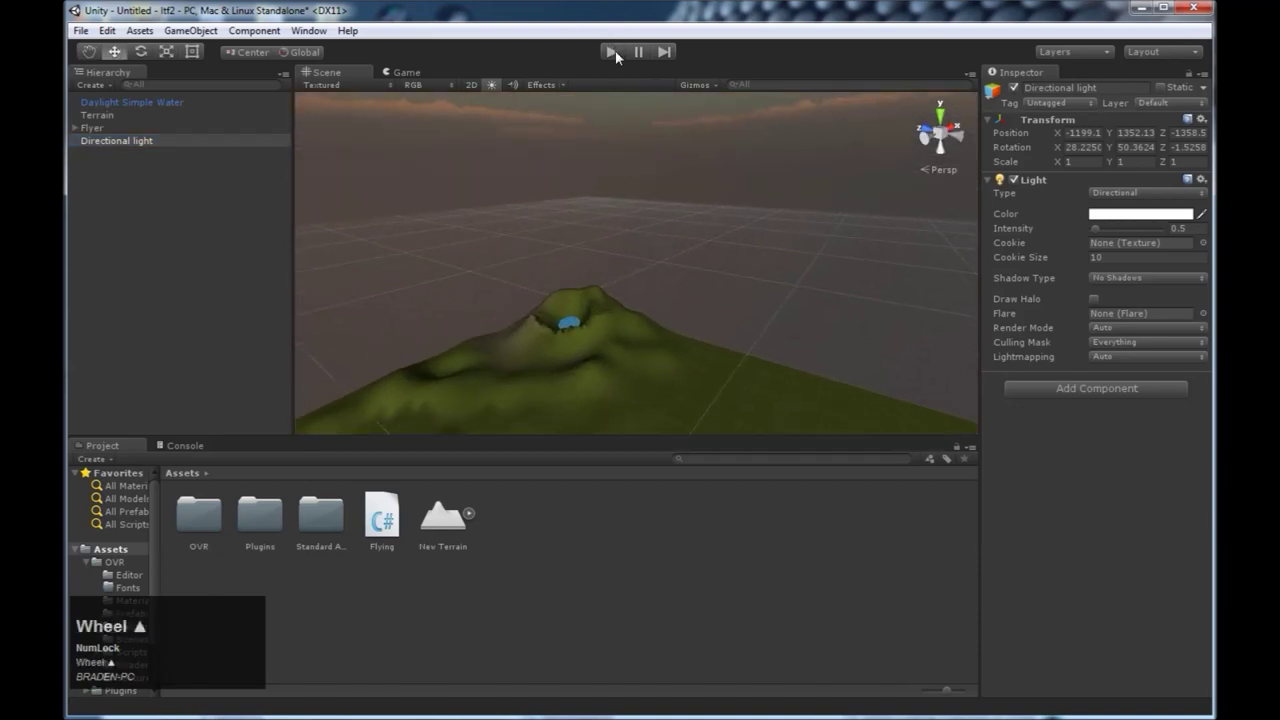
Play-test the flyer in the Game view, acknowledge the Oculus warning, then stop play
click(622, 57)
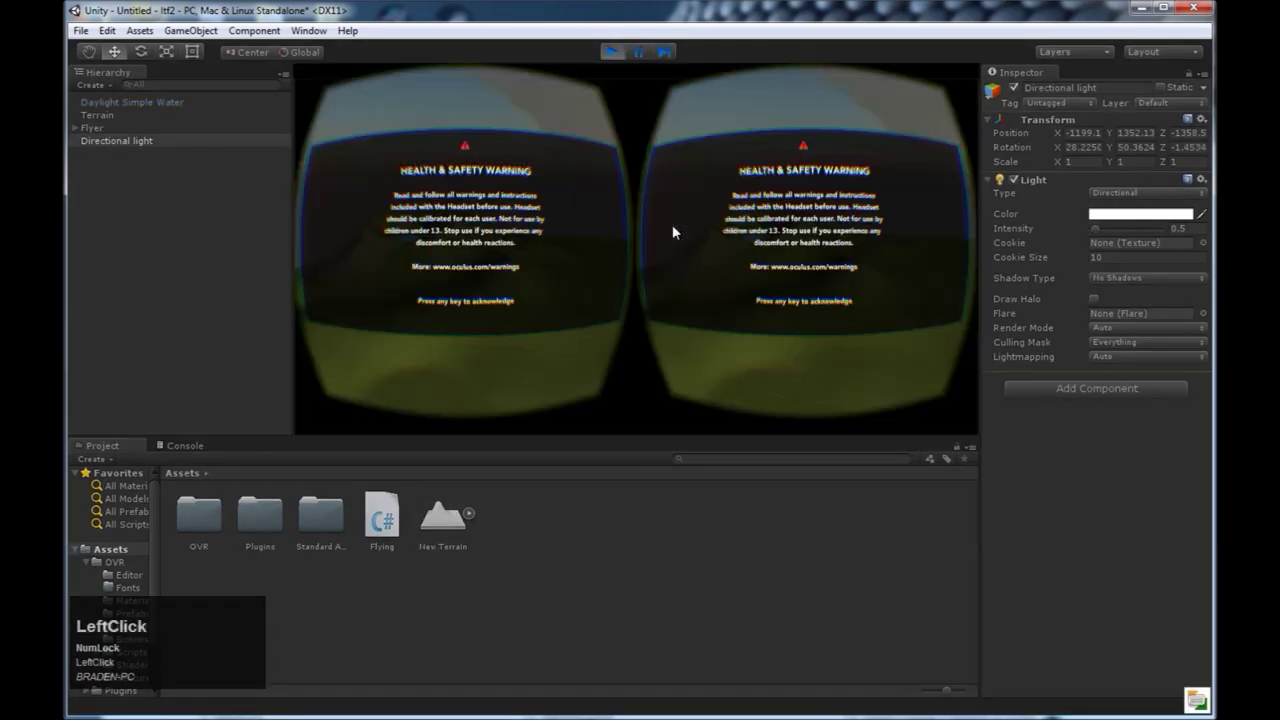
click(736, 265)
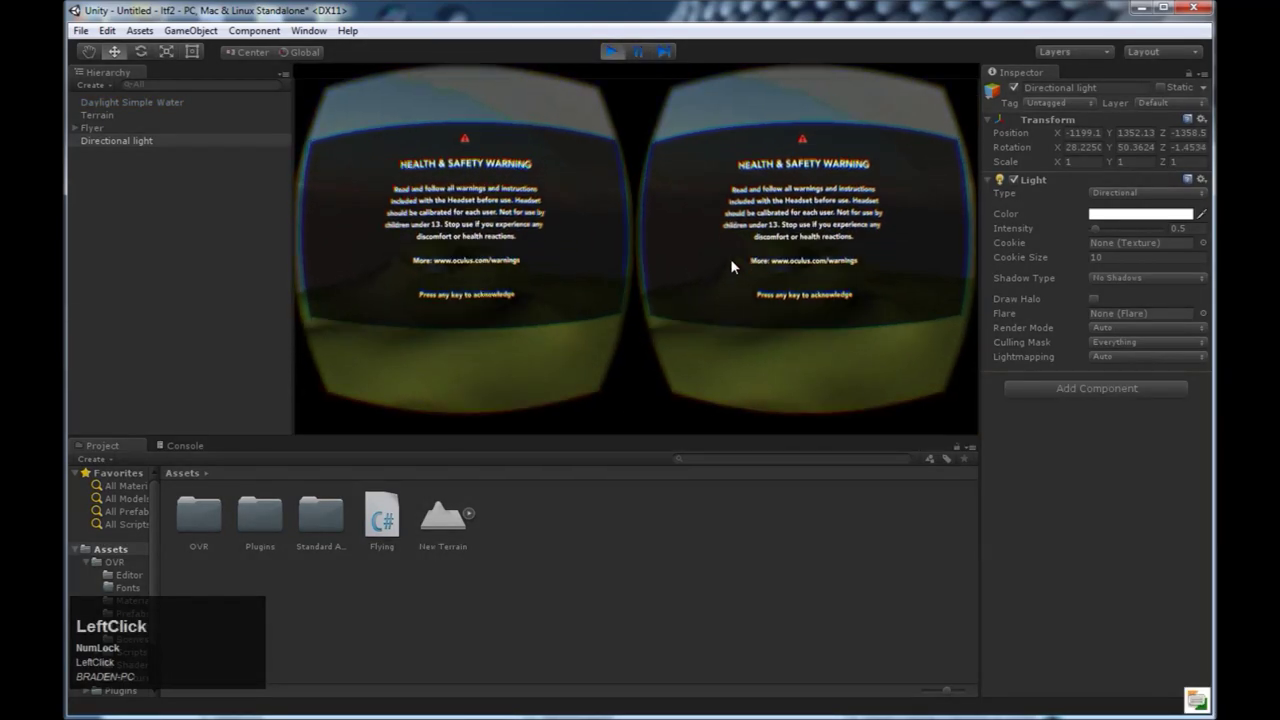
key(space)
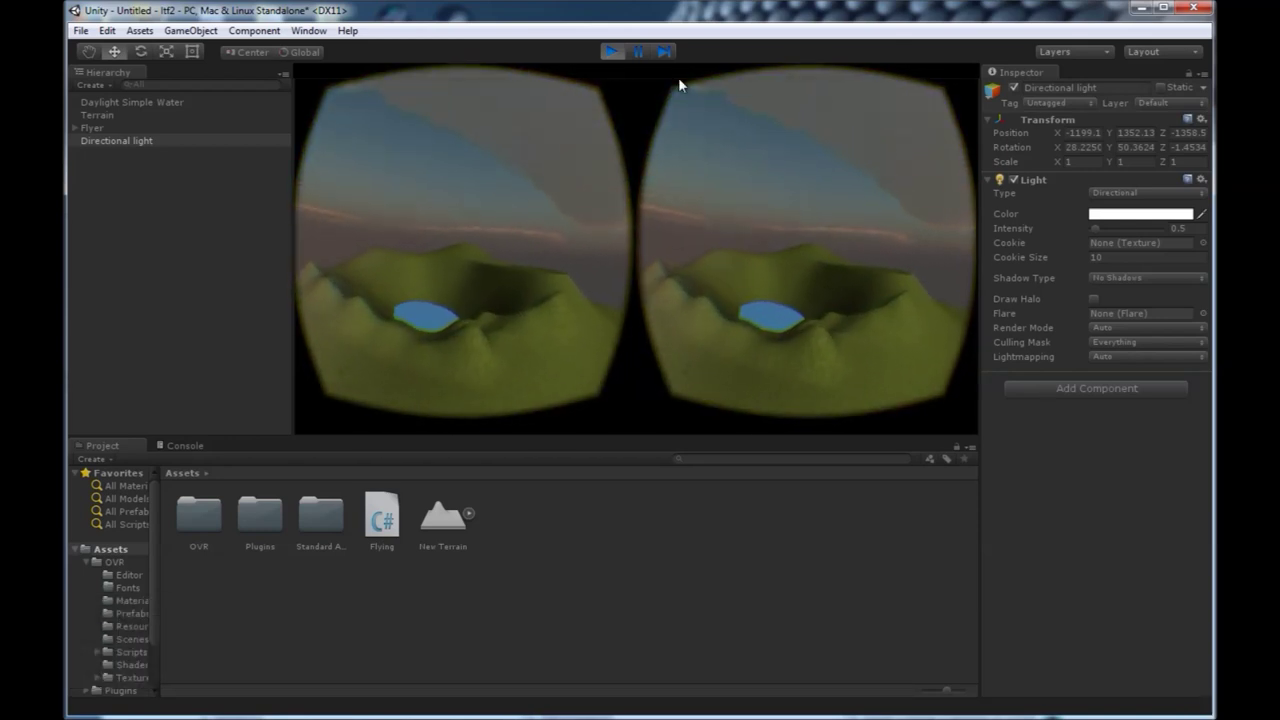
key(space)
Build the standalone player as 'flying' in the project folder
click(625, 54)
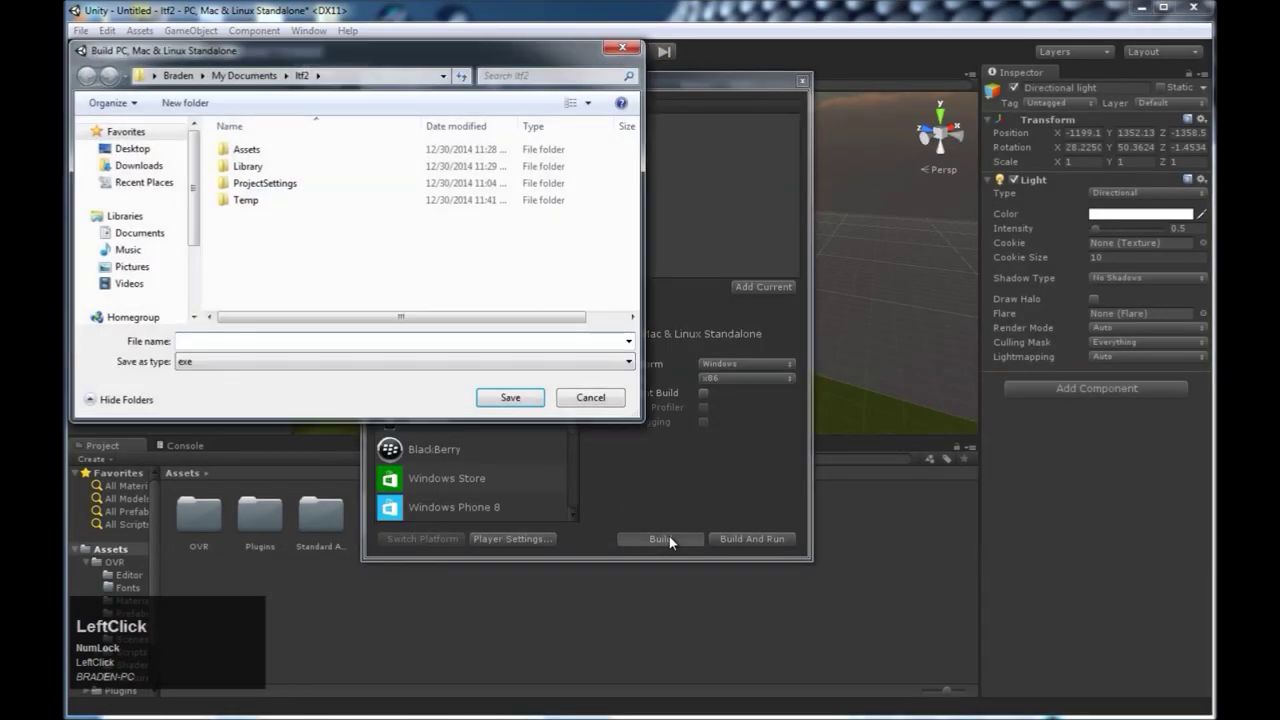
text(flying)
click(523, 407)
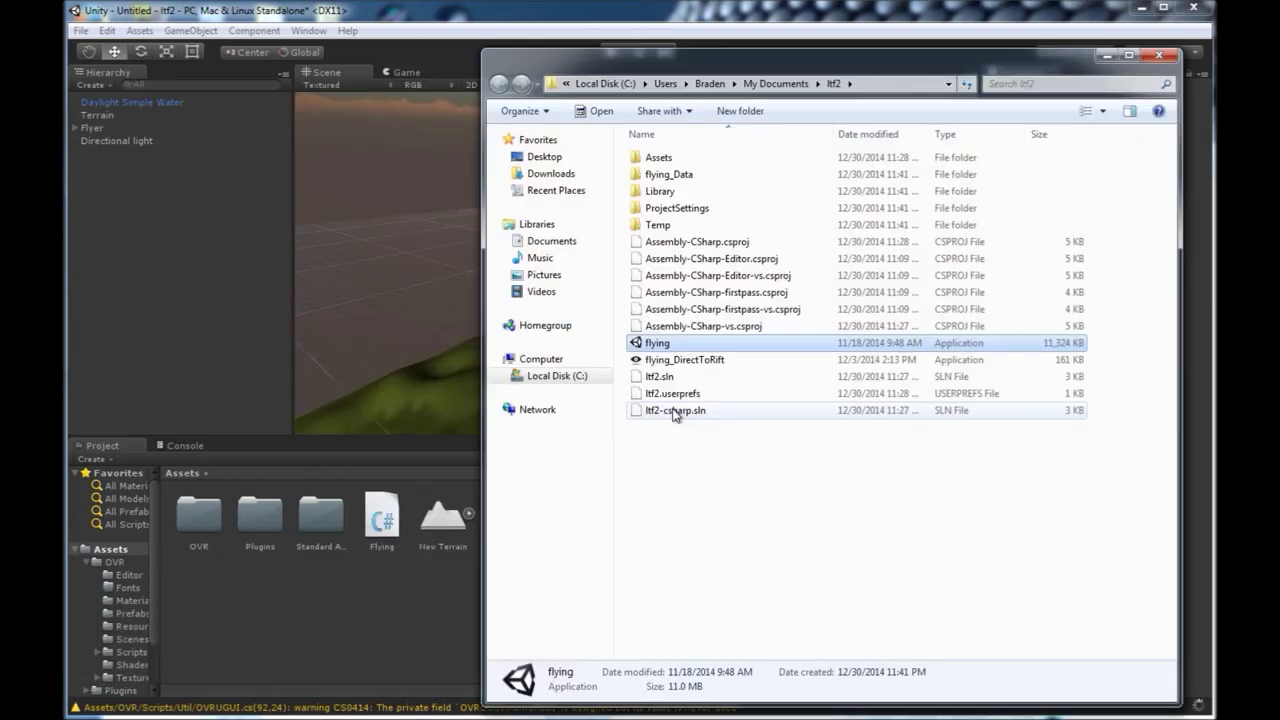
Focus the running flying app and acknowledge the health and safety warning to start flying
click(687, 363)
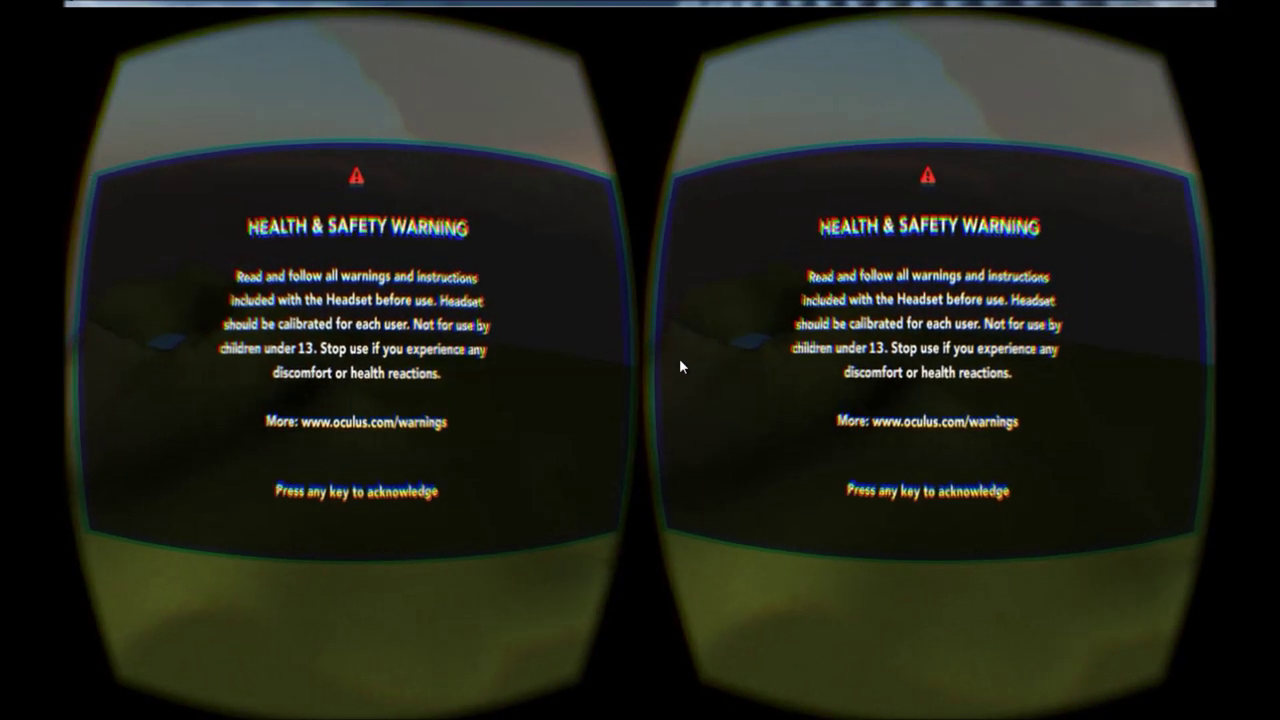
click(683, 366)
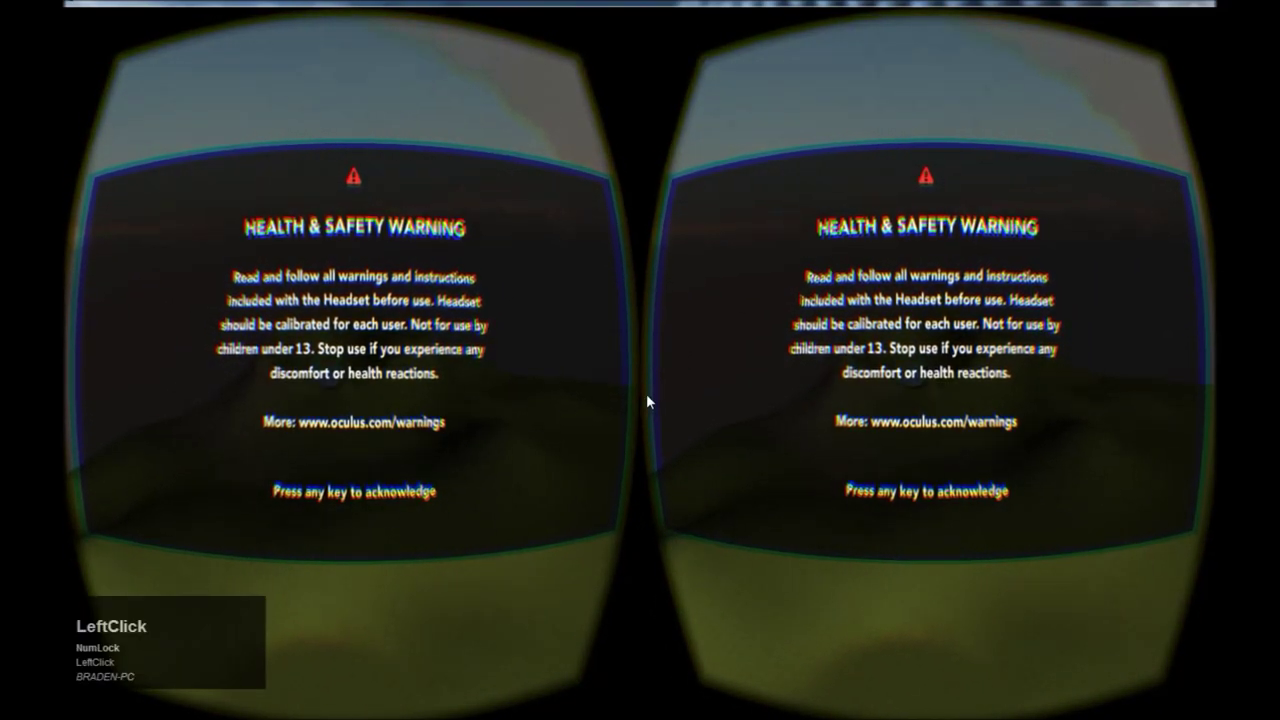
key(space)
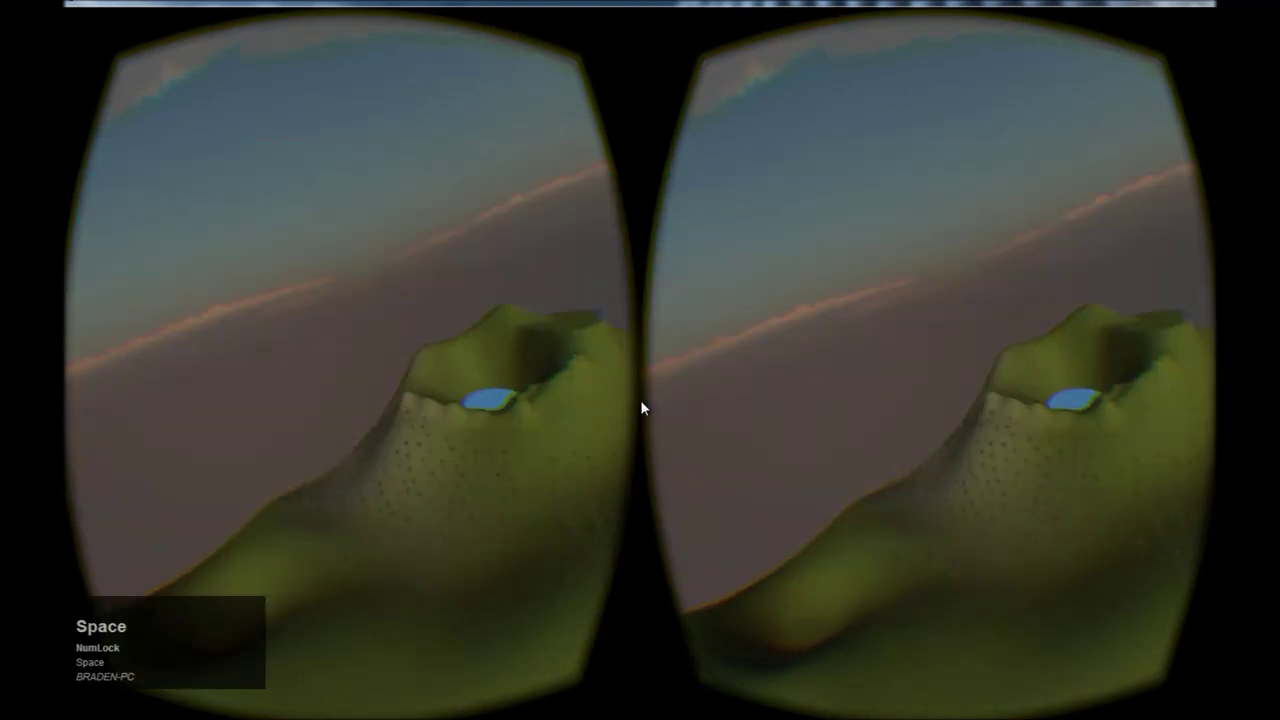